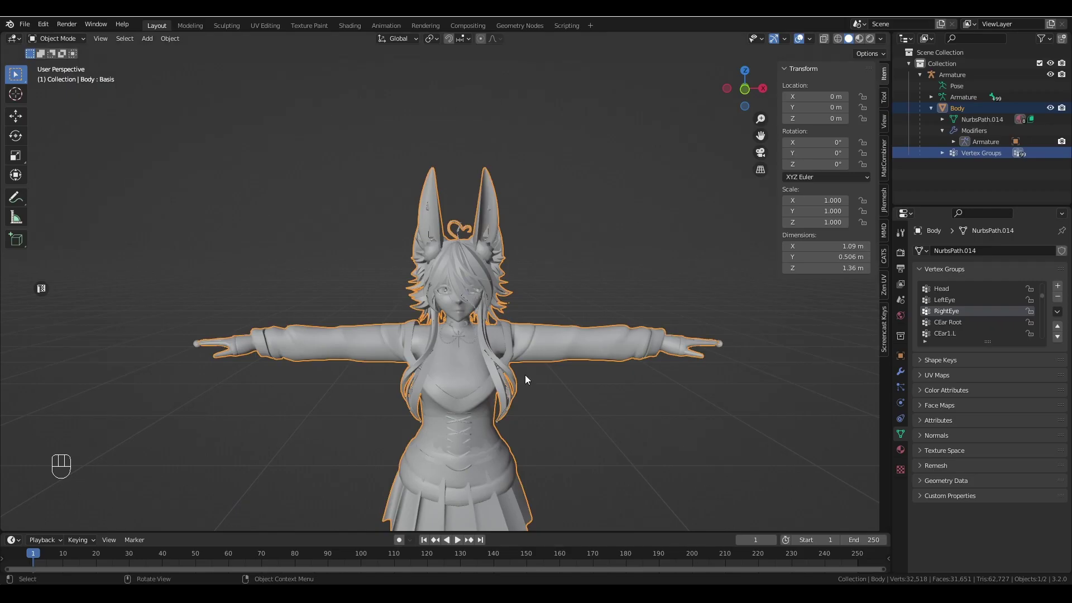
- Inspect the avatar from all sides and deselect the body mesh
drag(529, 376, 530, 387)
drag(605, 379, 602, 313)
middle_click(625, 369)
middle_click(622, 309)
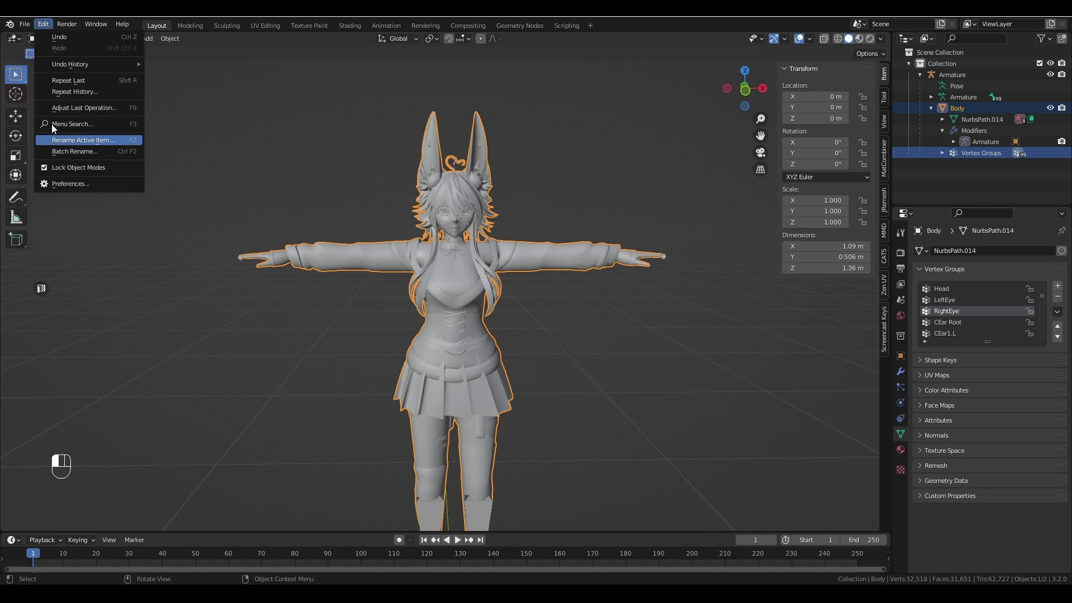
drag(31, 28, 354, 456)
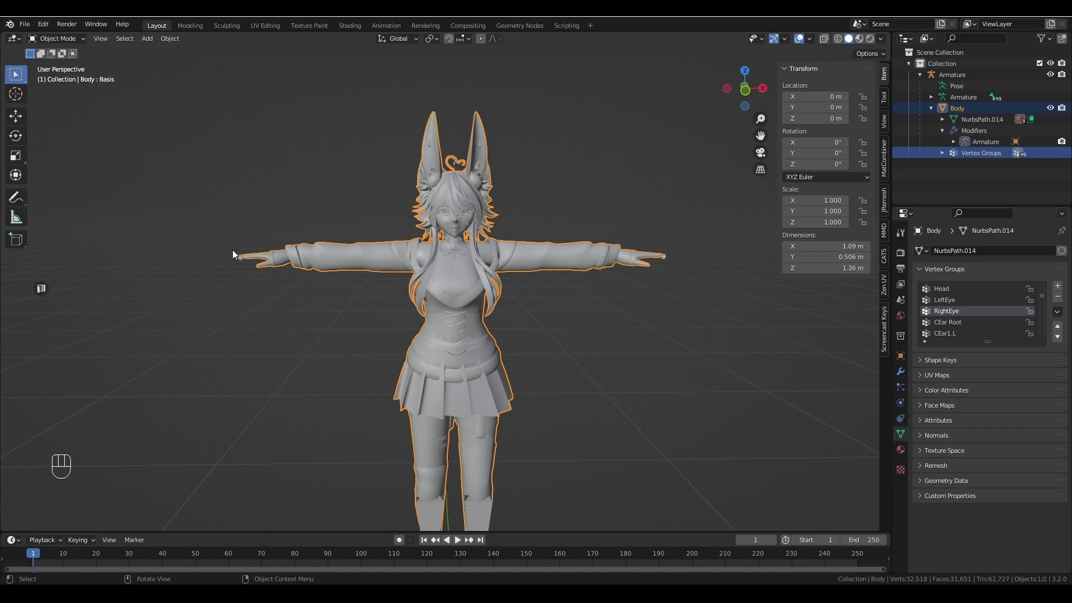
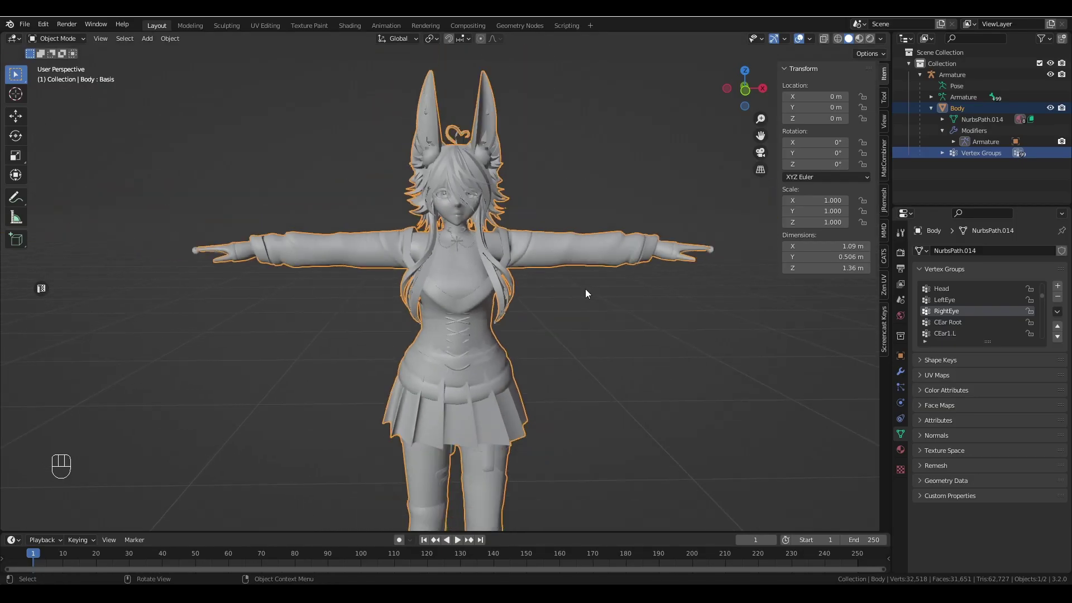
click(589, 295)
drag(588, 282, 585, 303)
middle_click(593, 302)
middle_click(626, 310)
middle_click(631, 305)
click(602, 353)
click(649, 321)
drag(629, 306, 615, 322)
click(612, 320)
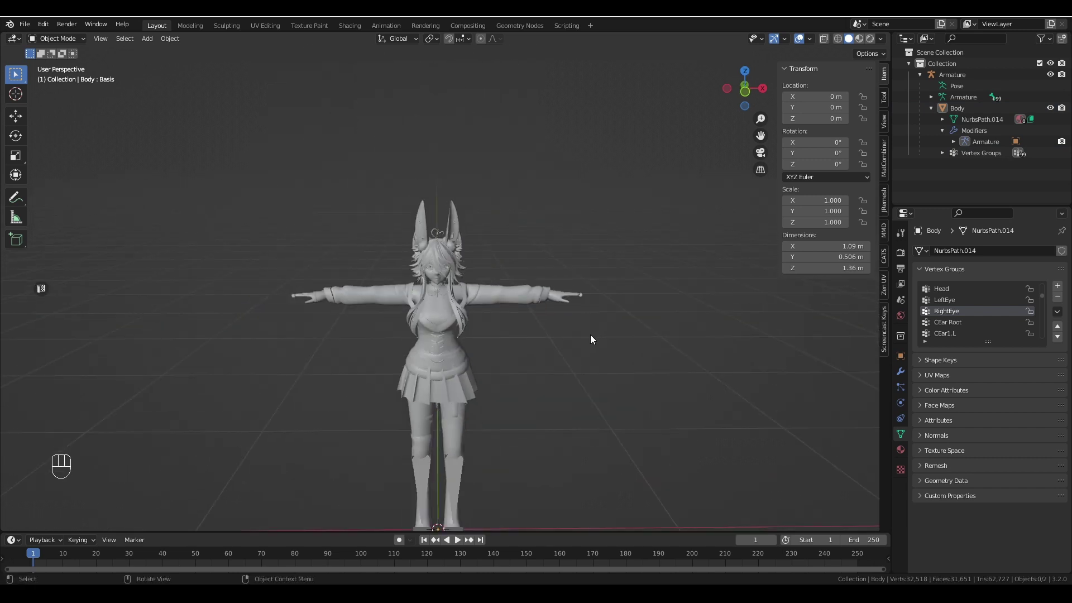
middle_click(578, 365)
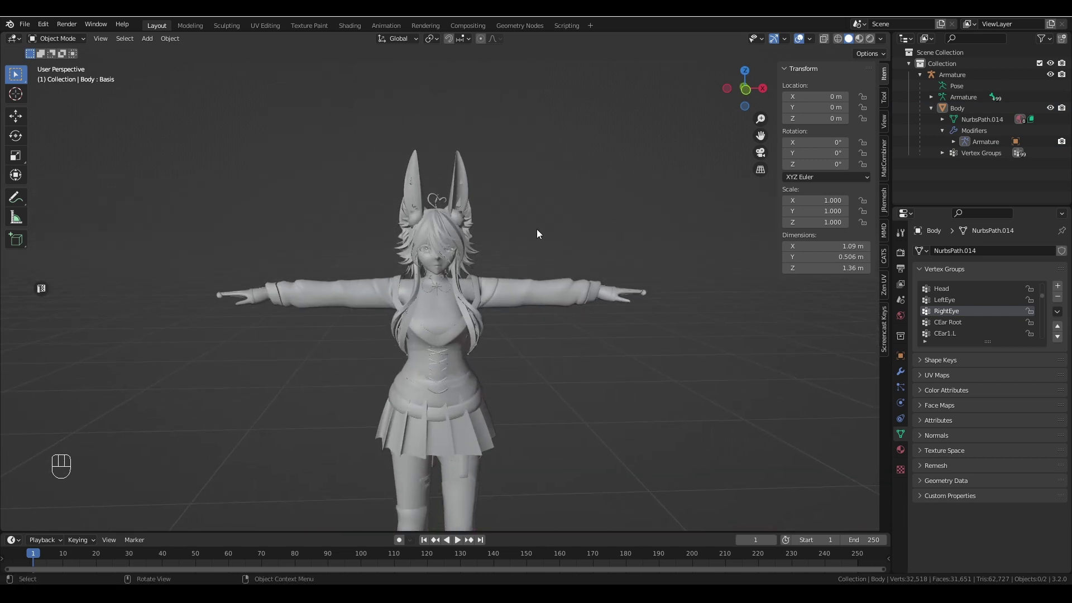
- Examine the avatar's face and eyes up close before adding the eye mesh
click(557, 208)
click(560, 167)
drag(62, 48, 65, 60)
drag(504, 191, 511, 246)
drag(511, 246, 534, 274)
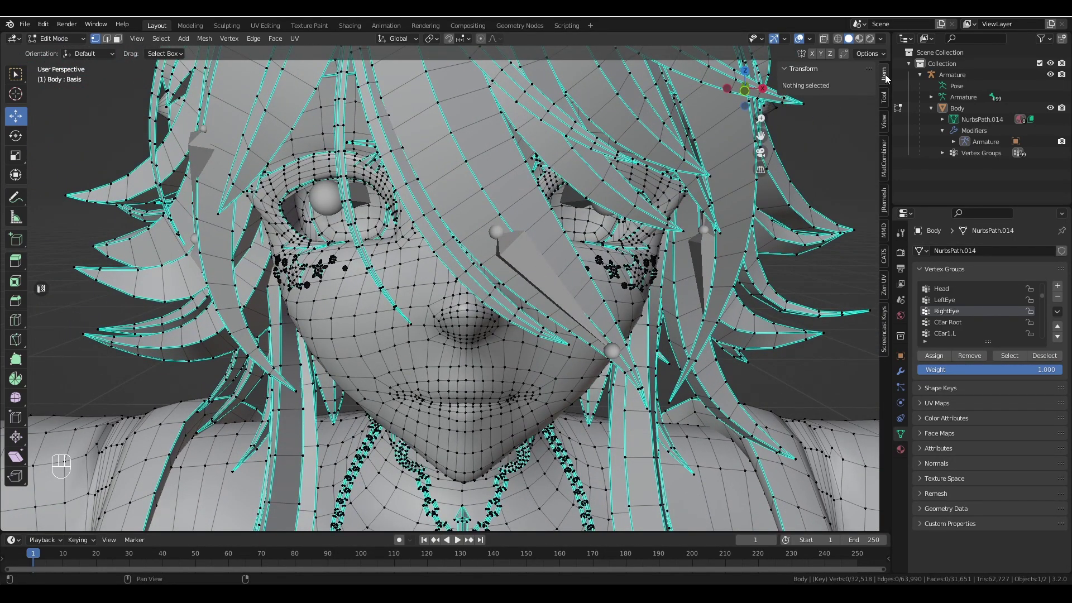
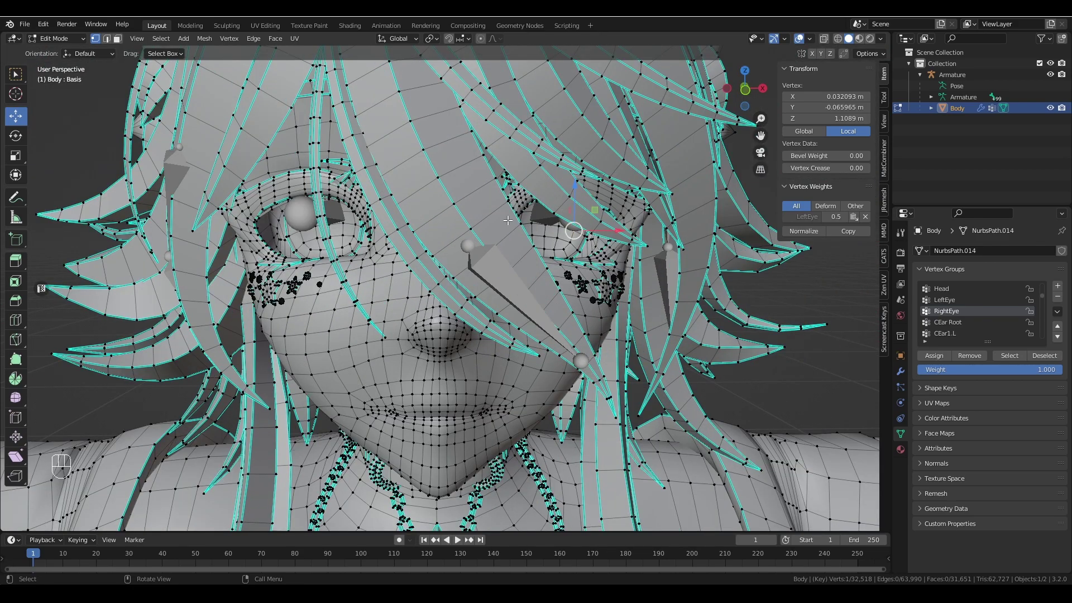
click(64, 46)
click(600, 255)
- Add a small circle mesh at the origin between the feet, rotated 90° on X
drag(541, 267, 547, 176)
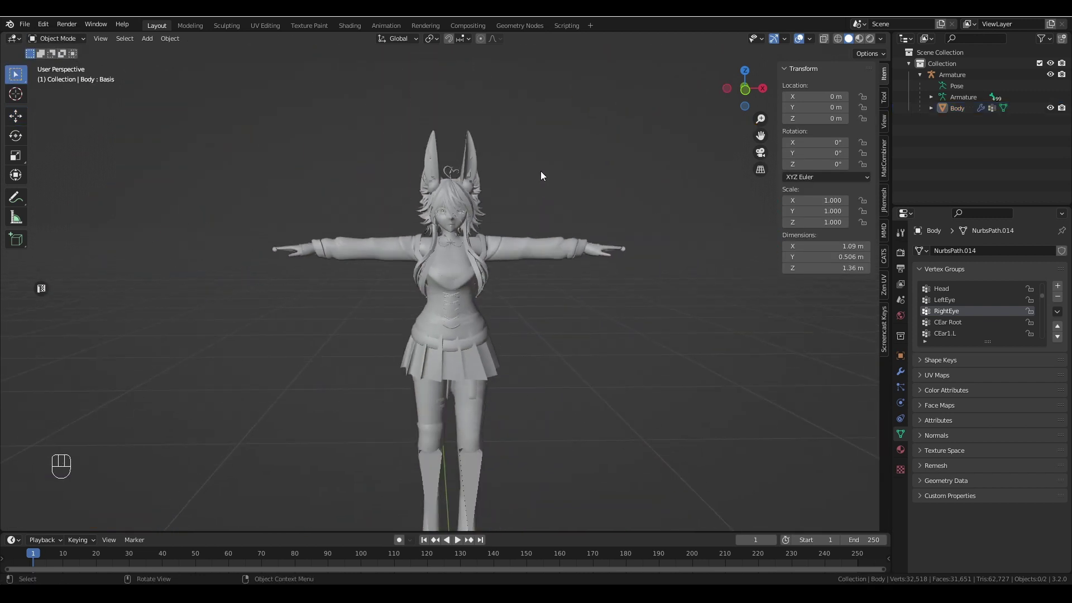
middle_click(552, 176)
drag(156, 42, 565, 344)
drag(569, 338, 573, 401)
drag(588, 254, 596, 205)
drag(603, 308, 603, 341)
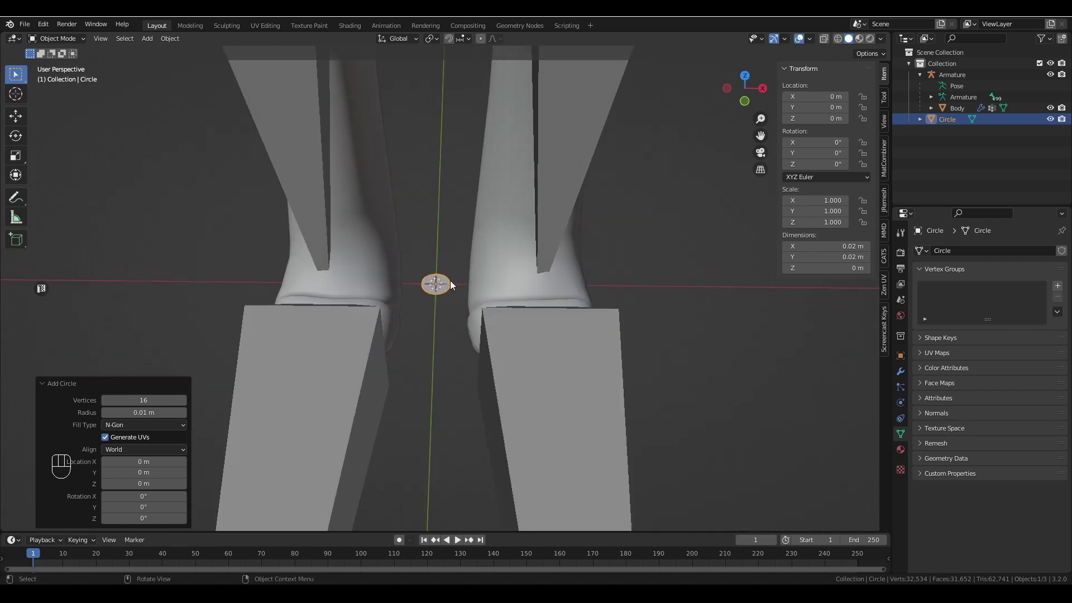
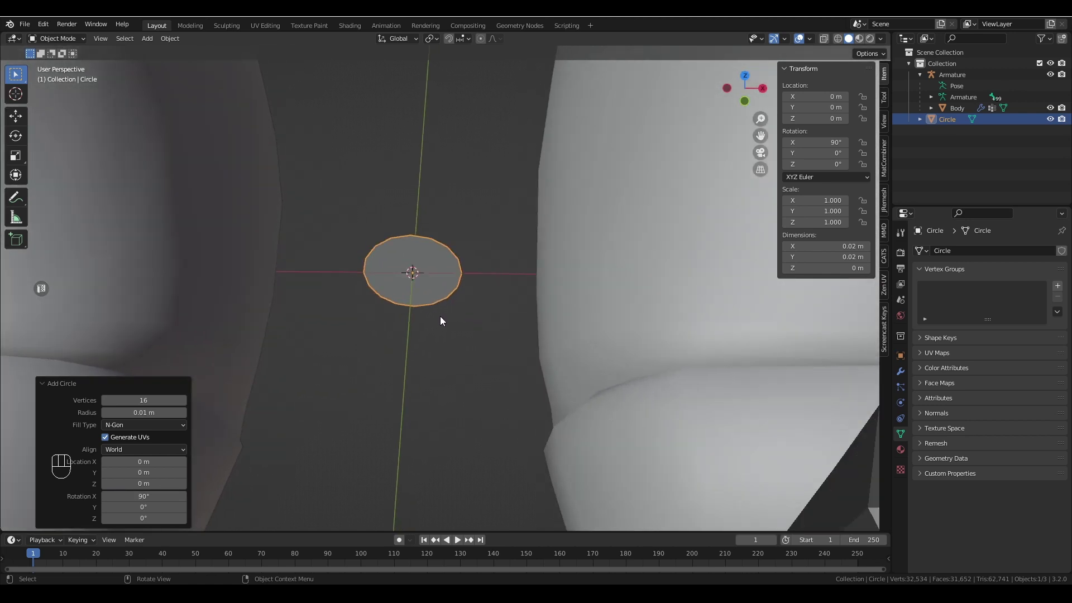
- Enable Face Orientation colouring in Viewport Overlays and orbit around the circle
drag(814, 43, 820, 42)
drag(812, 42, 562, 281)
drag(470, 287, 359, 273)
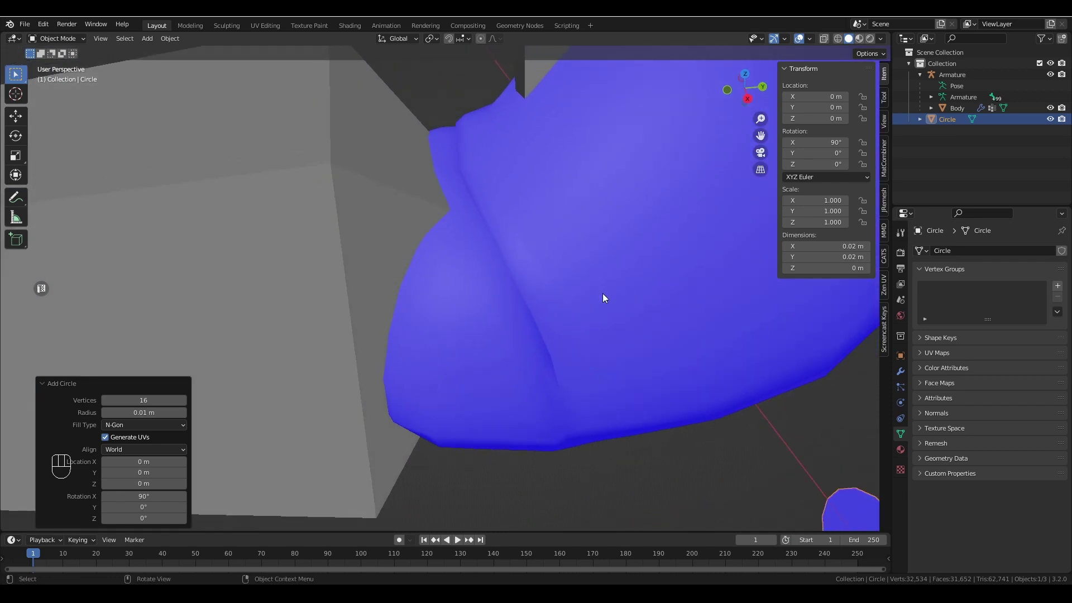
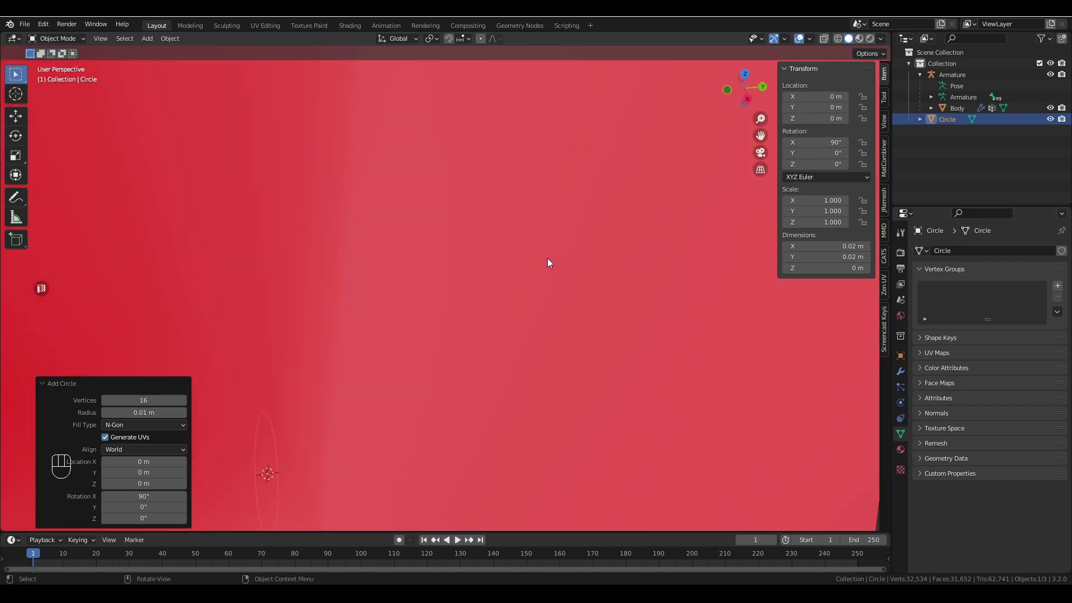
drag(569, 263, 281, 250)
drag(326, 241, 335, 247)
drag(427, 208, 539, 204)
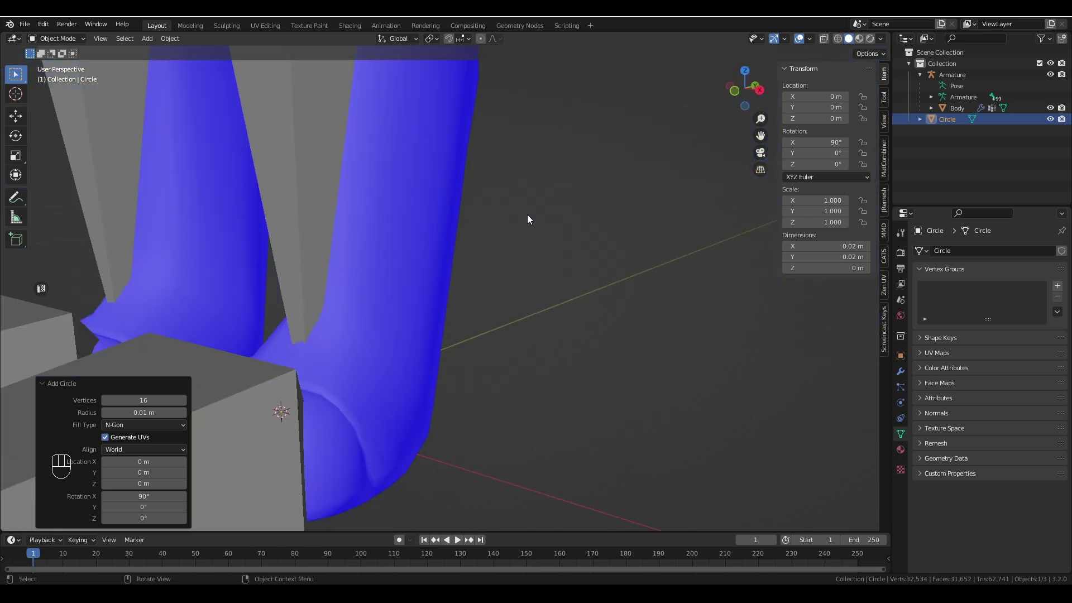
- Confirm the upright 0.02 m disc shows its blue front side facing outward
drag(441, 273, 429, 286)
drag(440, 179, 445, 166)
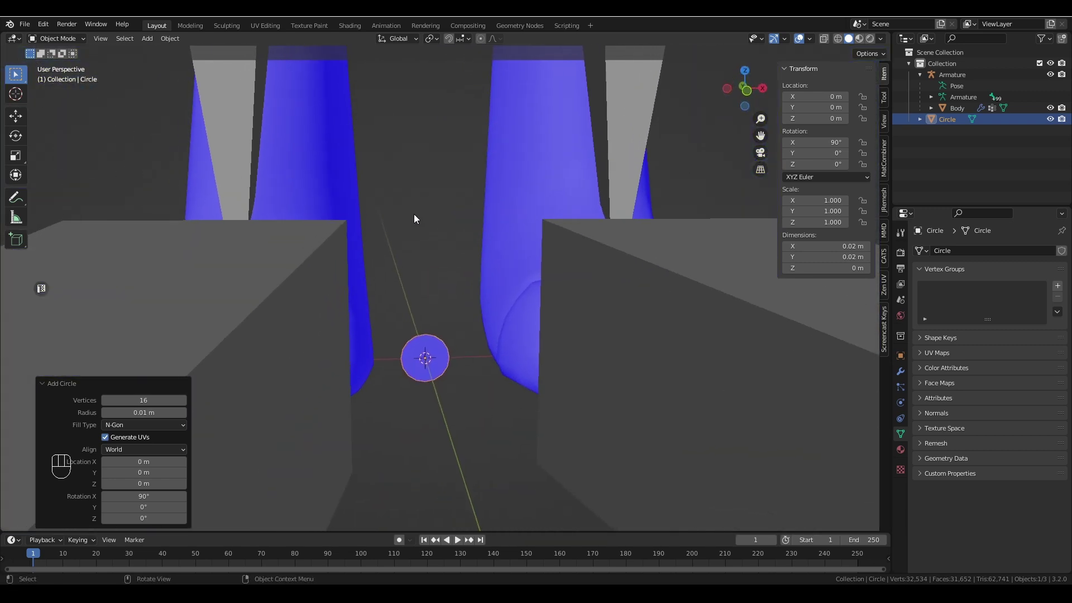
key(Return)
click(414, 254)
drag(429, 254, 420, 264)
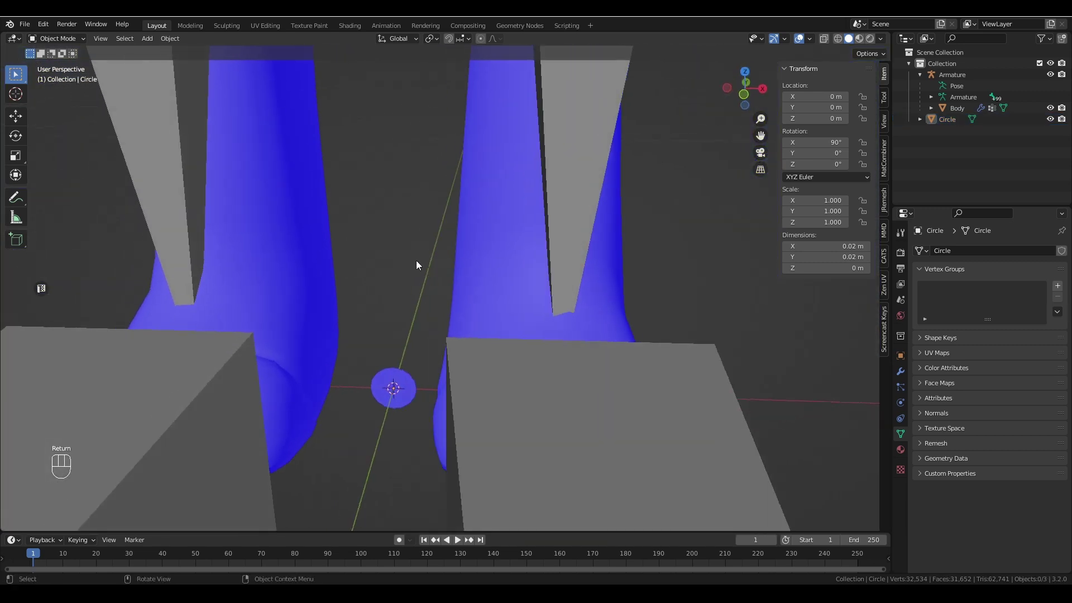
drag(440, 278, 469, 241)
click(422, 323)
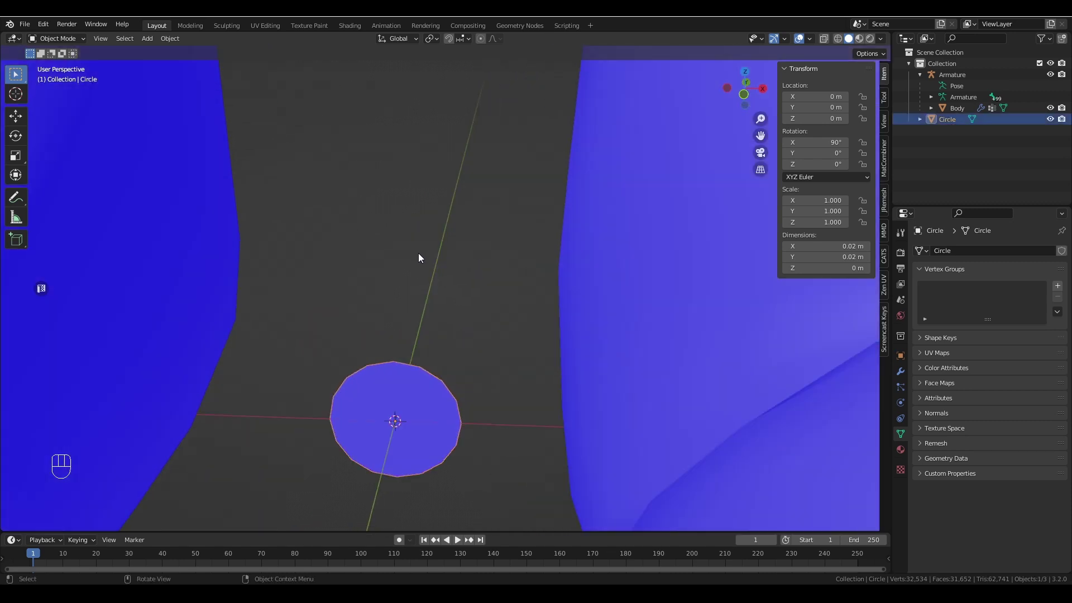
click(467, 293)
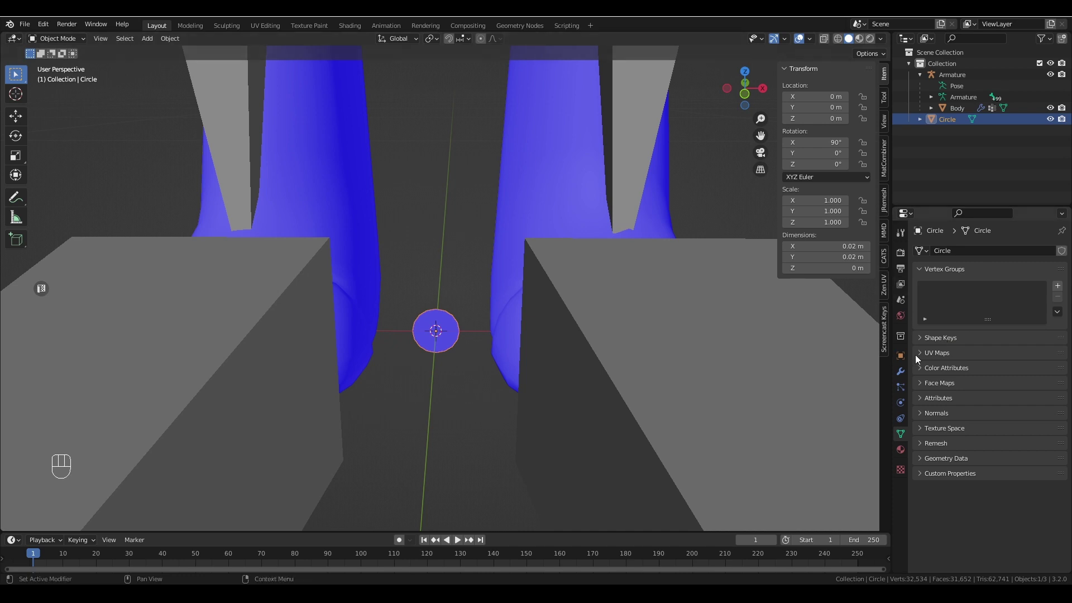
- Give the circle an Armature modifier targeting the avatar's Armature object
click(906, 387)
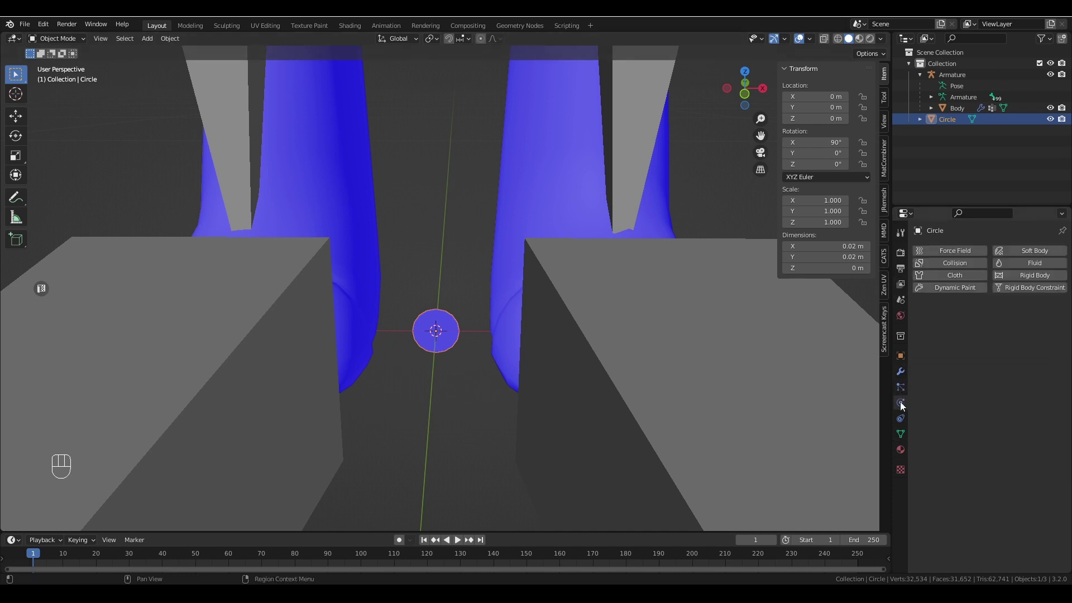
drag(967, 252, 947, 287)
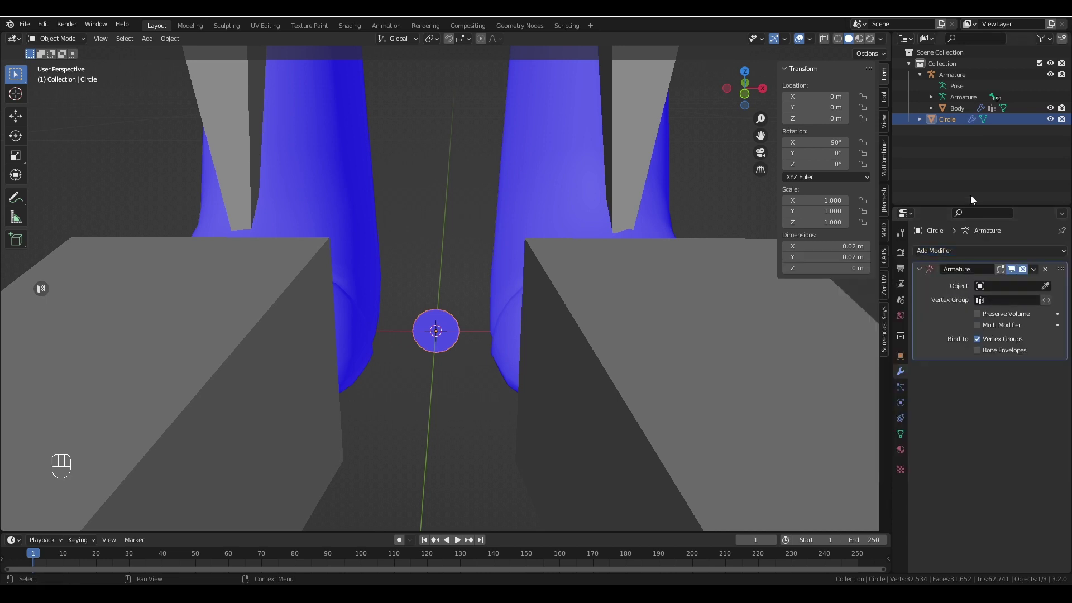
drag(947, 77, 1003, 290)
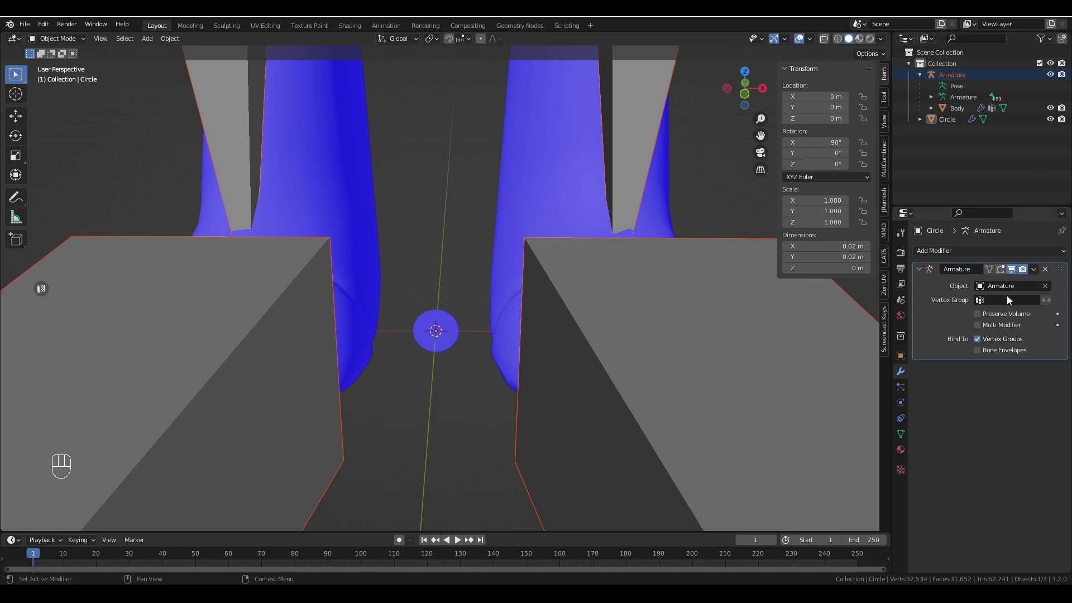
key(ctrl+z)
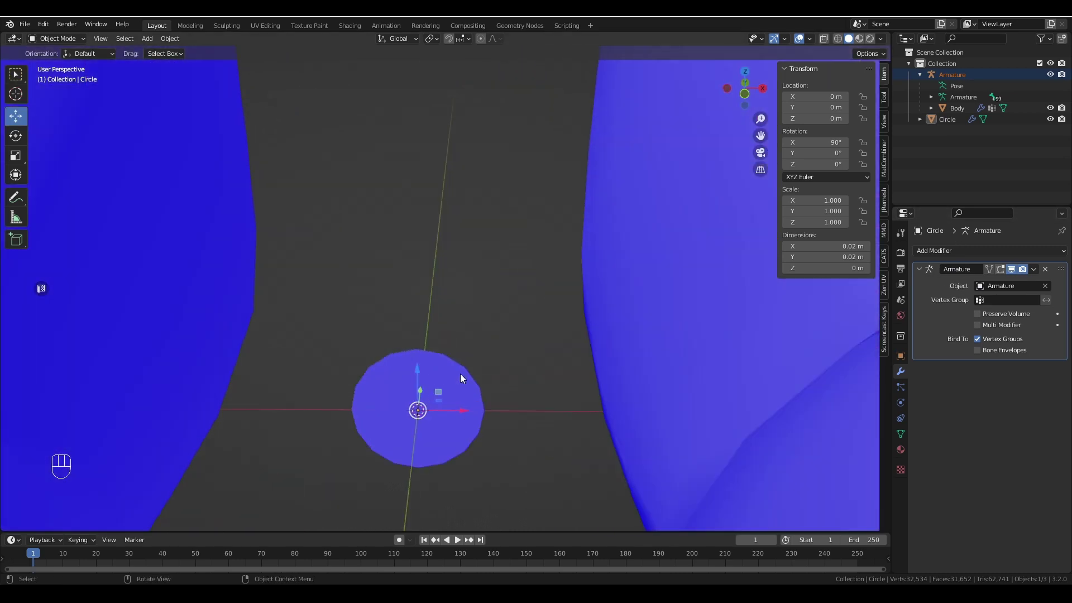
- Raise the circle along Z to eye height at 1.111 m using the front view
drag(576, 173, 544, 373)
middle_click(567, 195)
drag(556, 172, 536, 262)
click(406, 482)
key(ctrl+z)
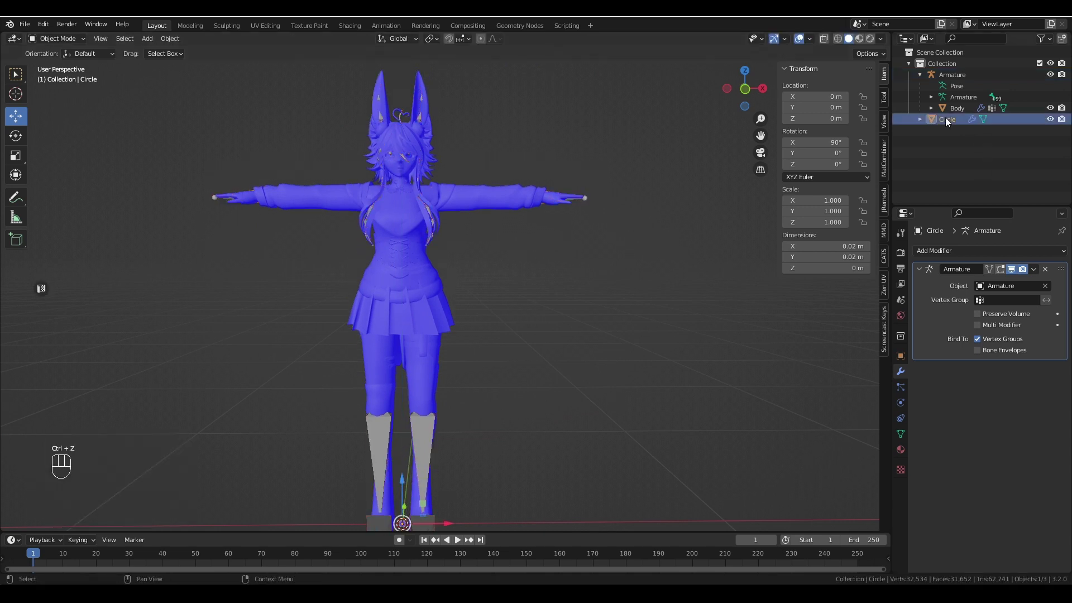
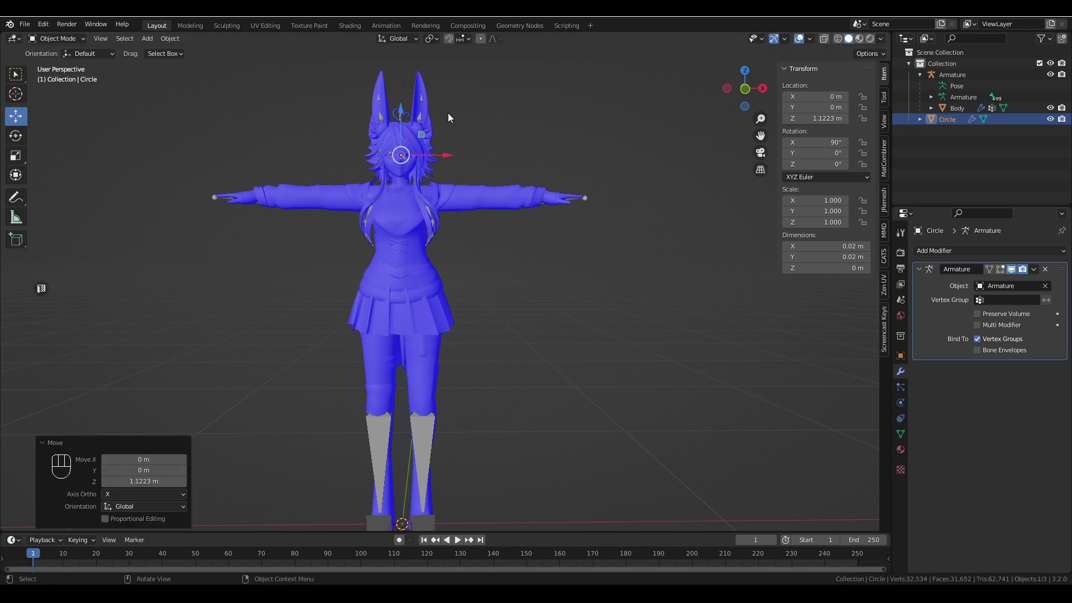
middle_click(503, 125)
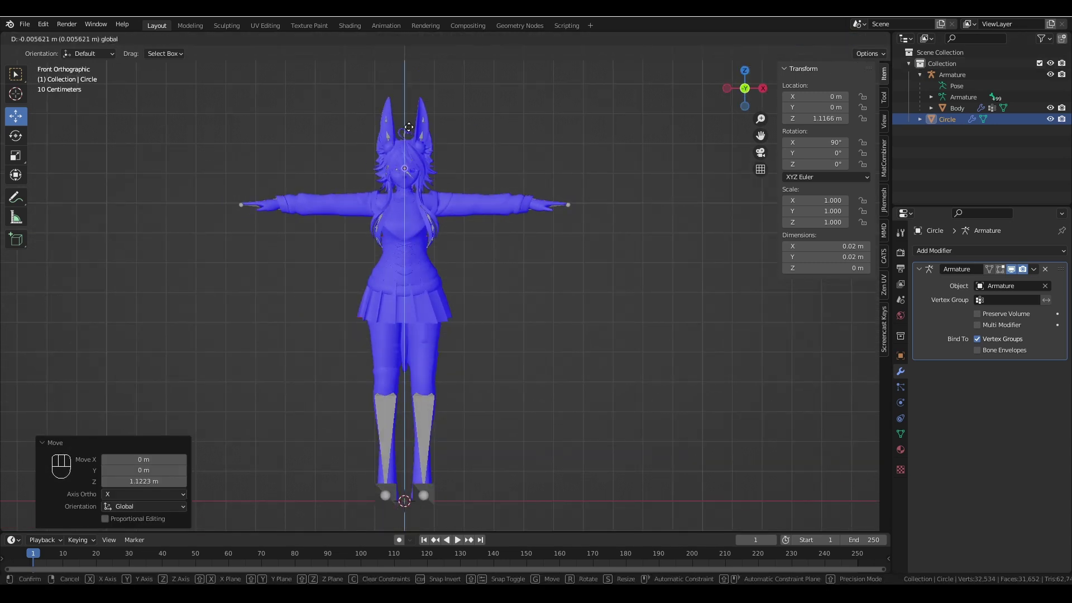
click(449, 174)
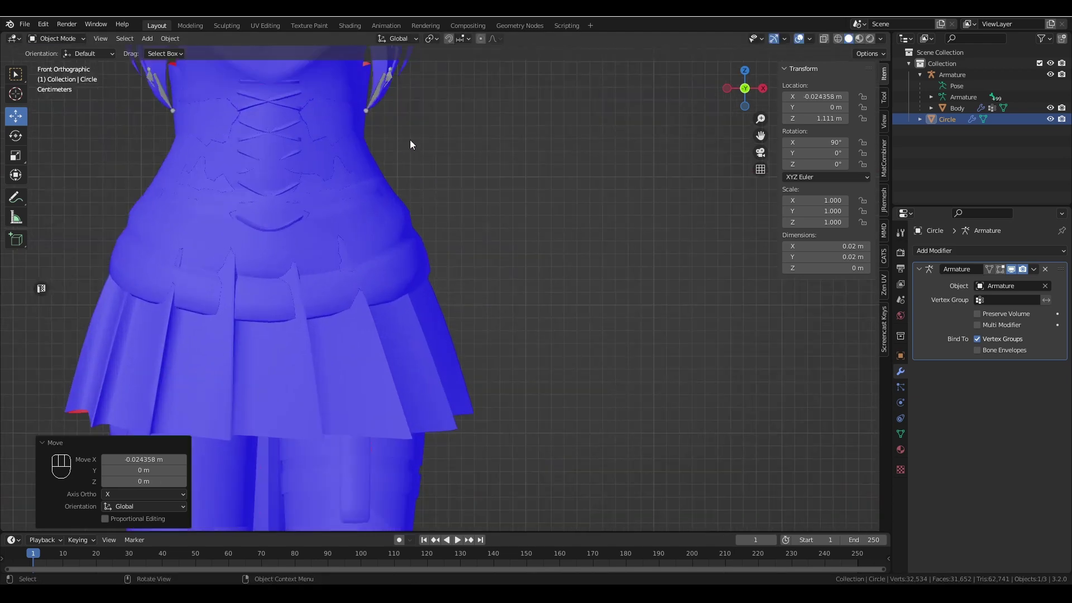
middle_click(490, 141)
drag(579, 188, 573, 234)
click(491, 222)
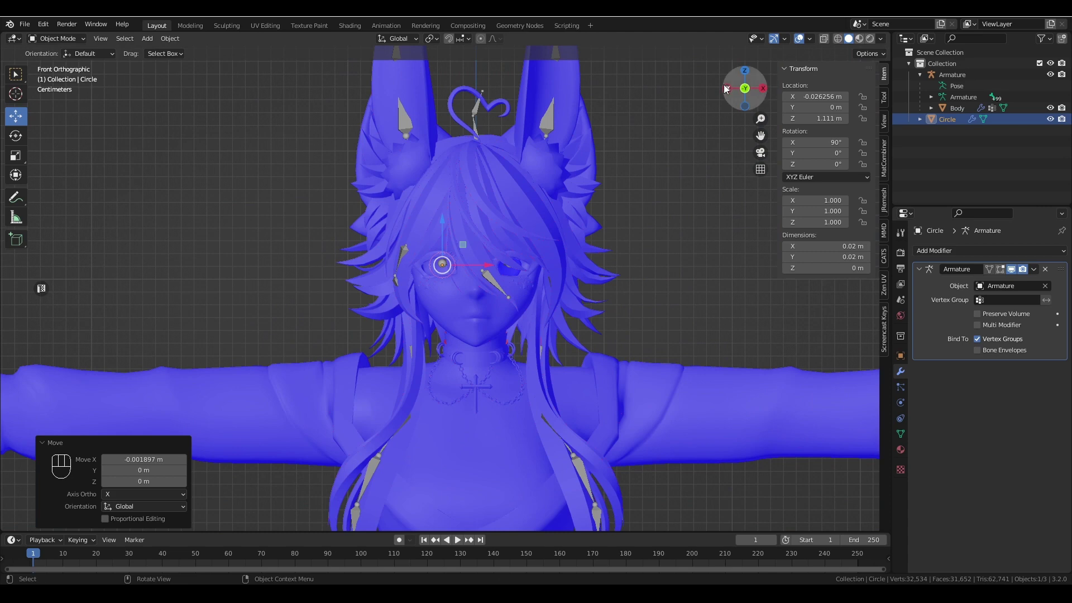
- Slide the circle forward toward the left eye surface in side view
drag(560, 181, 287, 188)
click(299, 268)
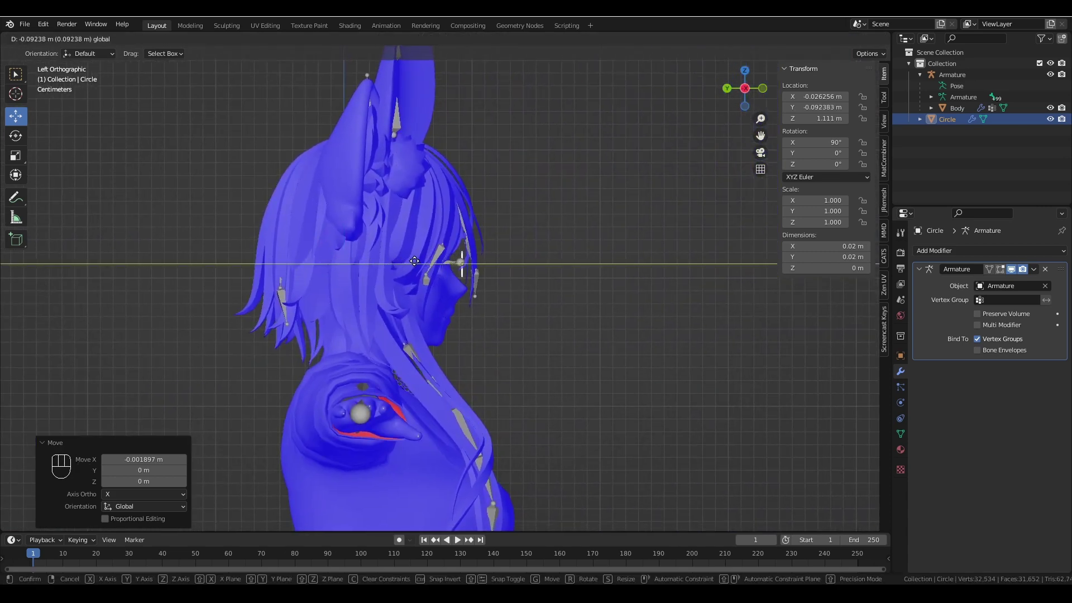
drag(568, 225, 504, 225)
drag(606, 249, 656, 252)
middle_click(588, 207)
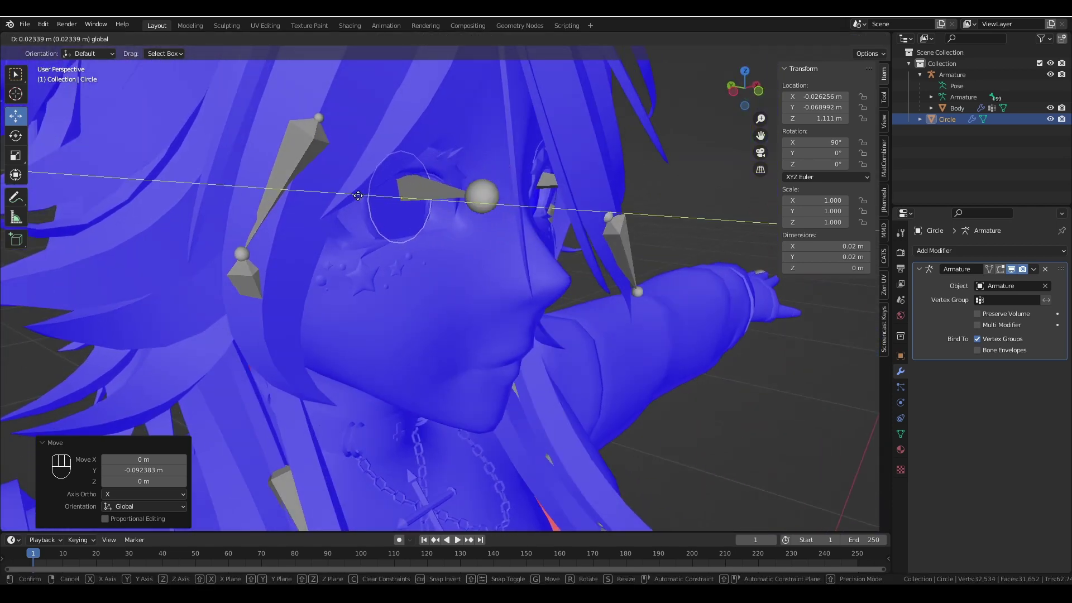
- Position the circle just in front of the left eye at Y -0.0677 m, Z 1.1101 m
drag(513, 128, 458, 111)
click(457, 111)
drag(467, 101, 483, 100)
drag(577, 148, 572, 230)
middle_click(613, 228)
drag(521, 250, 522, 246)
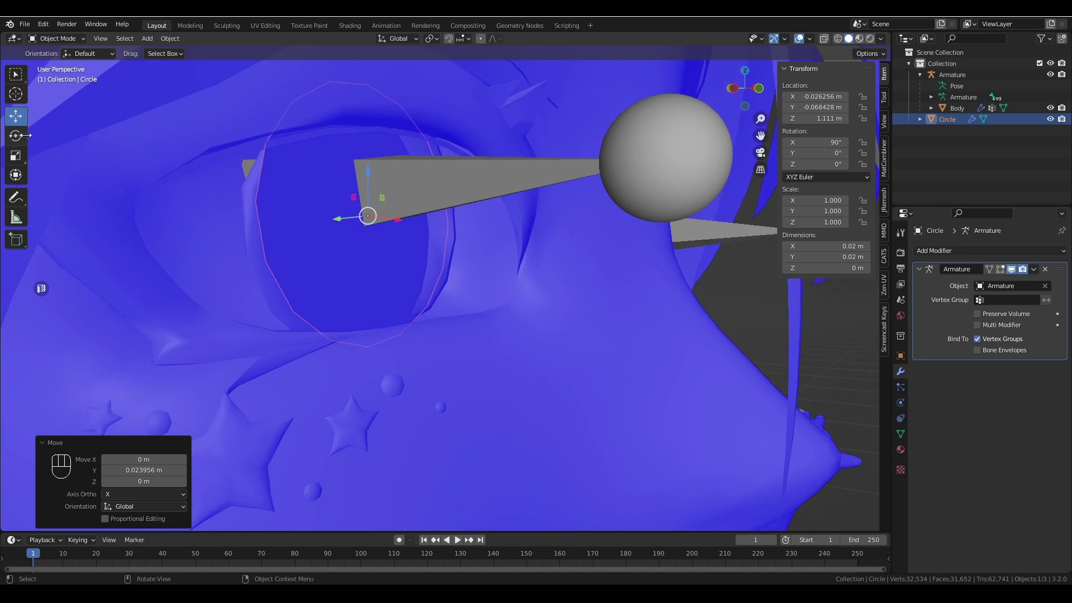
click(371, 212)
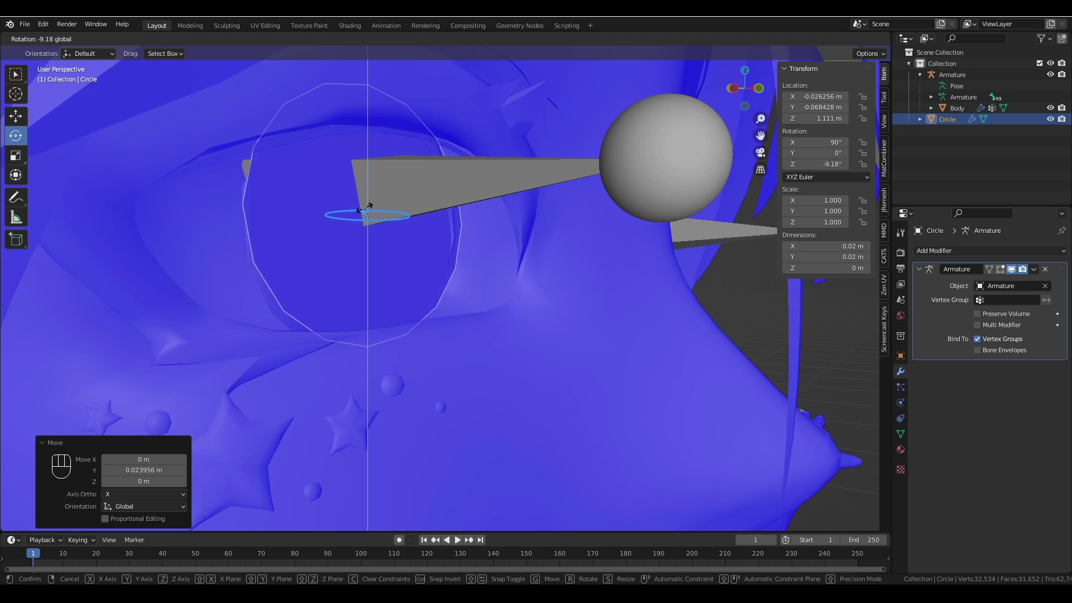
middle_click(28, 120)
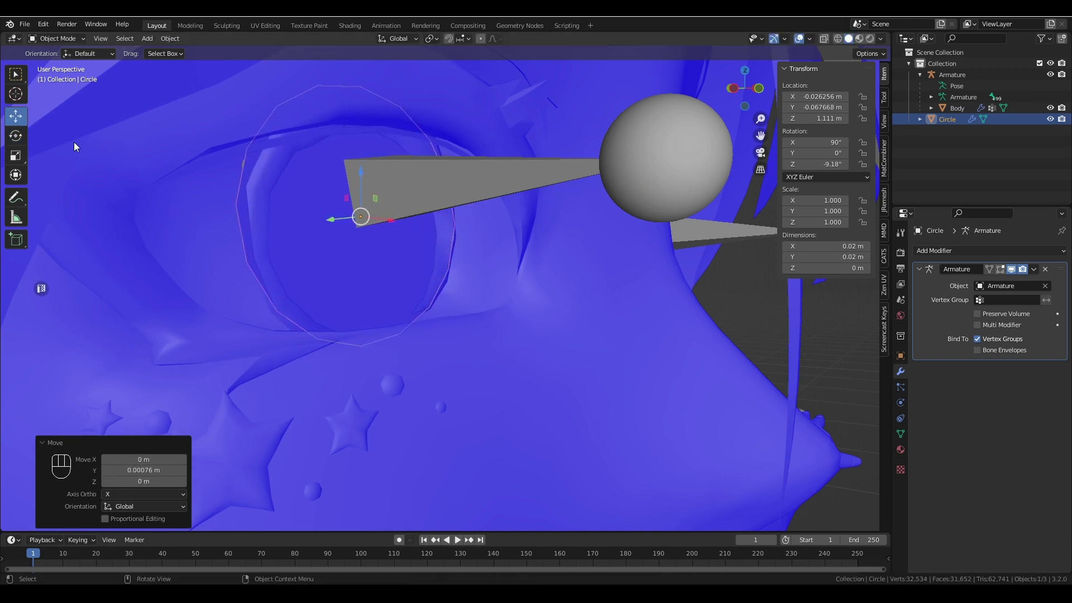
click(24, 131)
- Rotate the circle to match the eye opening's angle and check the fit from several sides
click(361, 214)
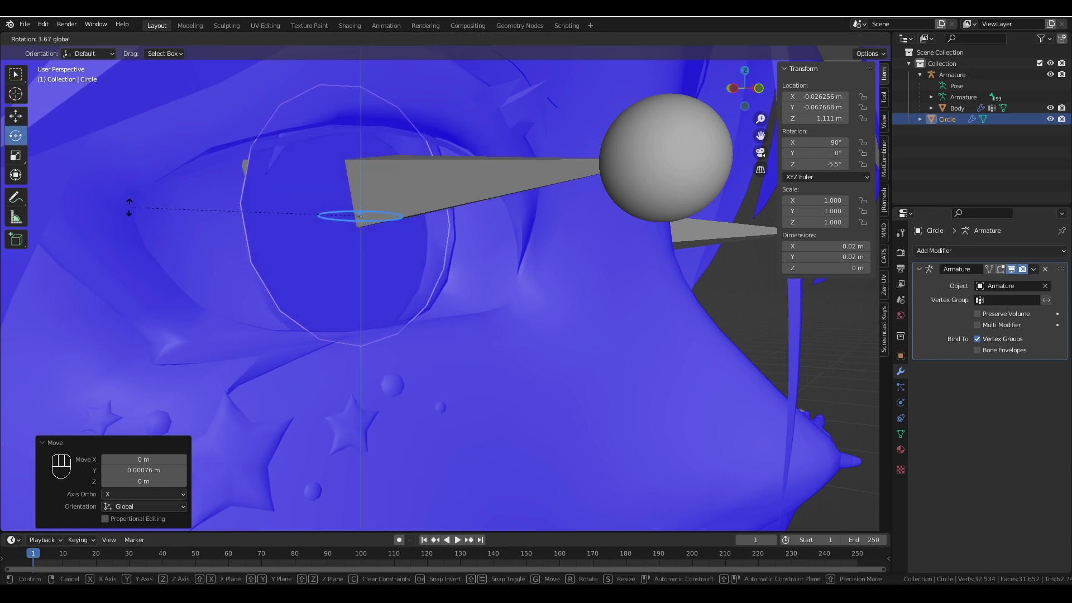
drag(365, 217, 319, 214)
click(374, 213)
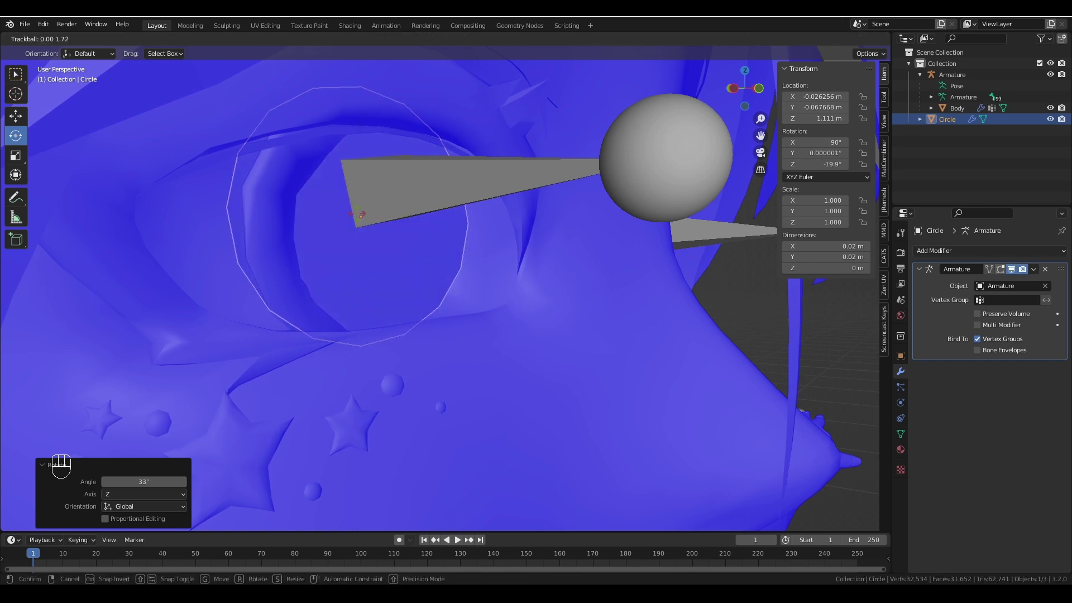
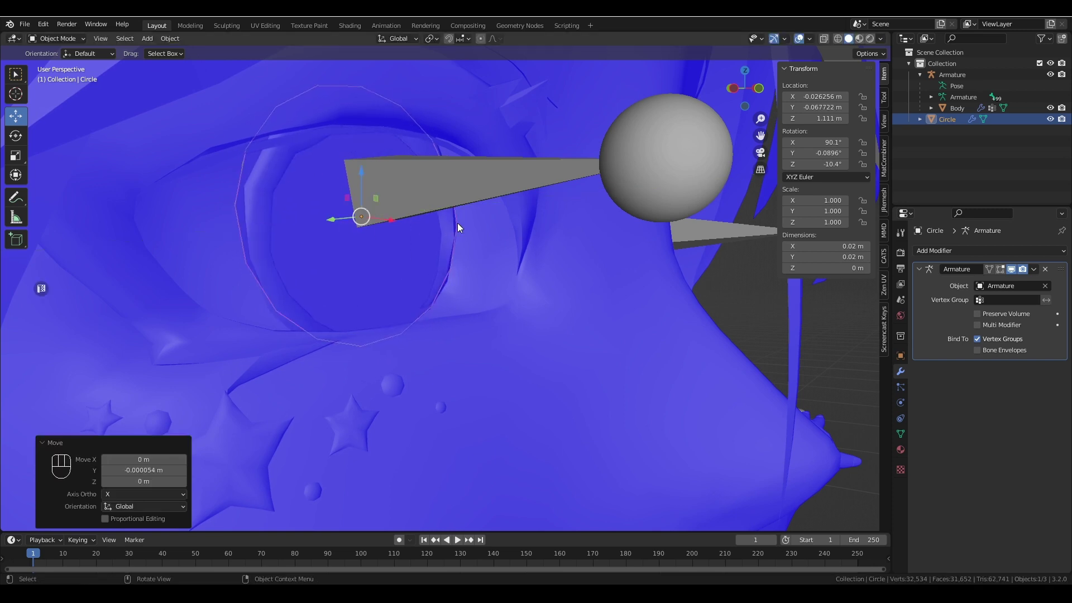
drag(437, 235, 427, 237)
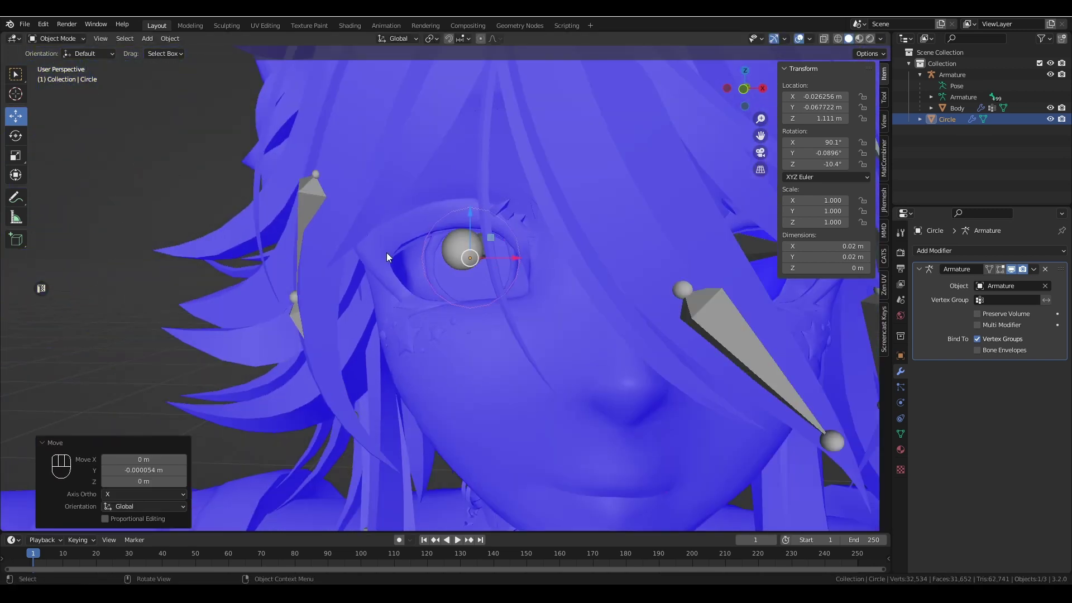
drag(568, 257, 572, 262)
drag(546, 252, 540, 259)
drag(656, 273, 513, 286)
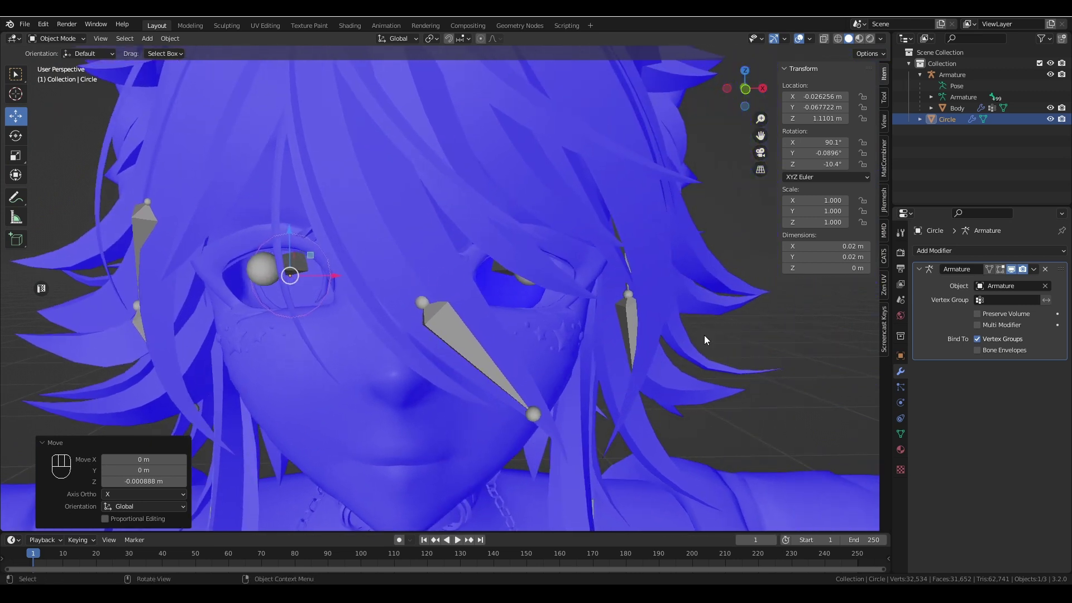
- Add a Mirror modifier using the Armature as mirror object, duplicating the circle to the other eye
click(959, 262)
drag(958, 255, 850, 383)
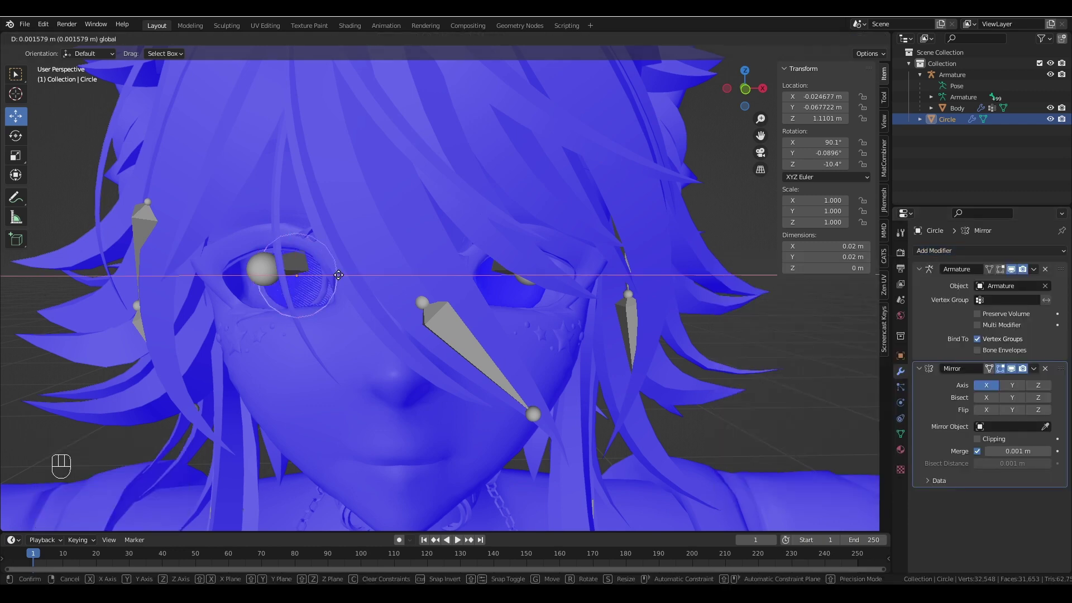
key(ctrl+z)
drag(614, 299, 660, 286)
drag(659, 285, 635, 287)
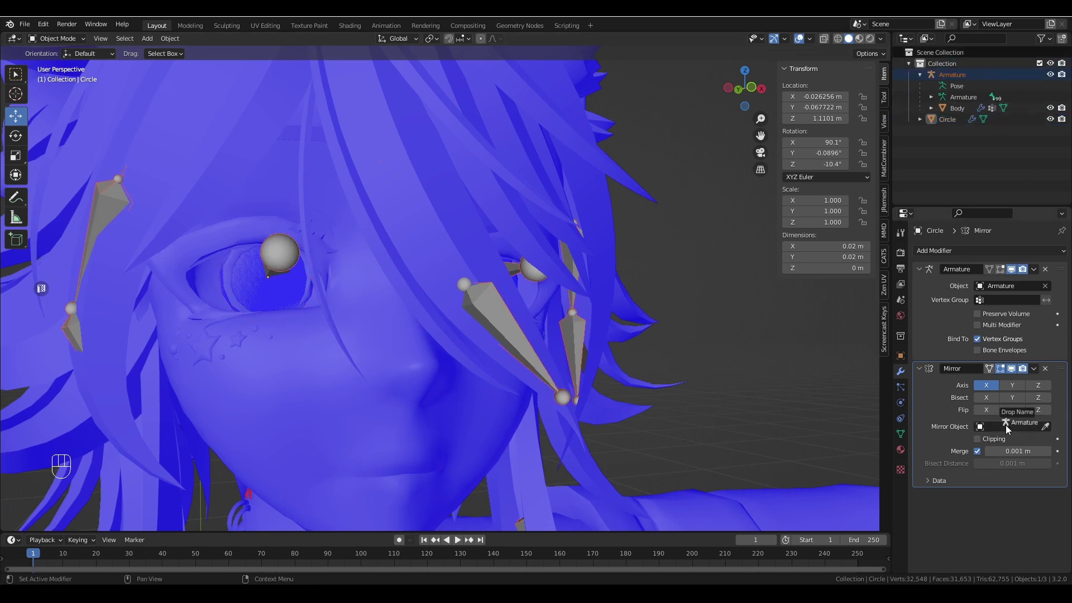
drag(571, 269, 501, 258)
drag(568, 300, 605, 310)
- Select the eye circle and stretch it taller on Y to fill the eye opening
drag(617, 226, 620, 265)
drag(652, 281, 574, 306)
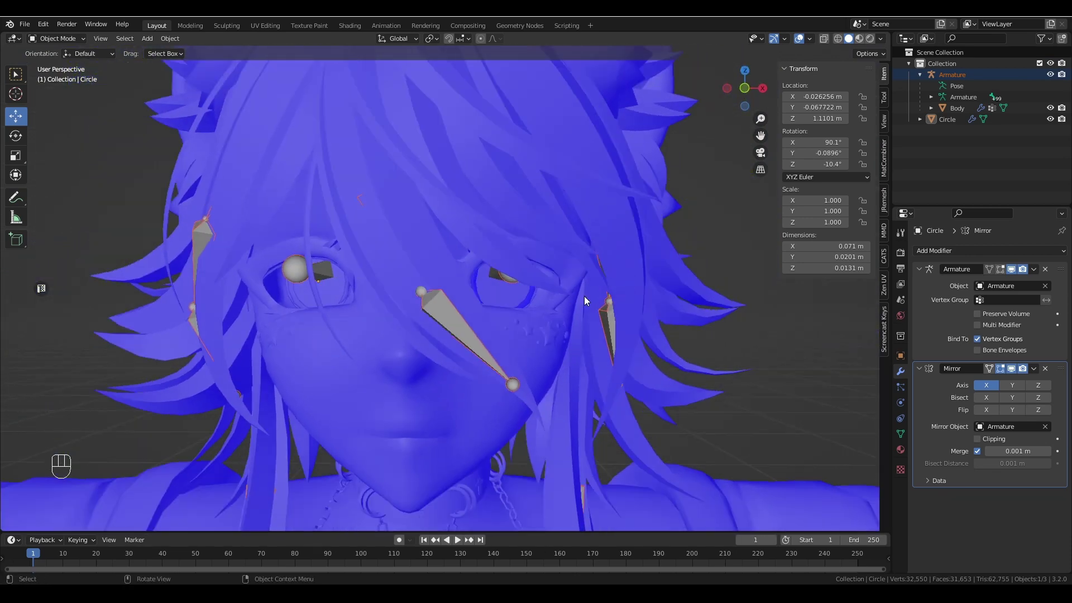
drag(598, 294, 599, 293)
drag(599, 293, 611, 295)
drag(956, 122, 18, 168)
click(18, 161)
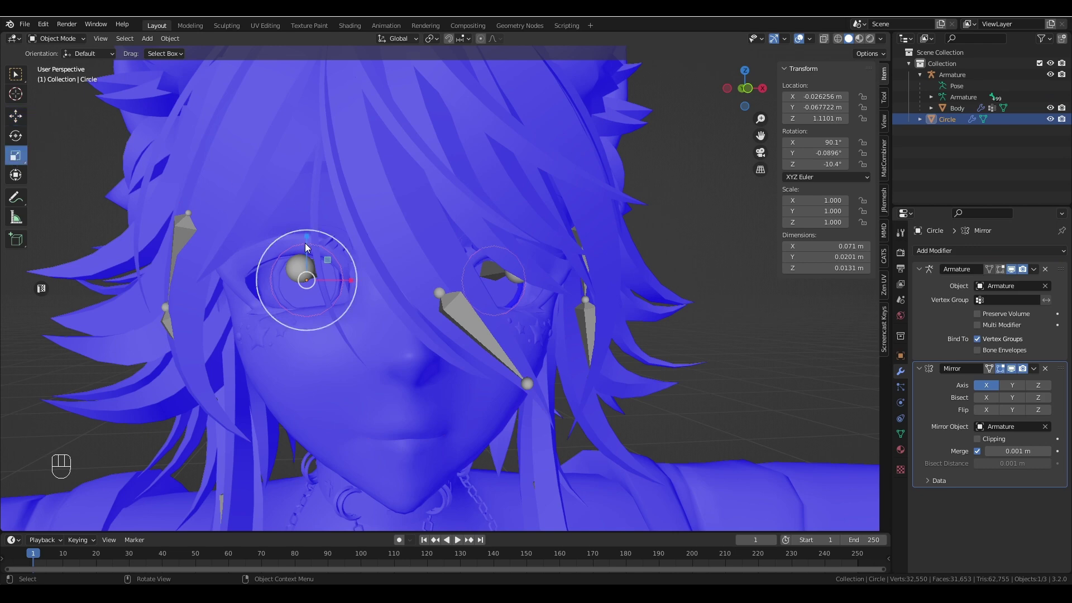
drag(460, 249, 493, 248)
middle_click(440, 241)
drag(439, 237, 497, 242)
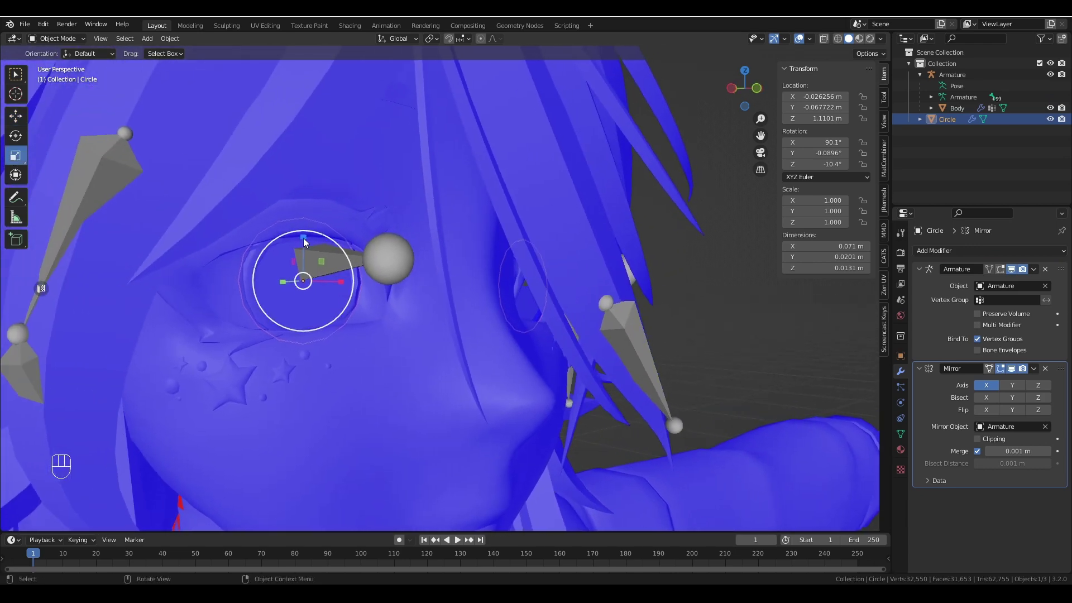
click(306, 241)
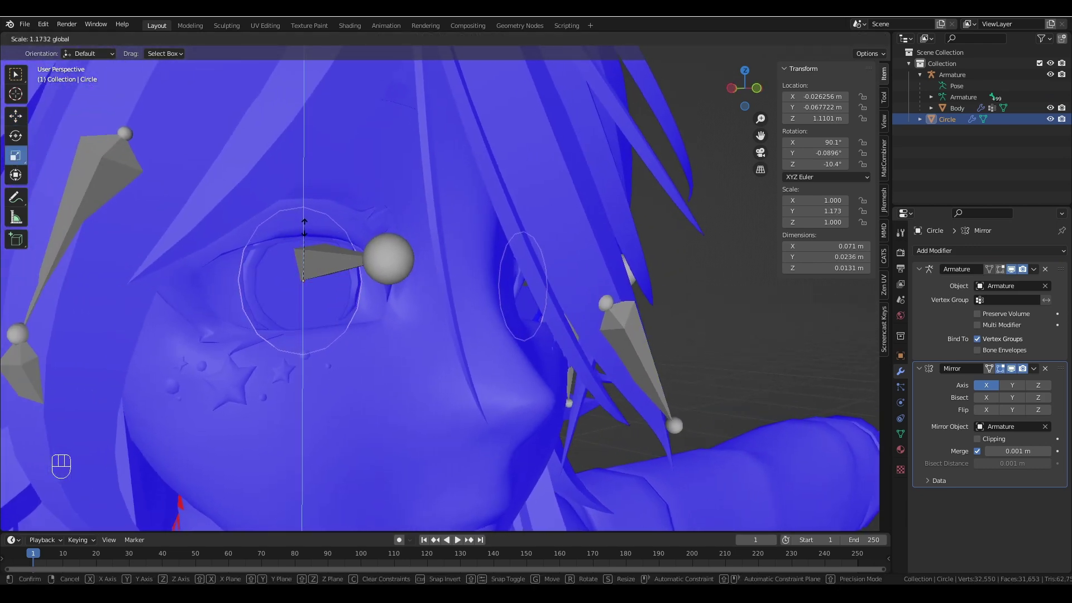
drag(437, 309, 387, 298)
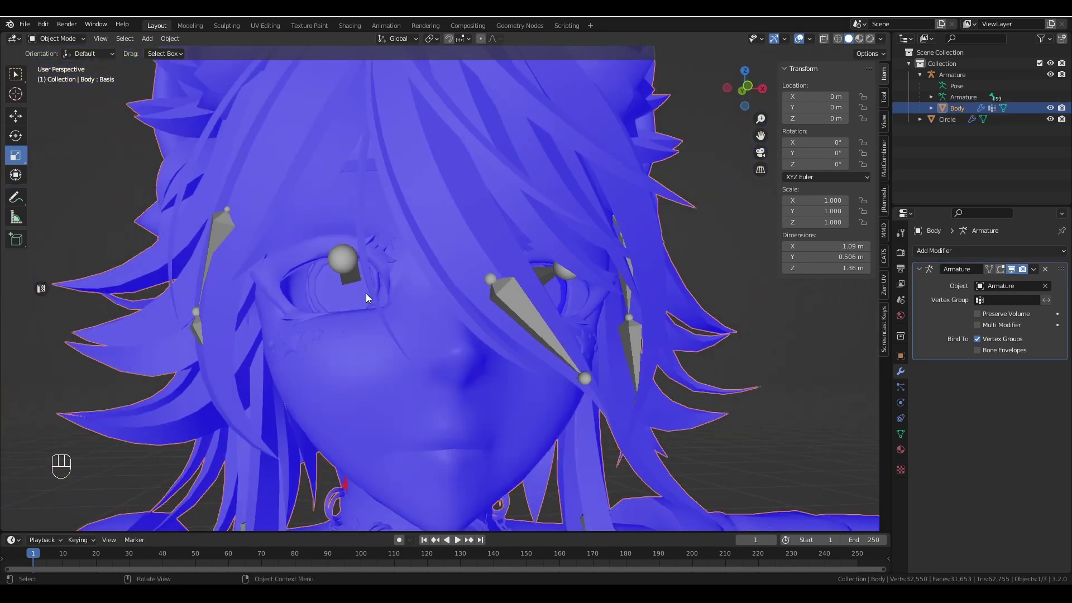
- Fine-tune the vertical scale to 1.046 against the body, giving 0.071 by 0.021 m eyes
drag(621, 267, 641, 275)
drag(641, 275, 621, 277)
middle_click(621, 277)
click(717, 277)
click(363, 304)
click(361, 247)
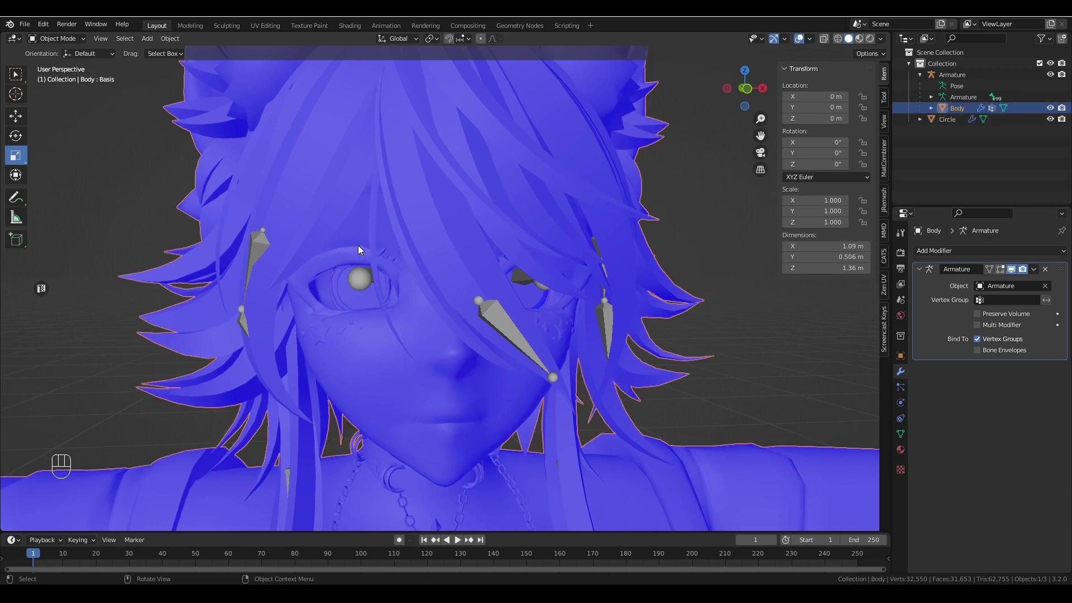
drag(363, 245, 356, 291)
click(351, 301)
click(363, 246)
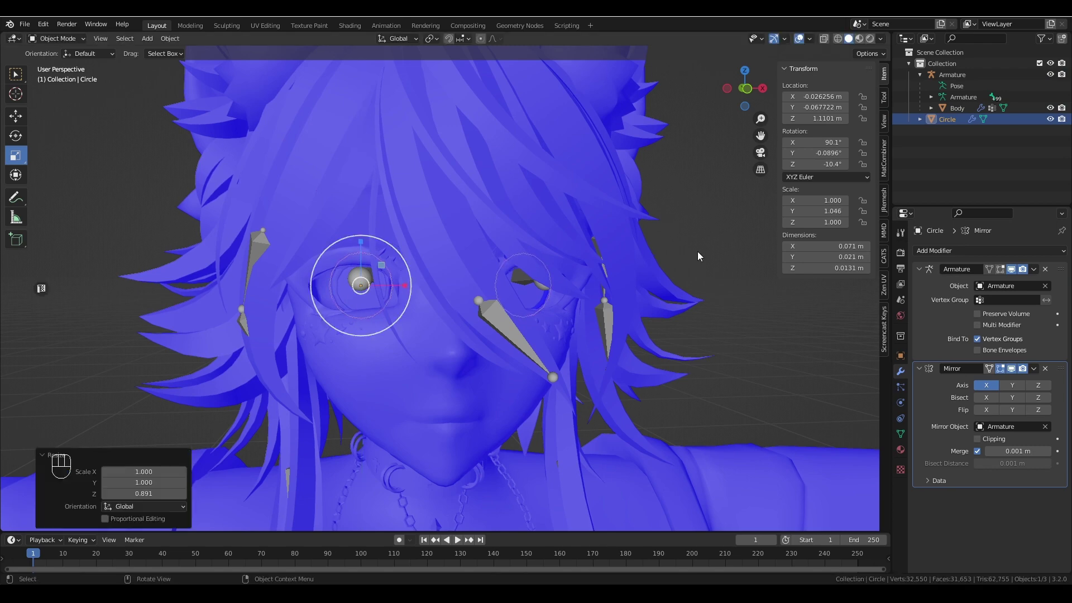
click(699, 256)
drag(641, 282, 652, 282)
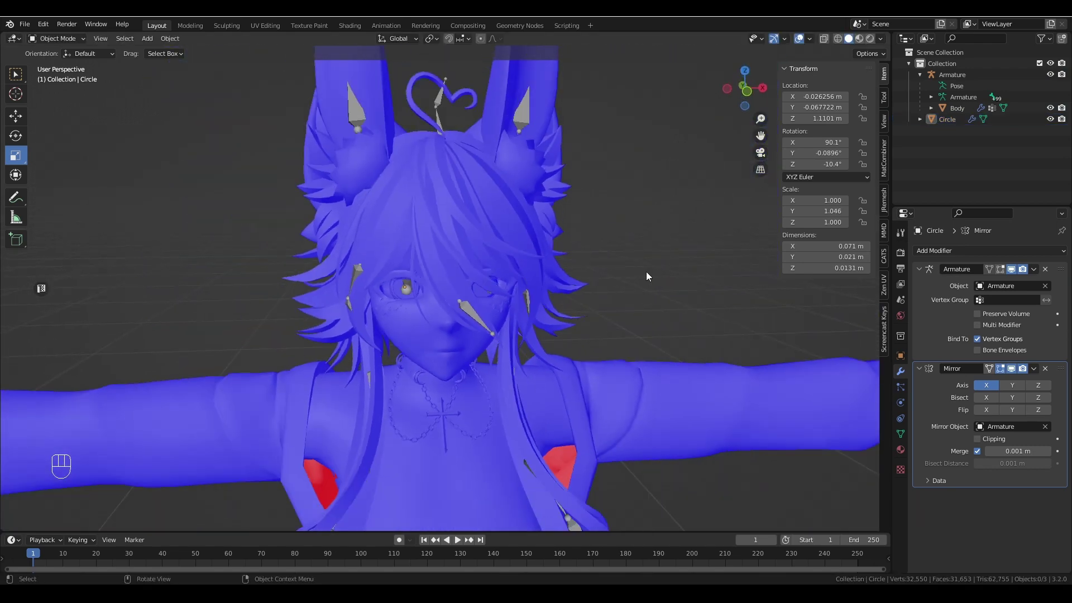
drag(648, 276, 644, 257)
drag(635, 225, 631, 238)
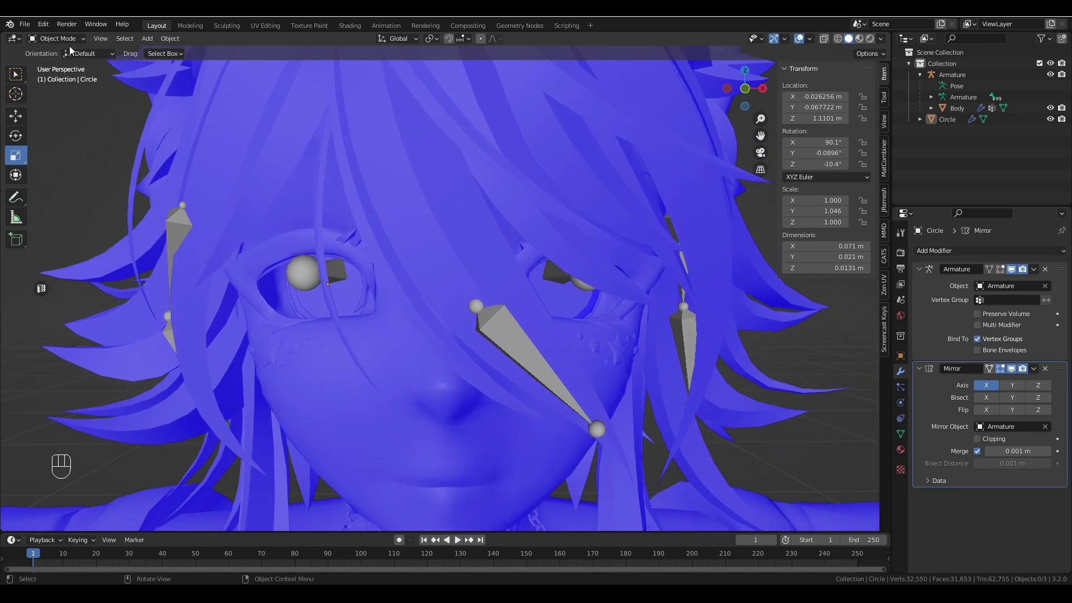
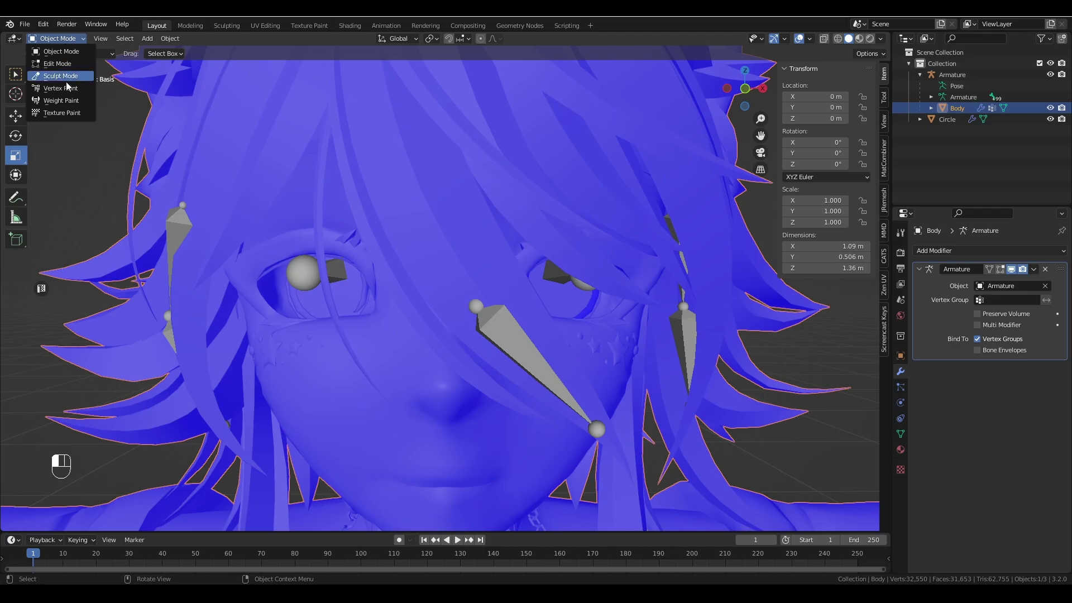
- In Edit Mode on the body, select the first inner eye ring as linked geometry and delete its vertices
drag(428, 196, 512, 193)
middle_click(512, 193)
drag(446, 250, 412, 248)
drag(281, 247, 442, 255)
click(443, 256)
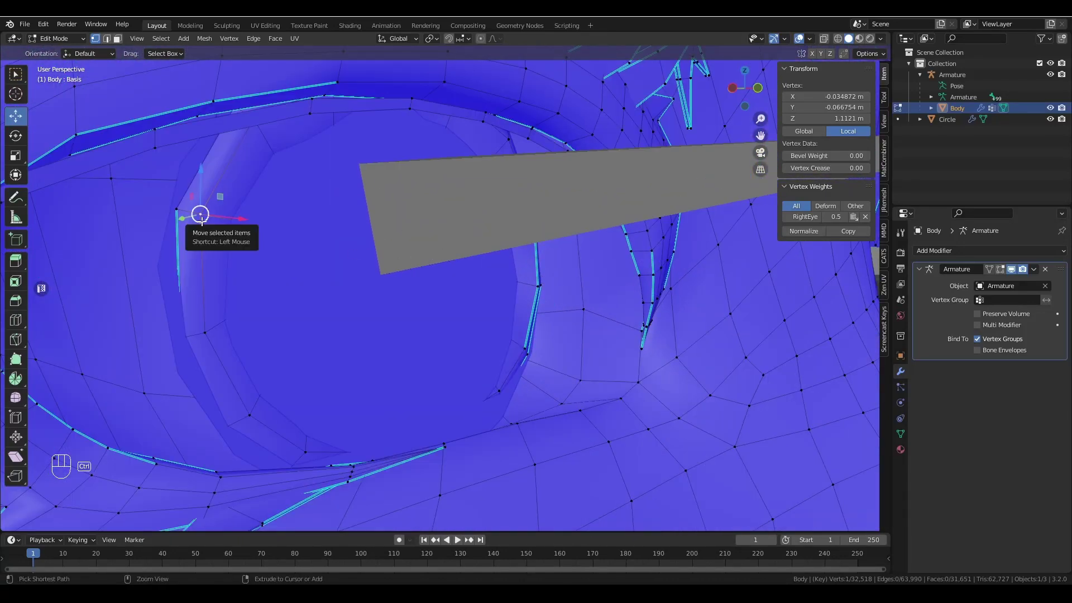
key(ctrl+l)
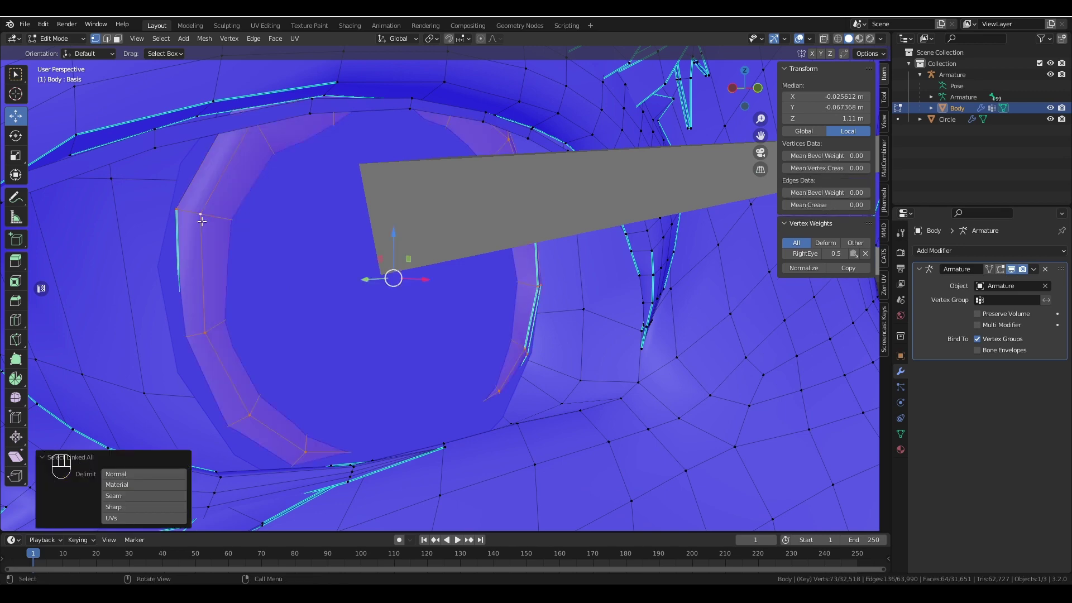
drag(325, 319, 346, 302)
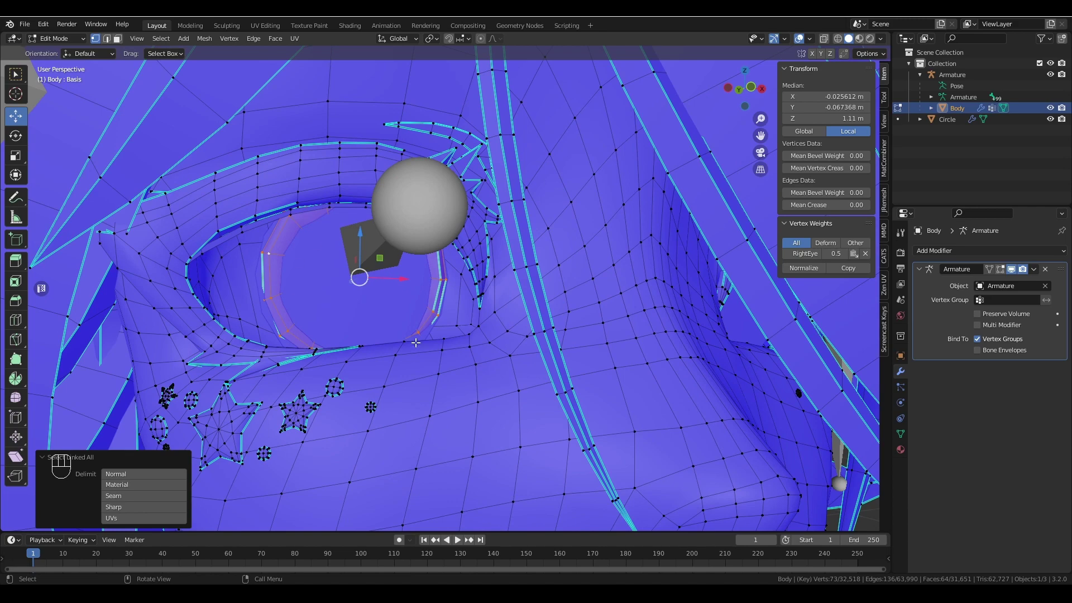
drag(440, 277, 489, 282)
drag(558, 297, 506, 294)
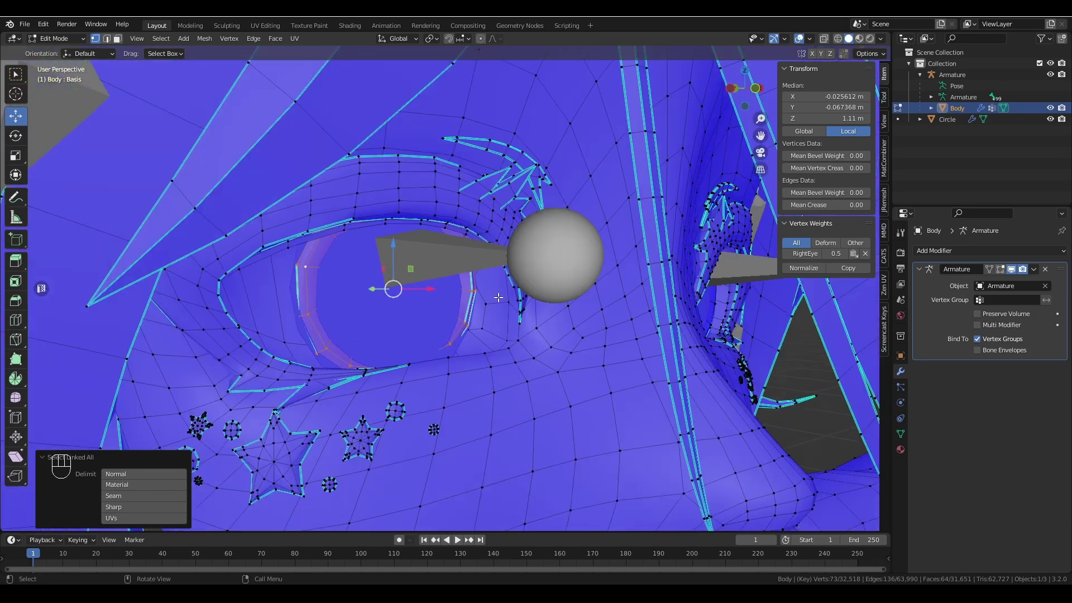
drag(479, 283, 485, 283)
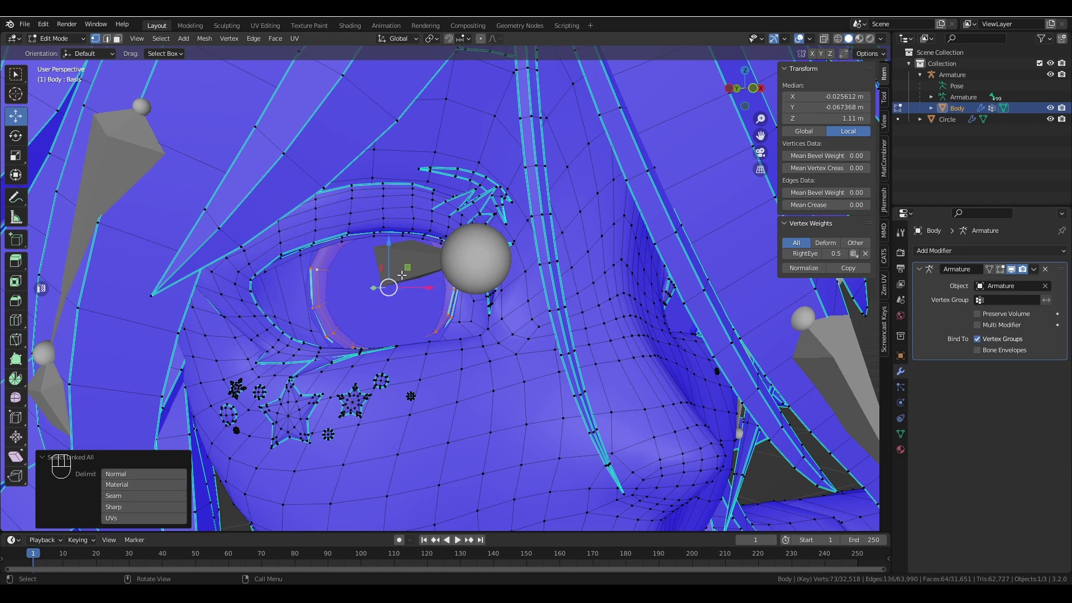
key(z)
key(x)
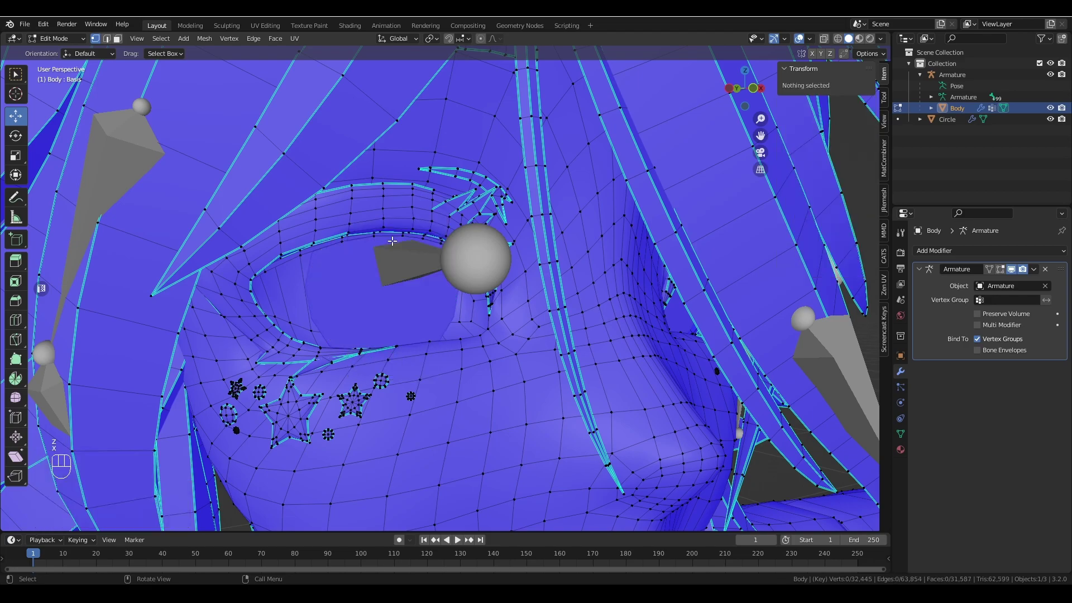
- Delete the remaining eye rings on the other eye the same way, leaving both sockets open
drag(633, 236, 558, 237)
drag(559, 237, 527, 231)
click(528, 232)
middle_click(512, 233)
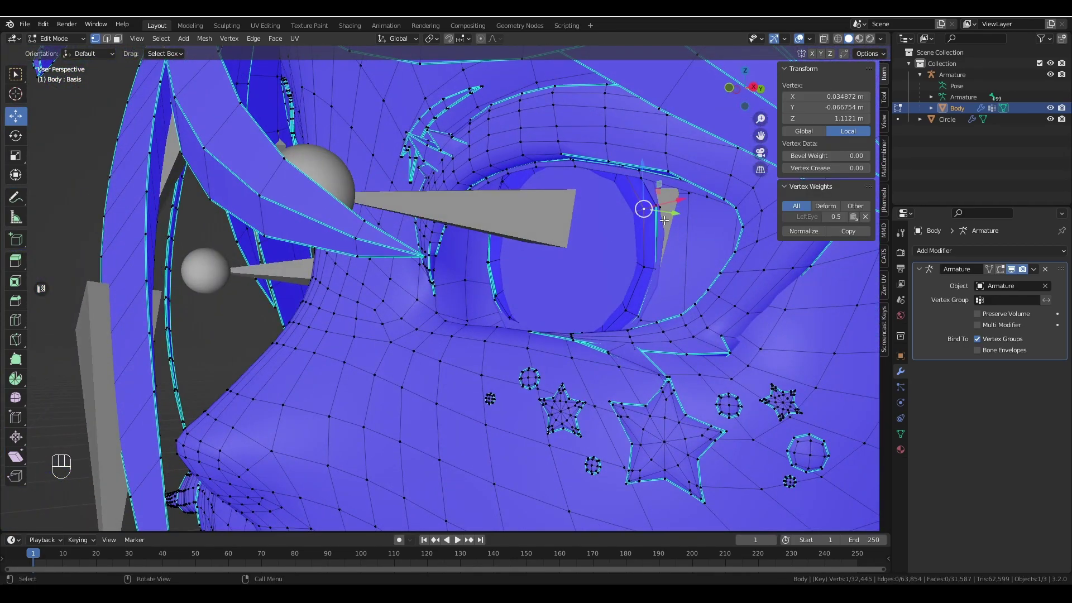
key(ctrl+l)
key(x)
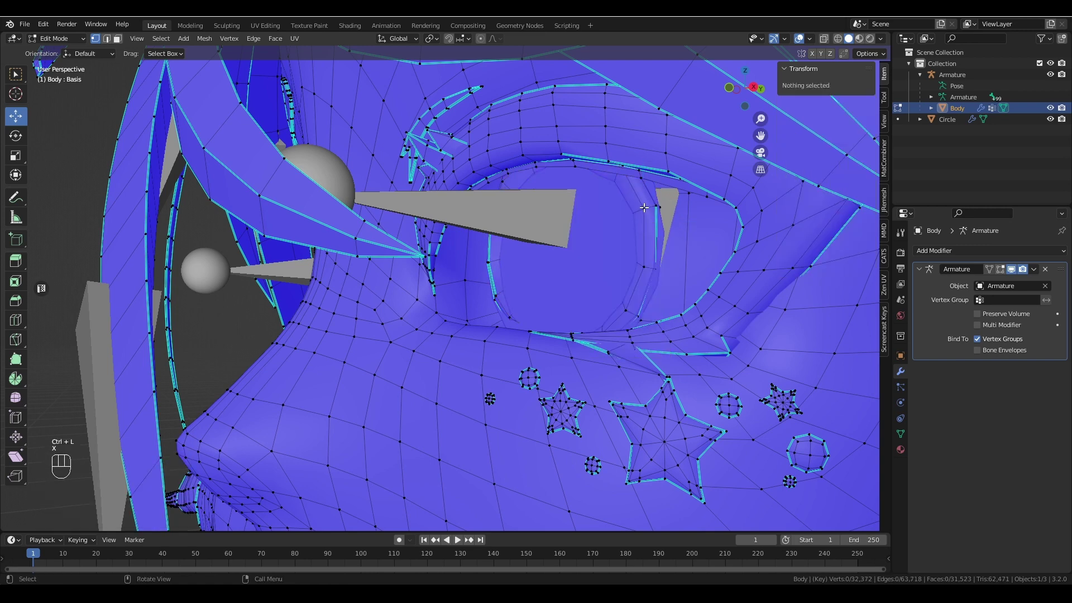
click(643, 204)
key(ctrl+l)
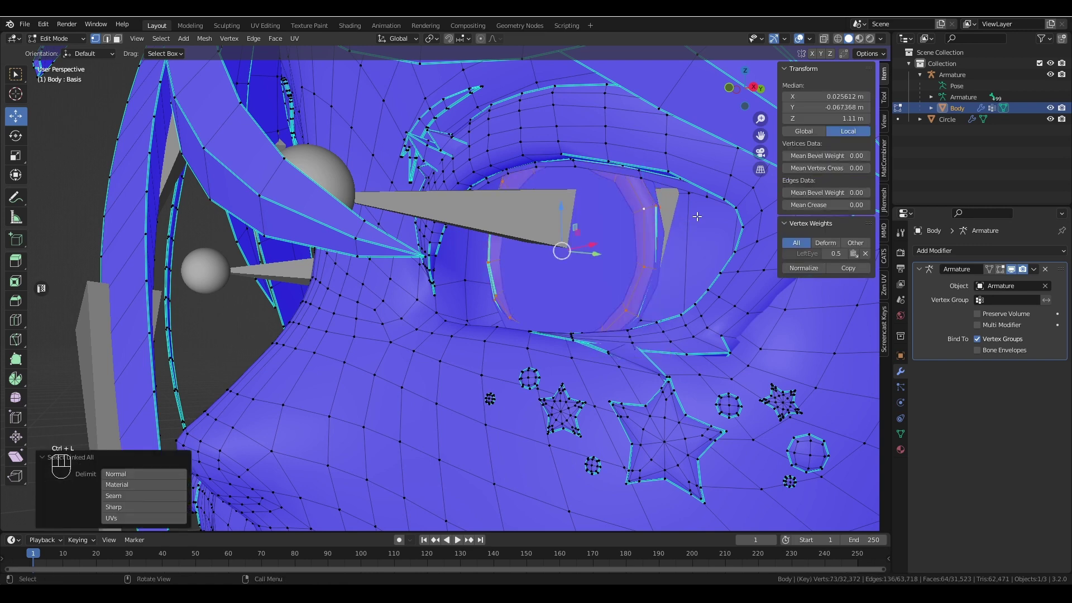
key(x)
drag(479, 246, 566, 250)
click(667, 254)
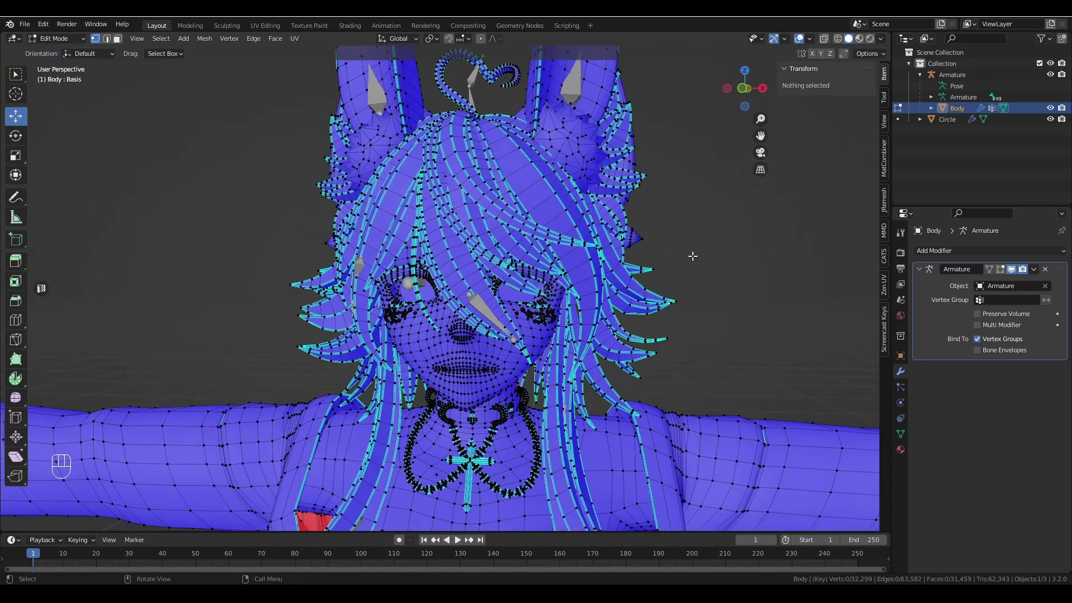
- Zoom and orbit the viewport to frame the avatar's face and eyes
drag(683, 225, 678, 228)
middle_click(678, 227)
middle_click(713, 254)
drag(707, 241, 674, 235)
middle_click(659, 242)
middle_click(658, 246)
click(651, 249)
middle_click(578, 252)
click(580, 252)
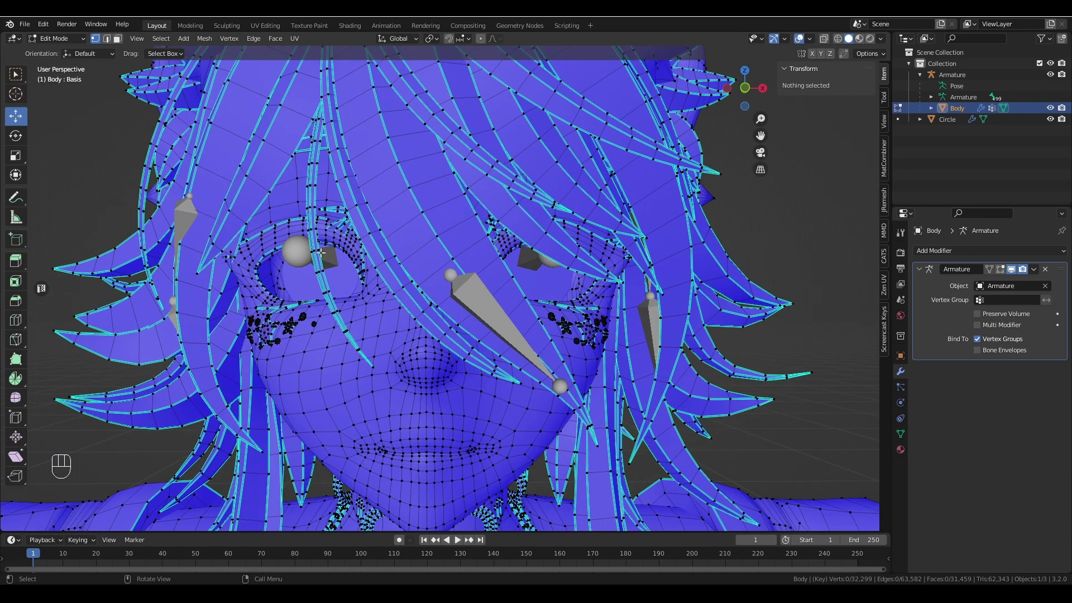
drag(50, 37, 66, 56)
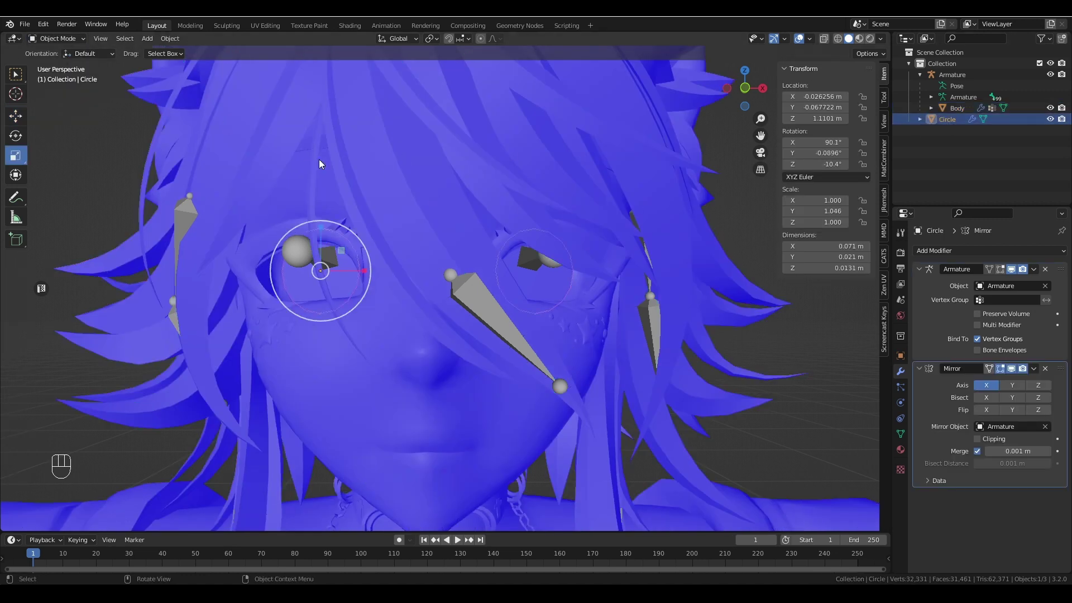
drag(56, 41, 42, 57)
middle_click(617, 232)
drag(720, 278, 675, 274)
drag(579, 269, 598, 277)
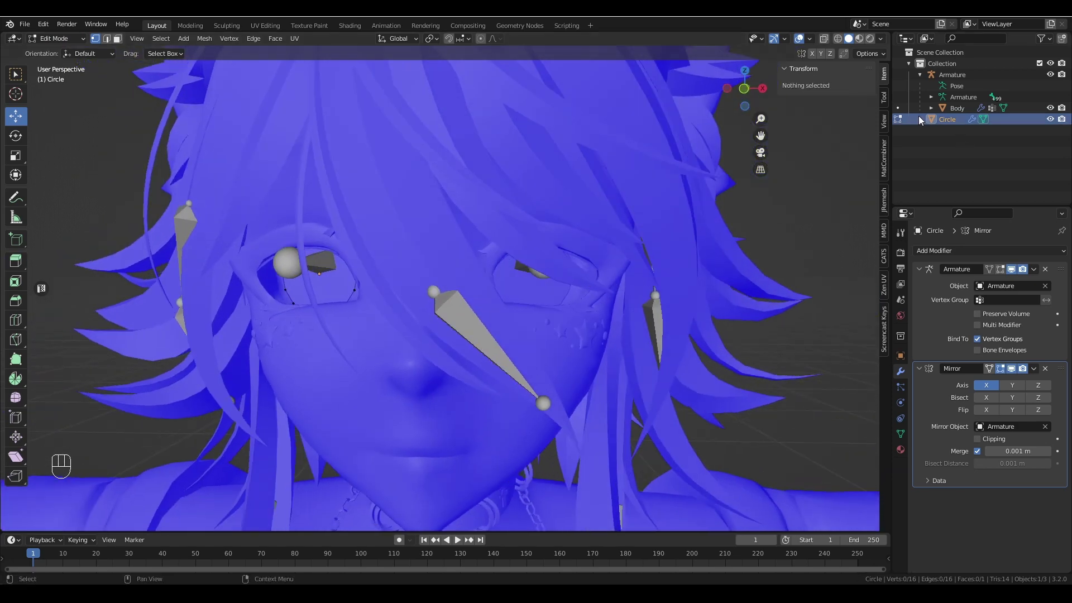
- Expand Circle in the outliner, return it to Object Mode and apply its Mirror modifier
click(969, 134)
drag(559, 233, 581, 236)
drag(570, 265, 512, 269)
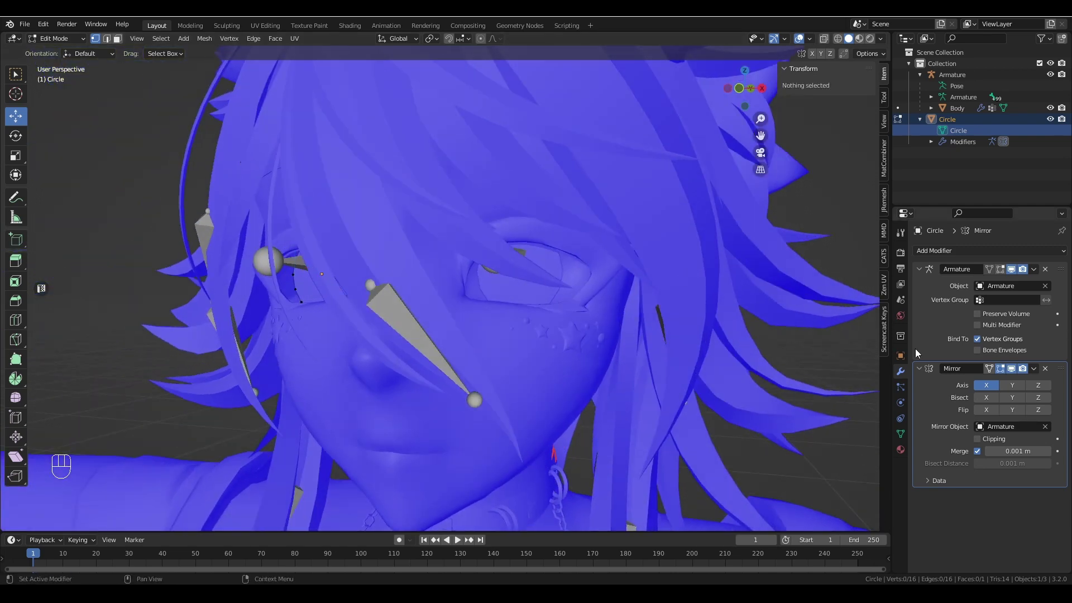
drag(1036, 372, 877, 360)
click(67, 50)
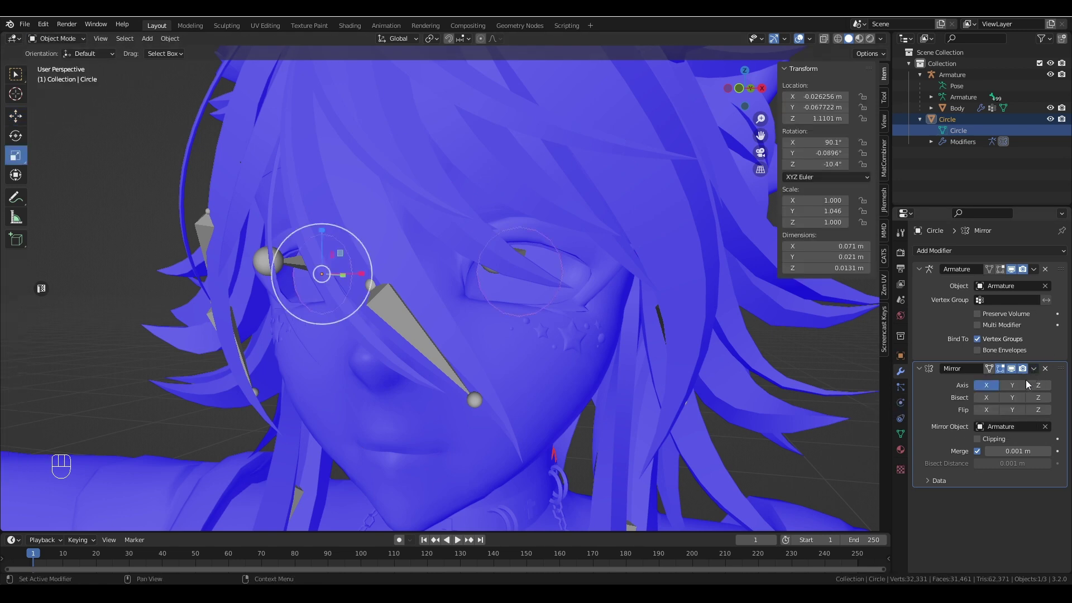
drag(1038, 372, 1009, 386)
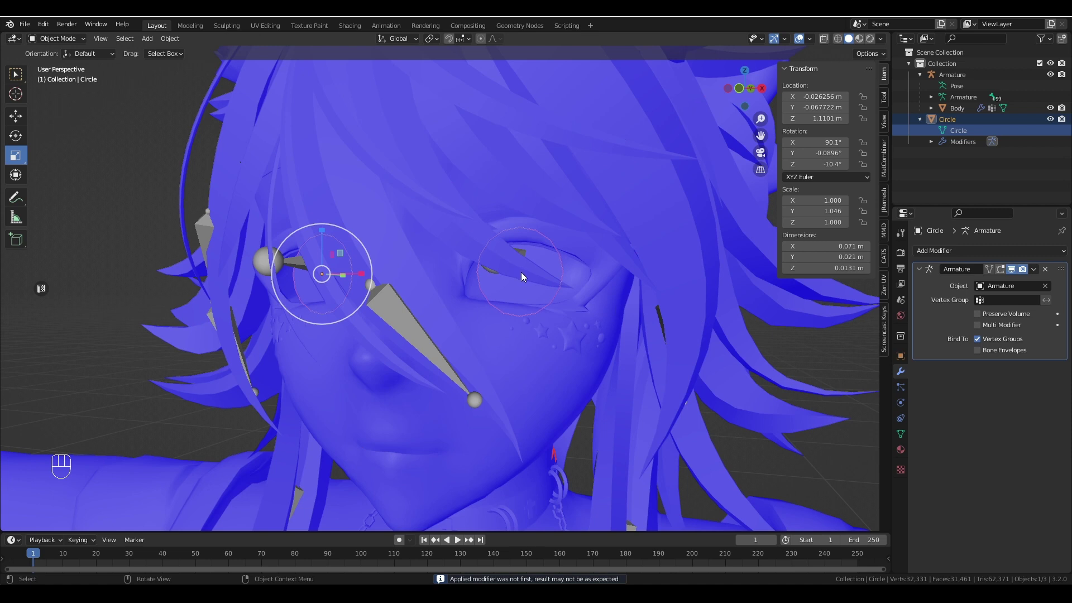
- Reselect the eye Circle and enter Edit Mode to check the doubled vertices
drag(523, 290, 714, 331)
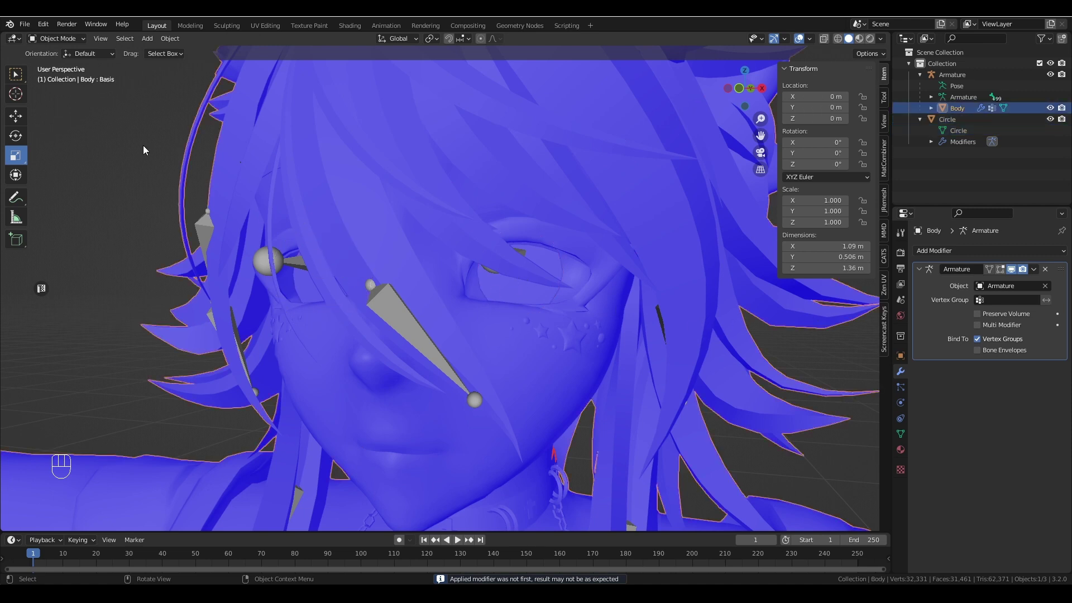
click(967, 124)
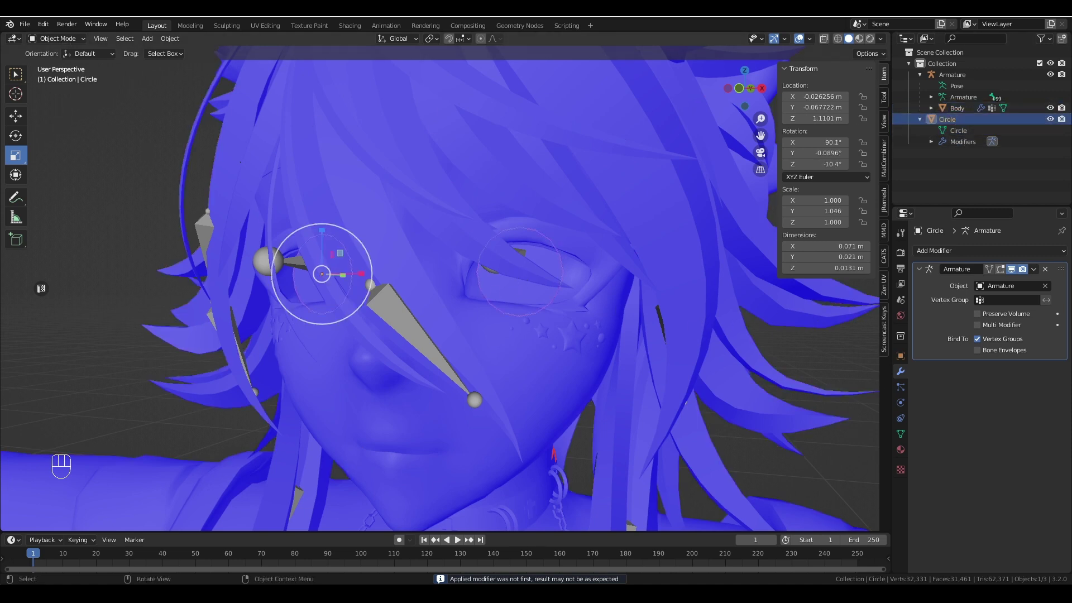
click(64, 62)
drag(436, 211, 510, 218)
- Inspect the Circle's vertices in Edit Mode, selecting one on the eye disc
click(339, 292)
drag(545, 284, 468, 272)
click(569, 284)
drag(384, 264, 478, 270)
drag(589, 265, 512, 258)
middle_click(513, 258)
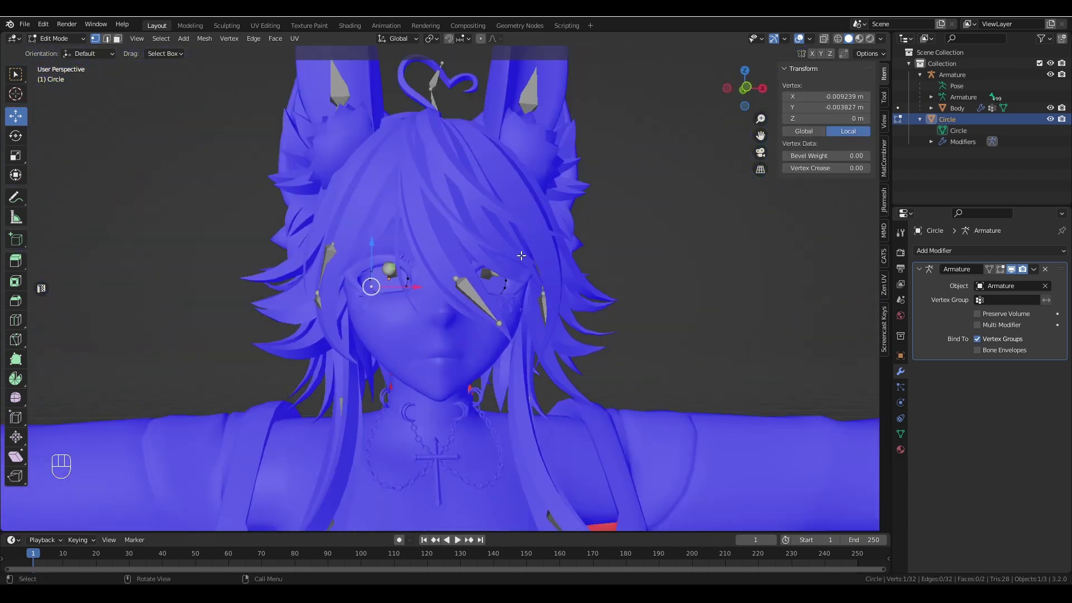
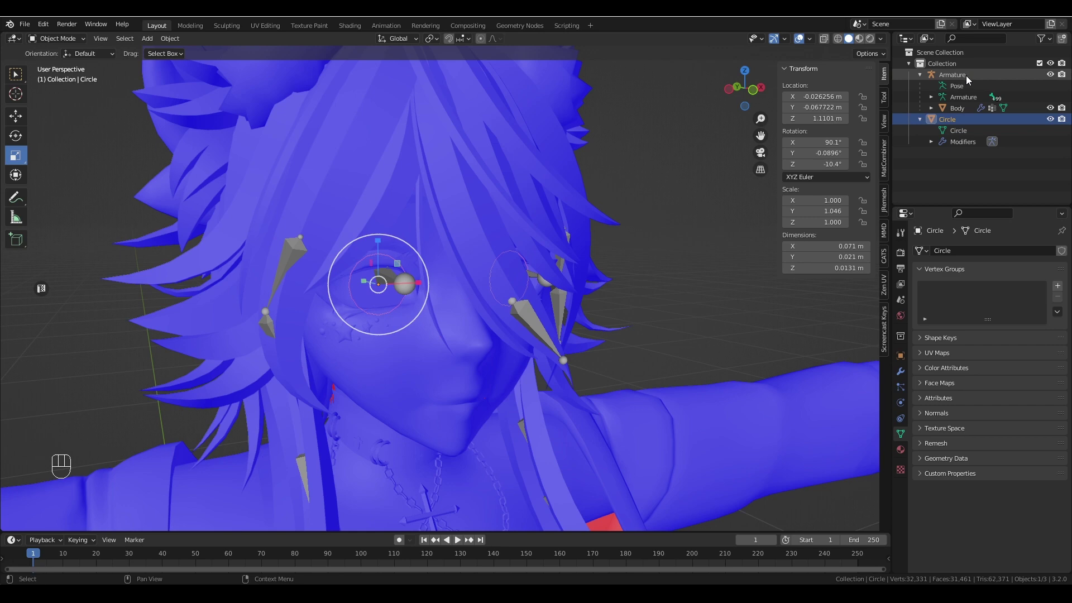
- Make Body the active object with Circle selected and join them with Ctrl+J
click(968, 111)
drag(666, 231, 634, 226)
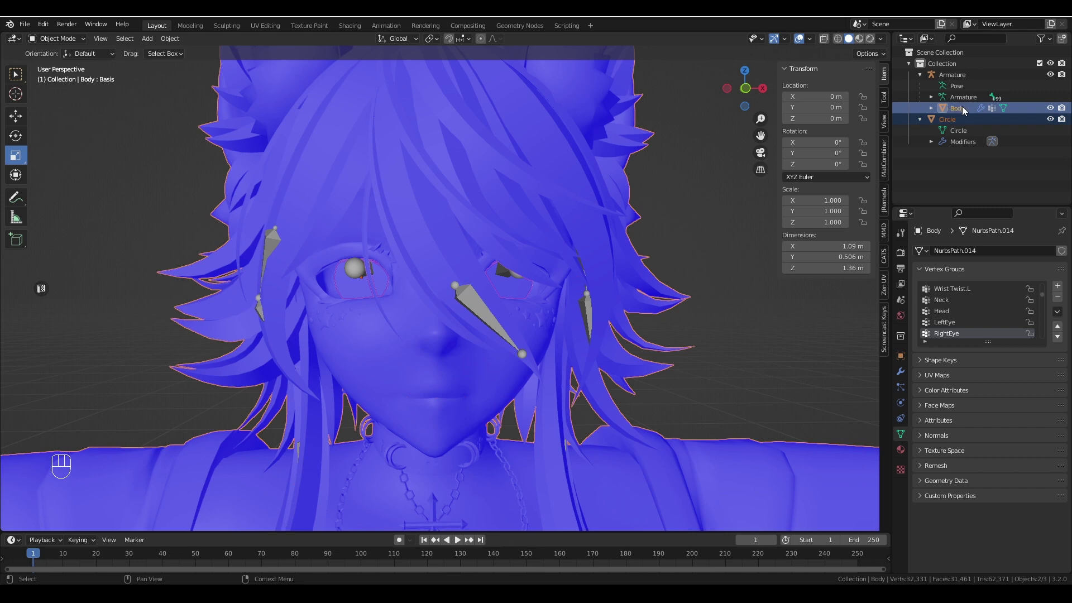
key(ctrl+j)
drag(491, 269, 522, 263)
drag(629, 262, 550, 271)
drag(564, 269, 613, 265)
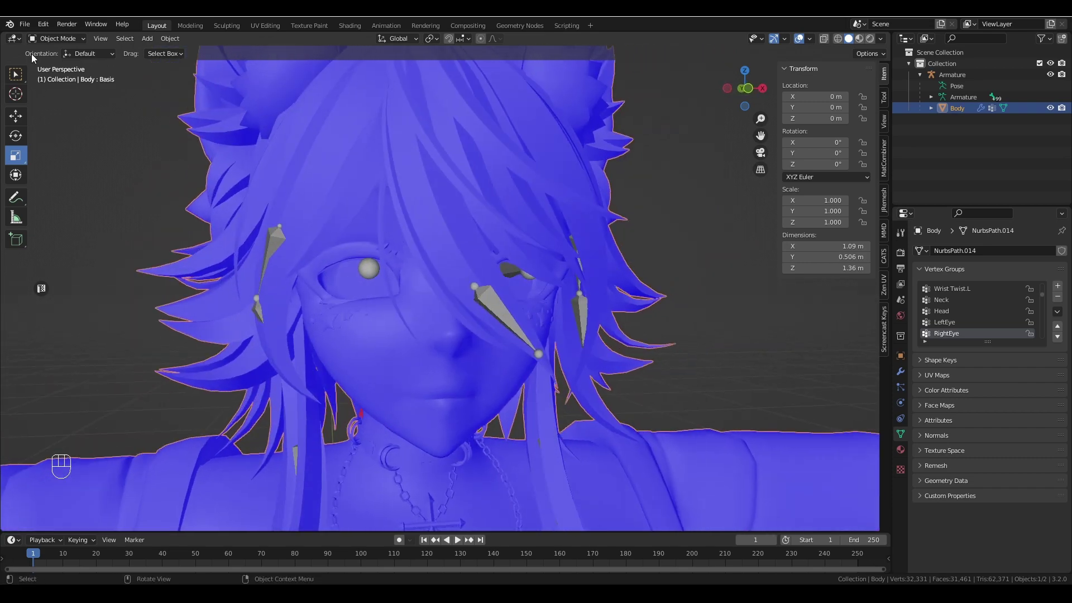
- Enter Edit Mode on Body and select the eye disc's linked vertices with Ctrl+L
drag(61, 38, 79, 63)
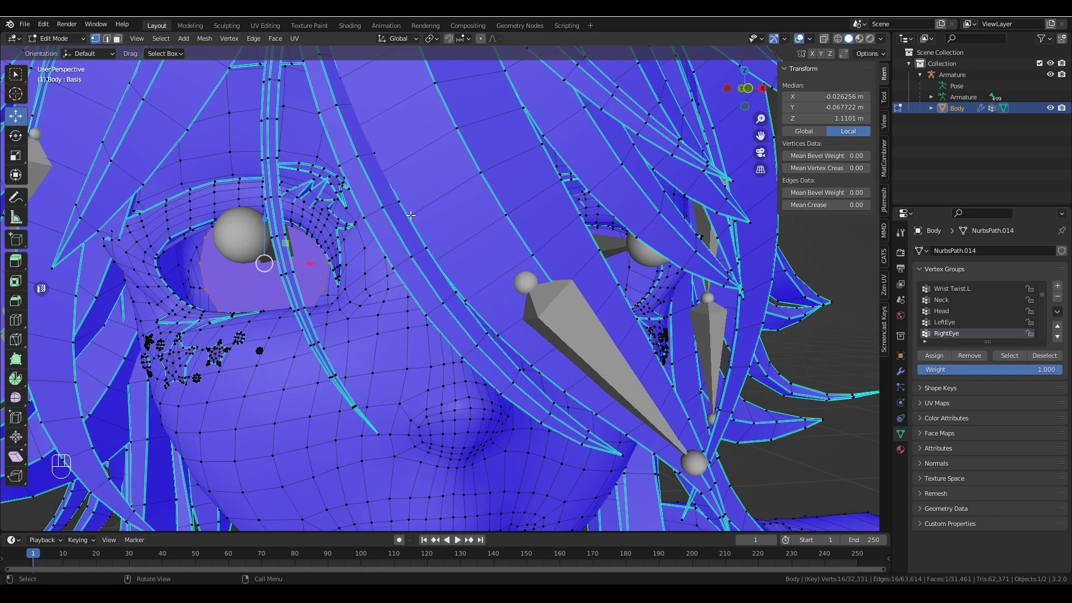
drag(495, 252, 481, 255)
click(608, 279)
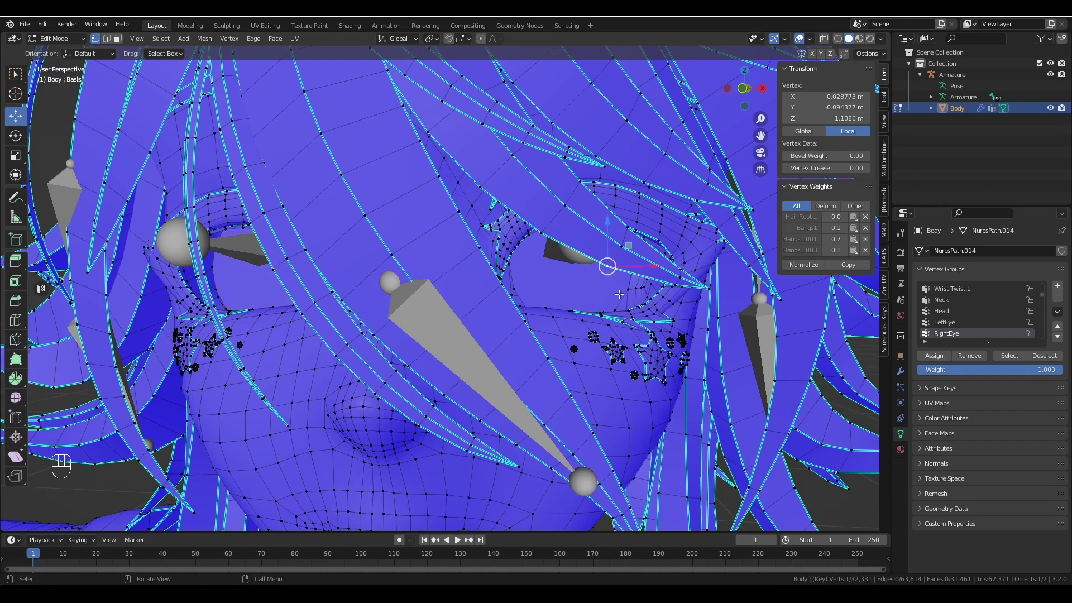
key(ctrl+l)
middle_click(599, 291)
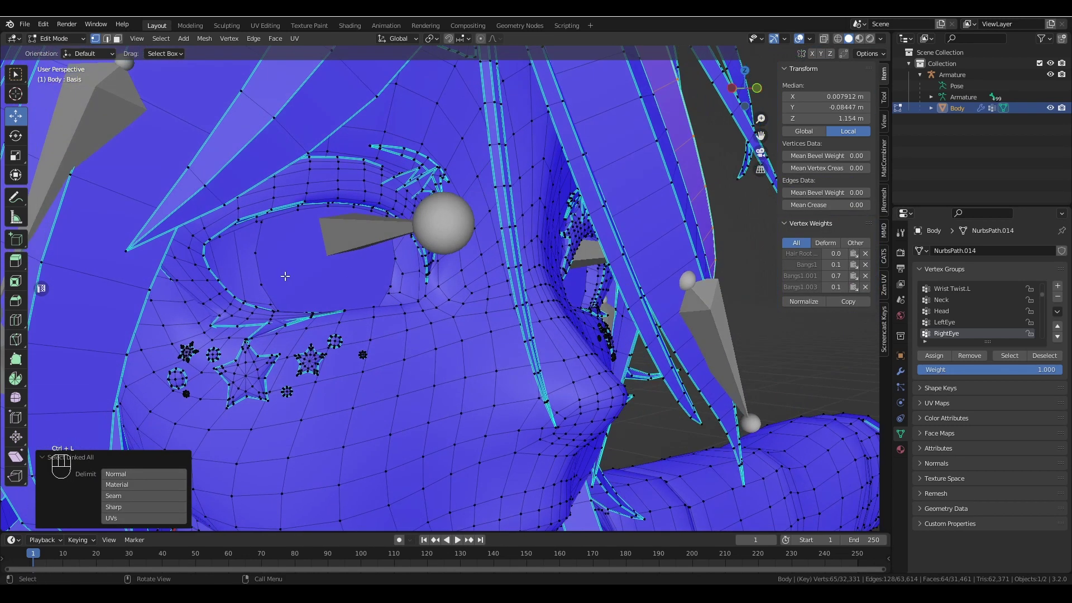
key(ctrl+l)
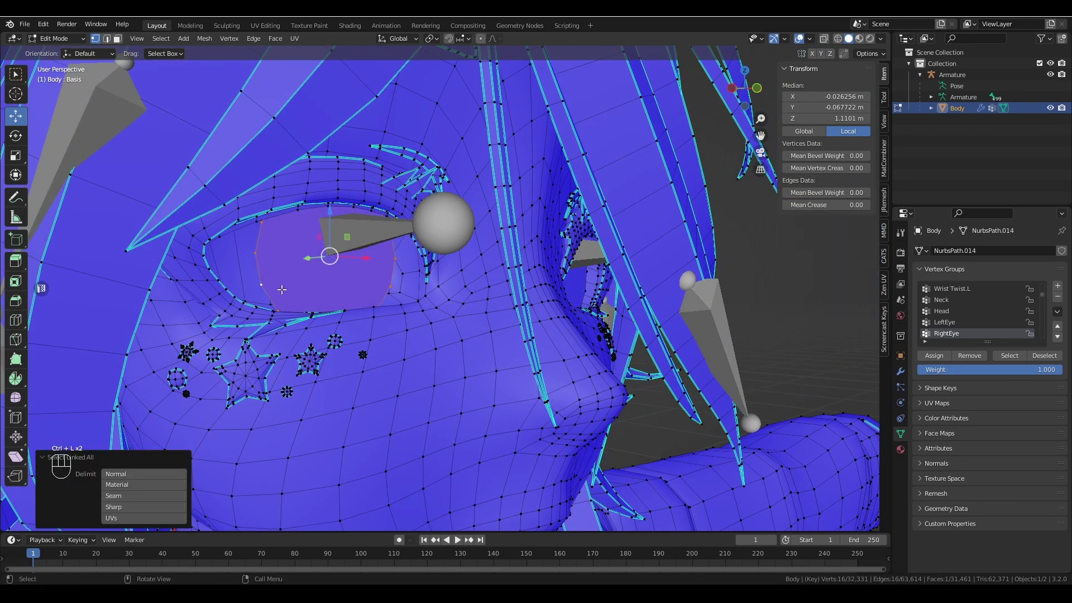
drag(423, 299, 357, 298)
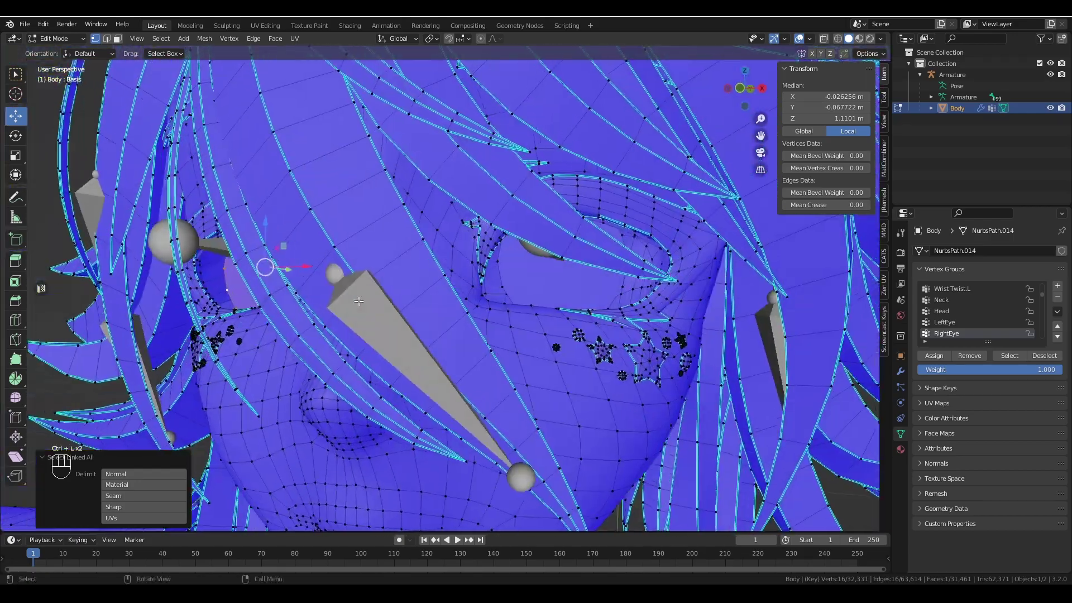
middle_click(457, 312)
drag(449, 293, 495, 291)
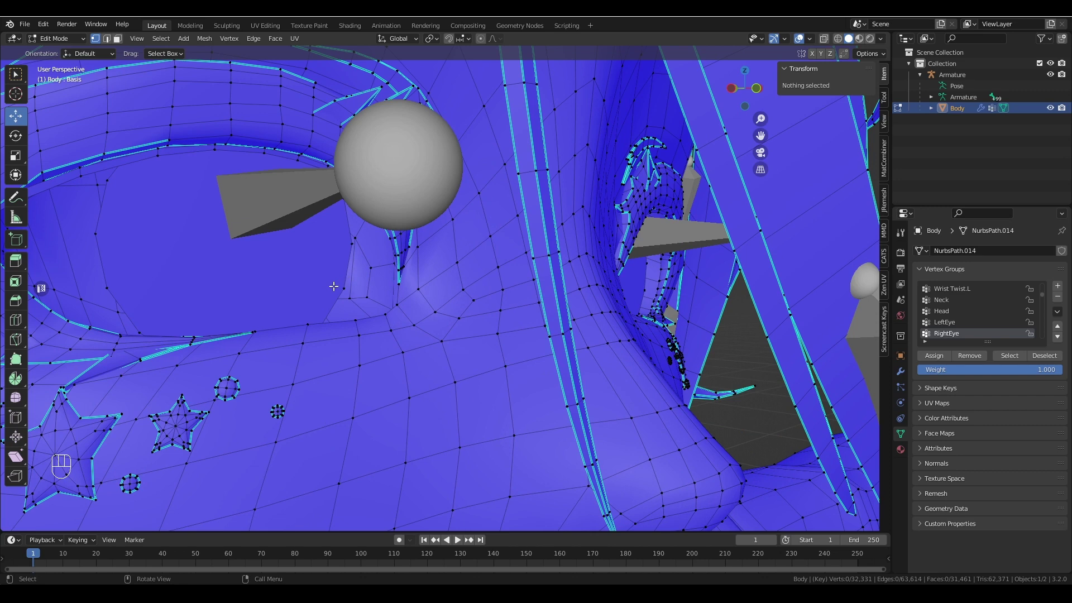
- Reselect just the eye circle and assign it to the RightEye vertex group at weight 1.0
key(ctrl+l)
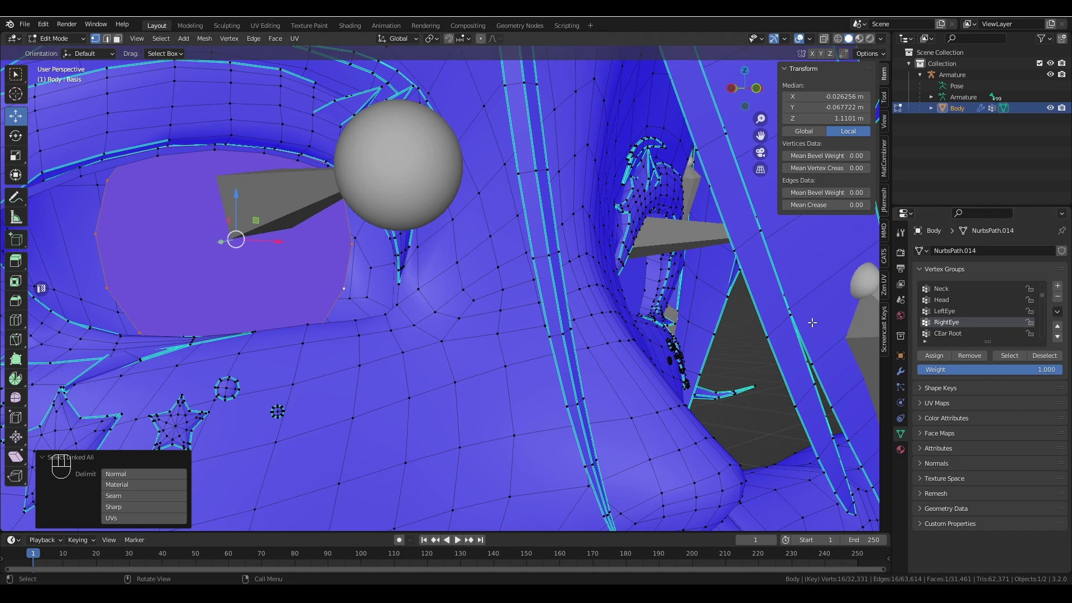
click(787, 351)
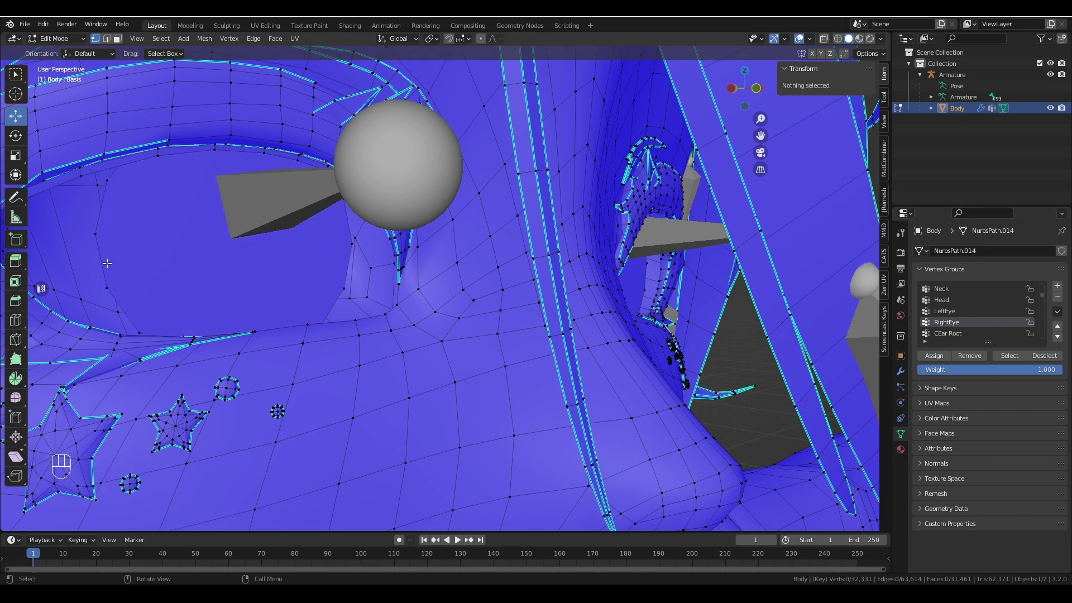
key(ctrl+l)
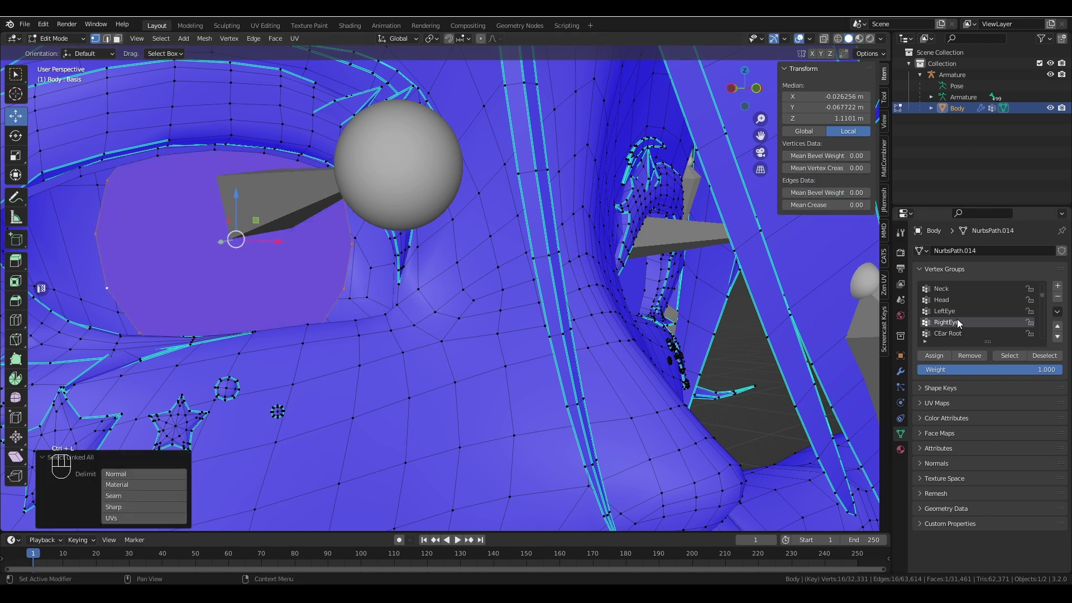
click(962, 313)
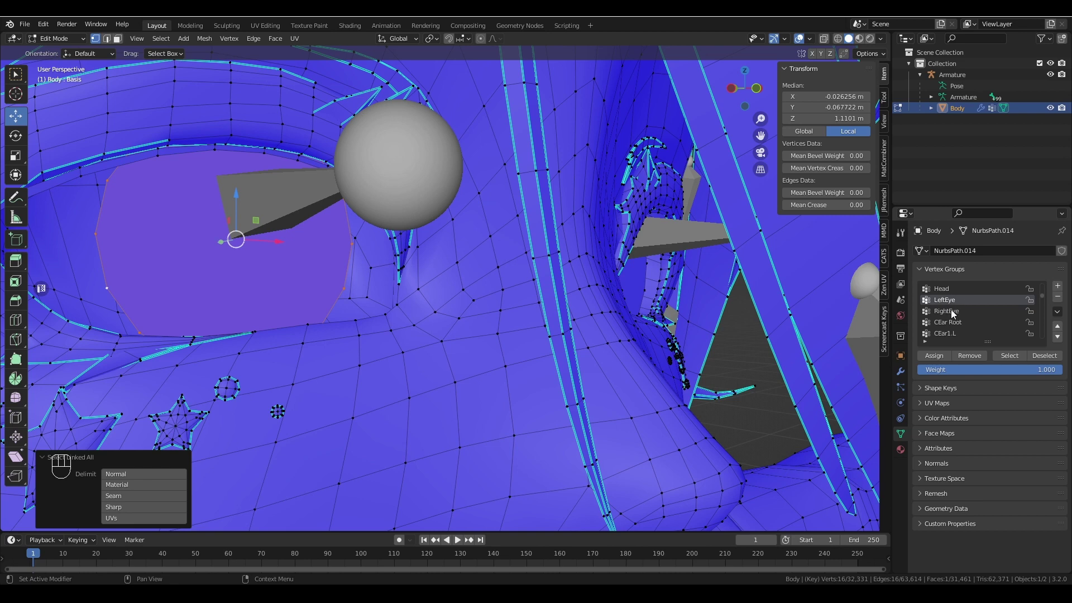
click(953, 314)
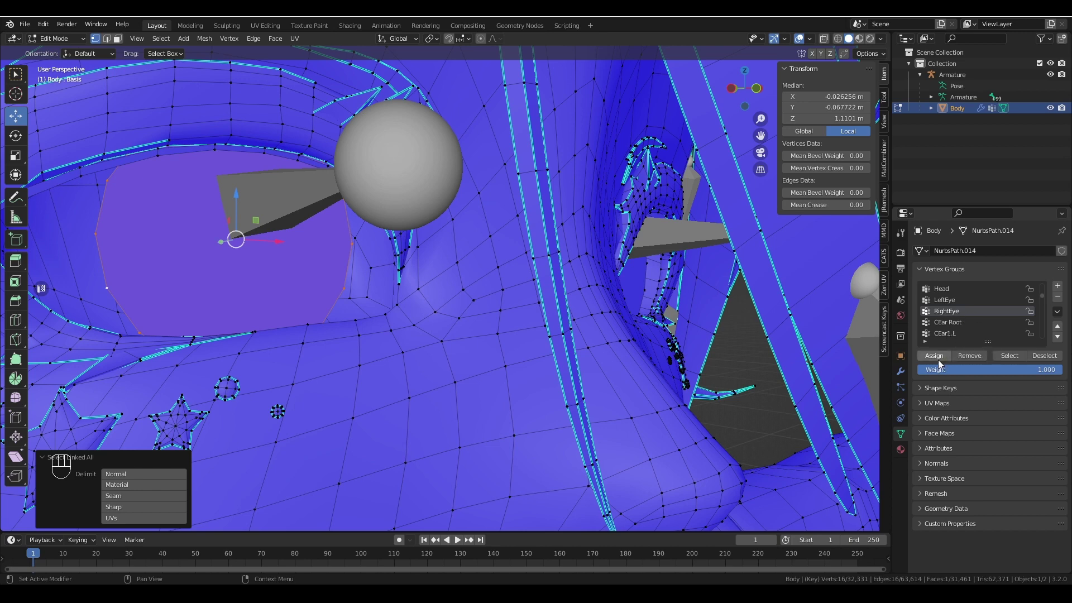
click(934, 360)
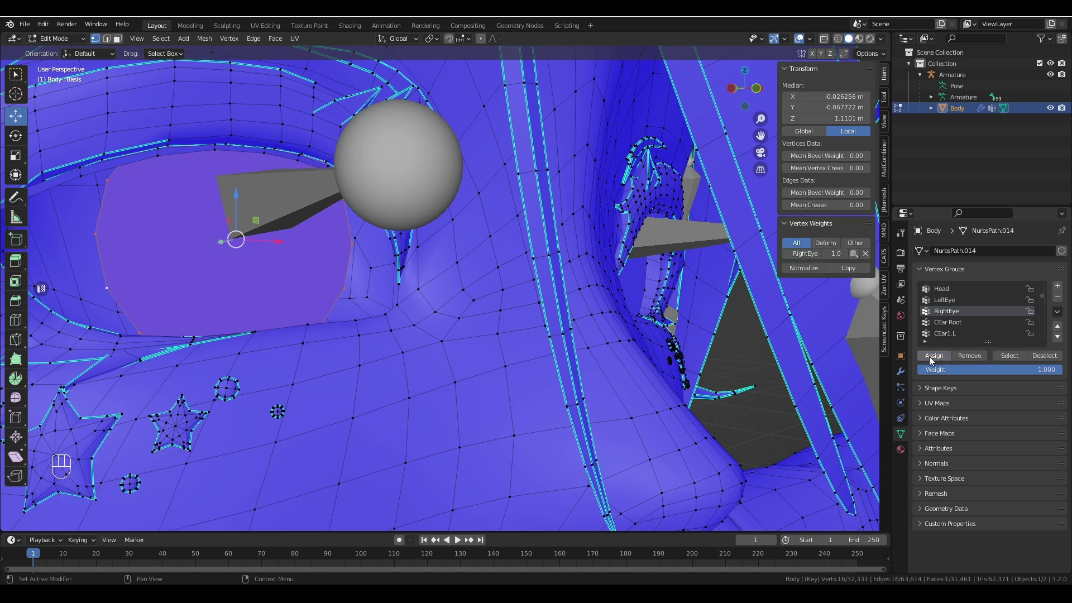
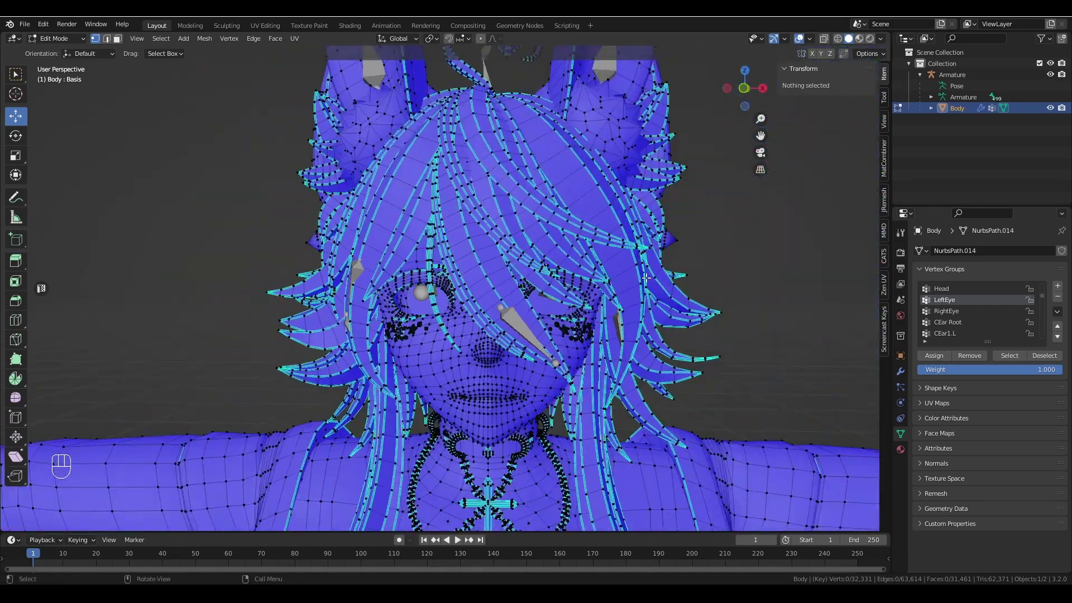
- Orbit to the other eye and select one of its vertices to check its RightEye weight
drag(451, 308, 481, 308)
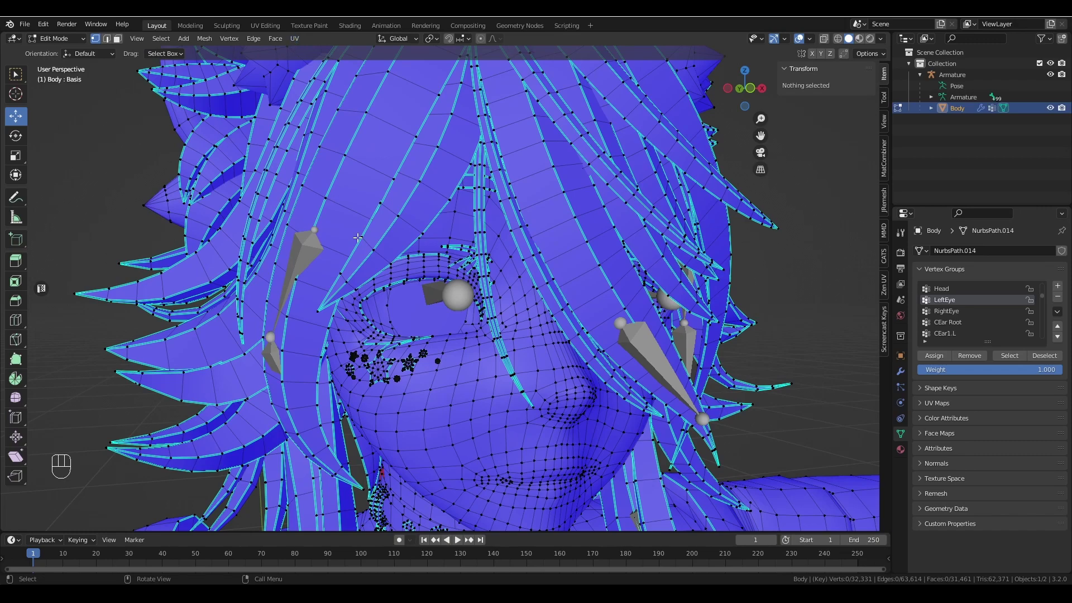
drag(691, 318, 655, 318)
middle_click(655, 318)
drag(525, 330, 563, 325)
click(563, 325)
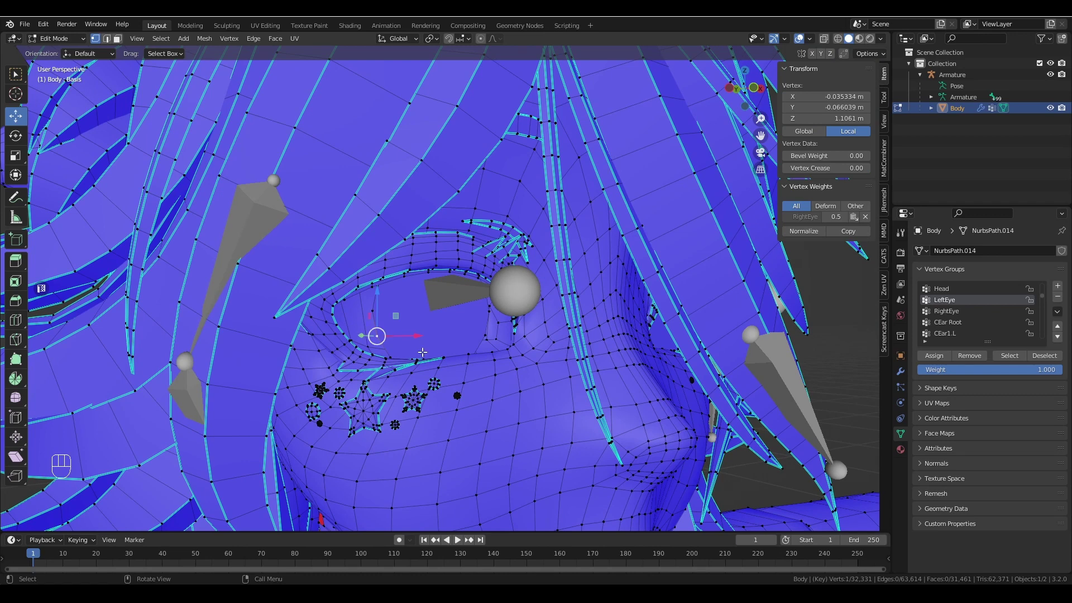
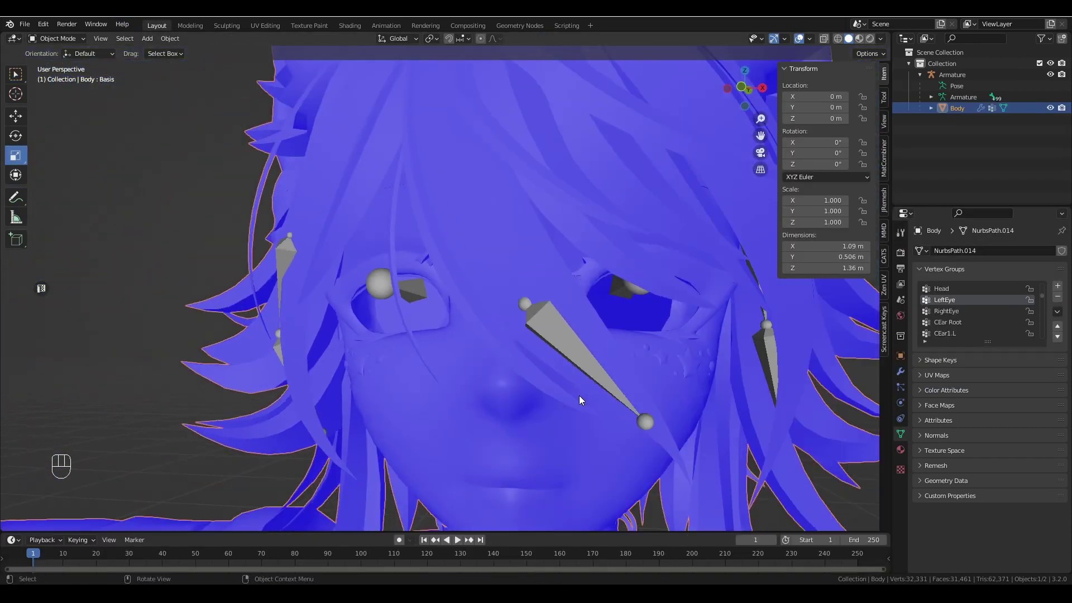
- Remove the unused material slot from Body so the LEye slot leads the list
drag(639, 404, 652, 412)
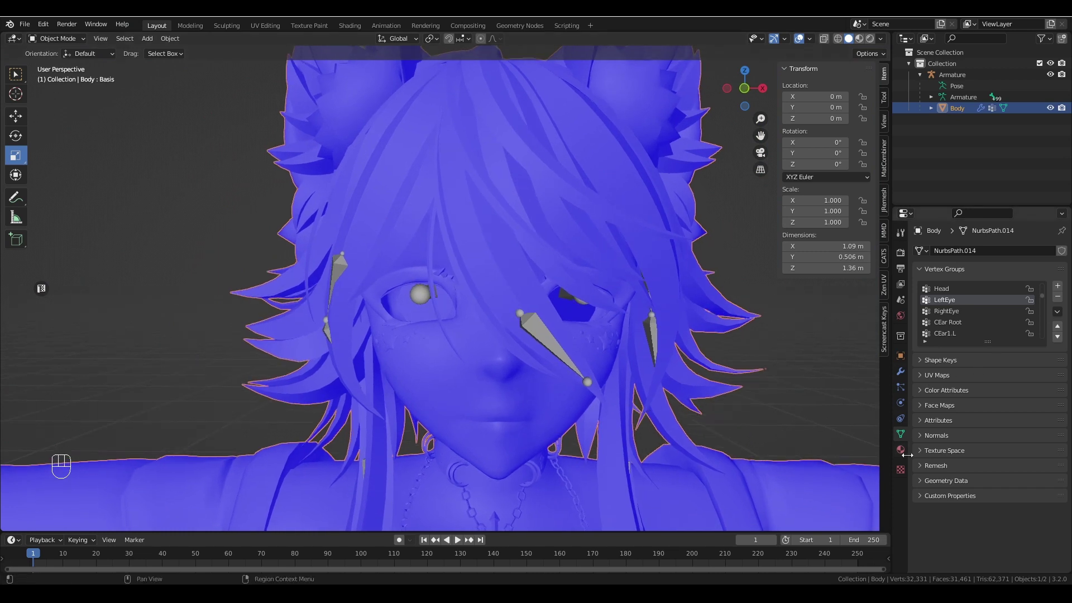
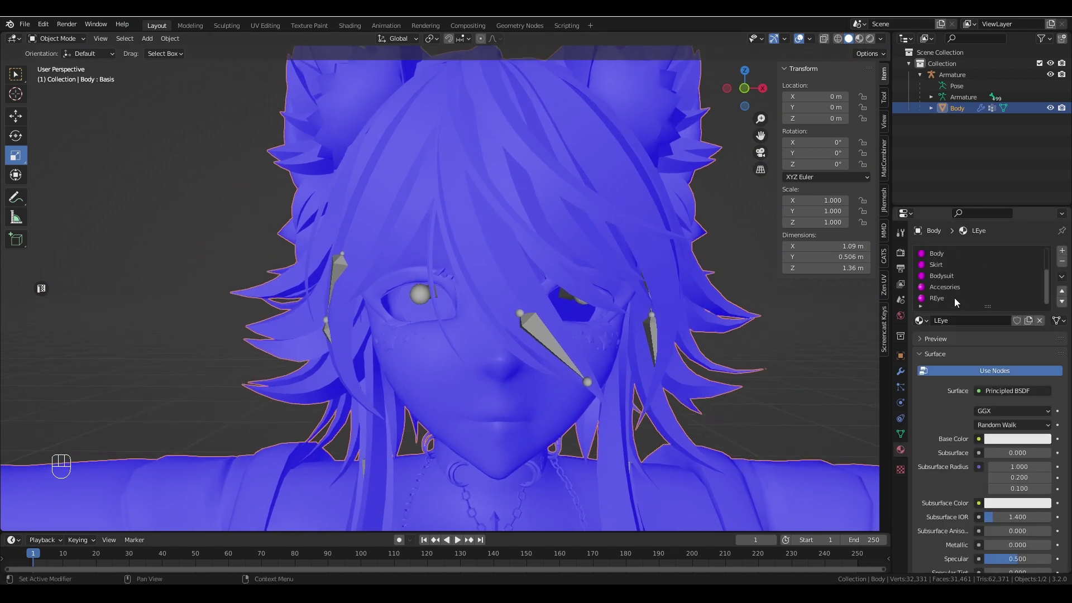
drag(750, 296, 676, 260)
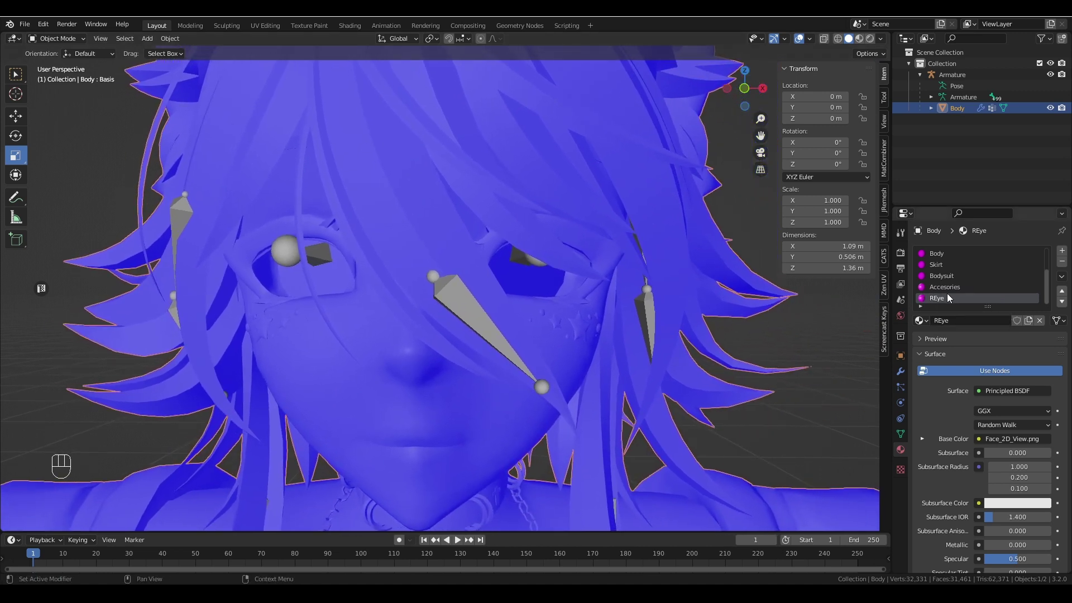
drag(1066, 277, 943, 303)
drag(1064, 279, 1030, 325)
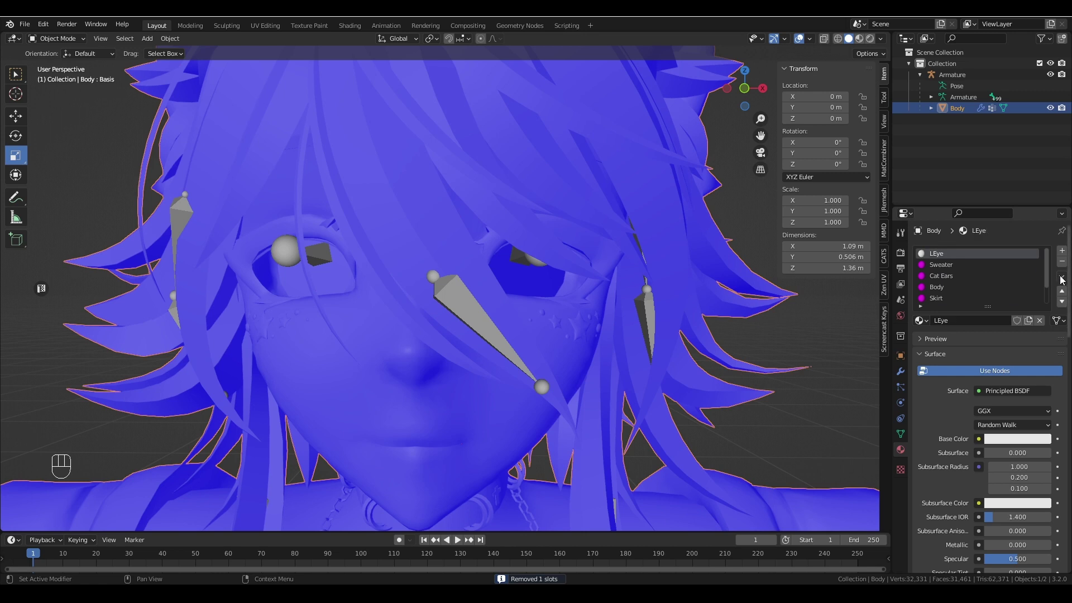
drag(1063, 281, 1032, 326)
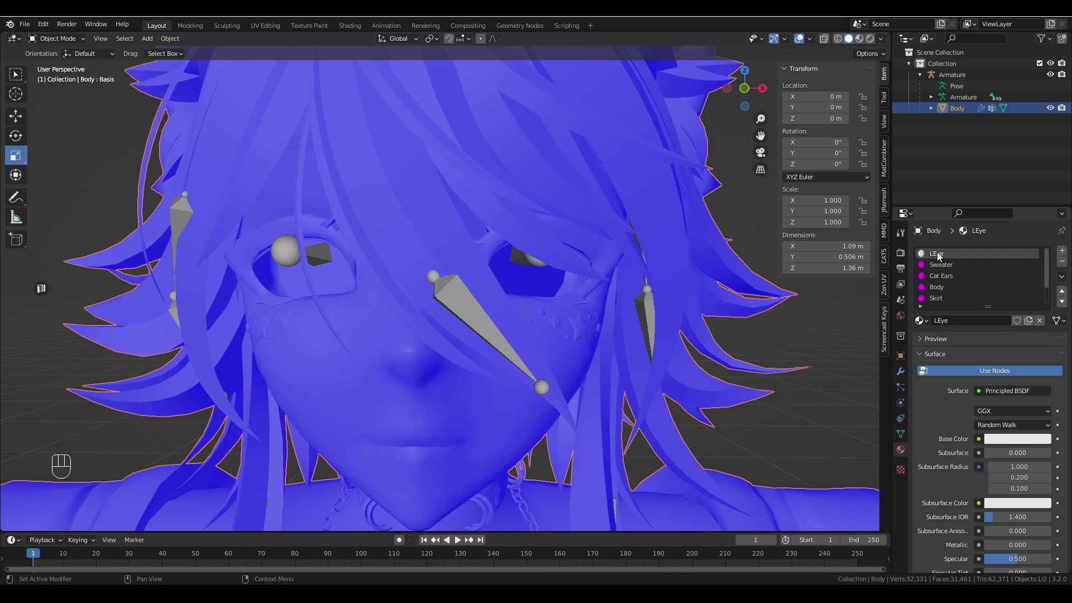
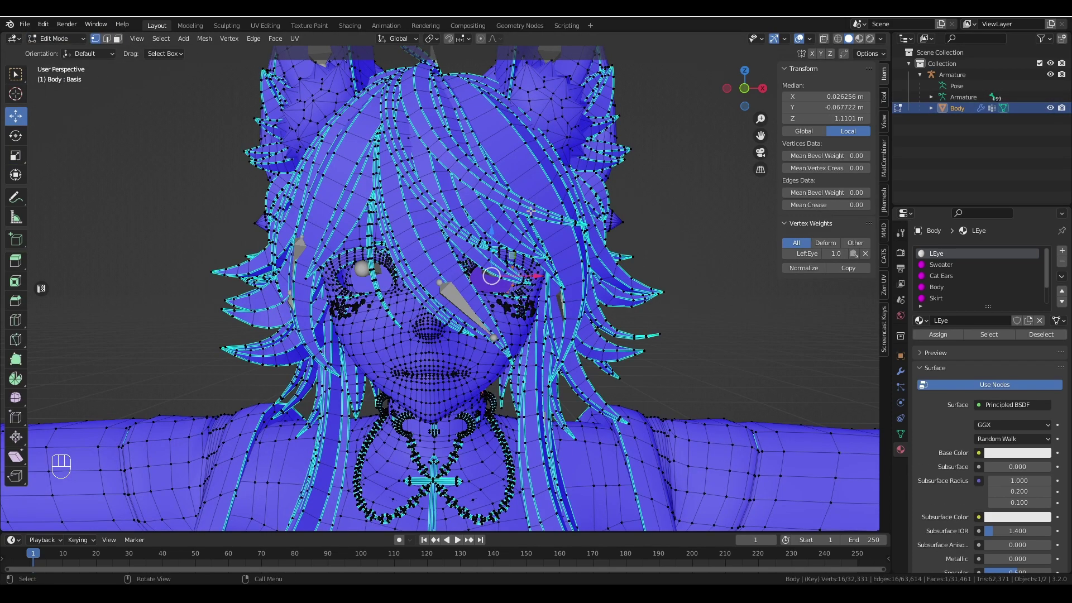
- Zoom in on the left eye and rename the LEye material to LeftEye
click(572, 228)
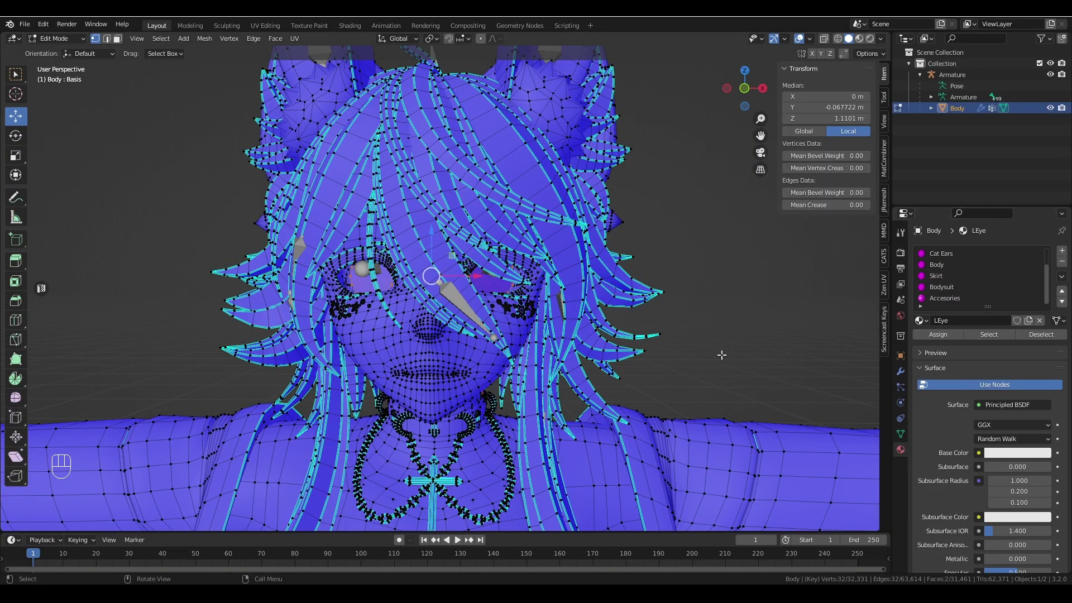
drag(654, 301, 578, 282)
drag(578, 282, 716, 307)
drag(716, 307, 634, 309)
drag(559, 318, 576, 311)
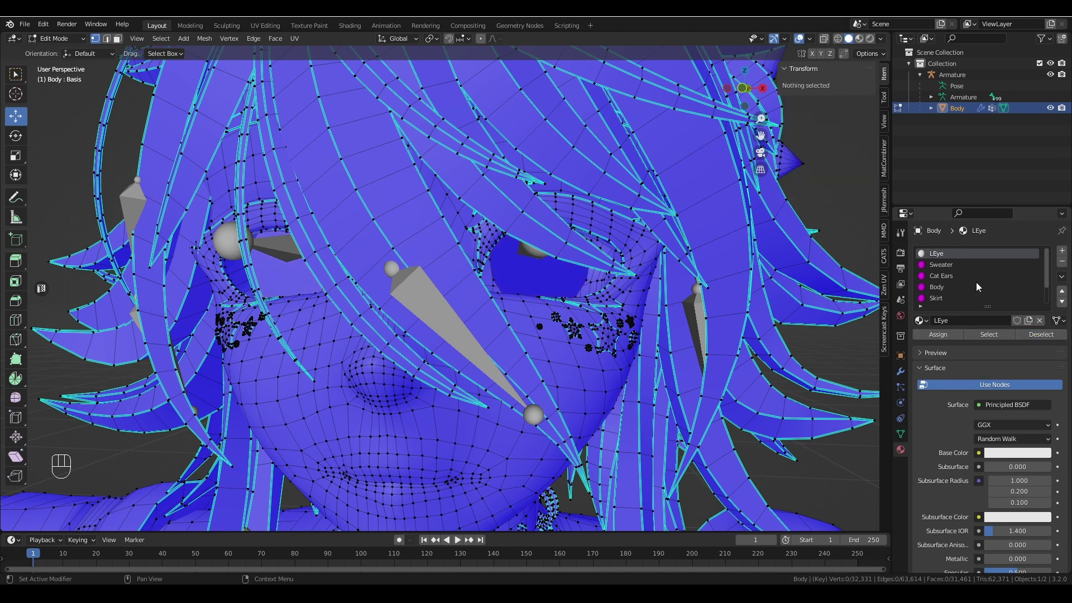
drag(945, 257, 1008, 258)
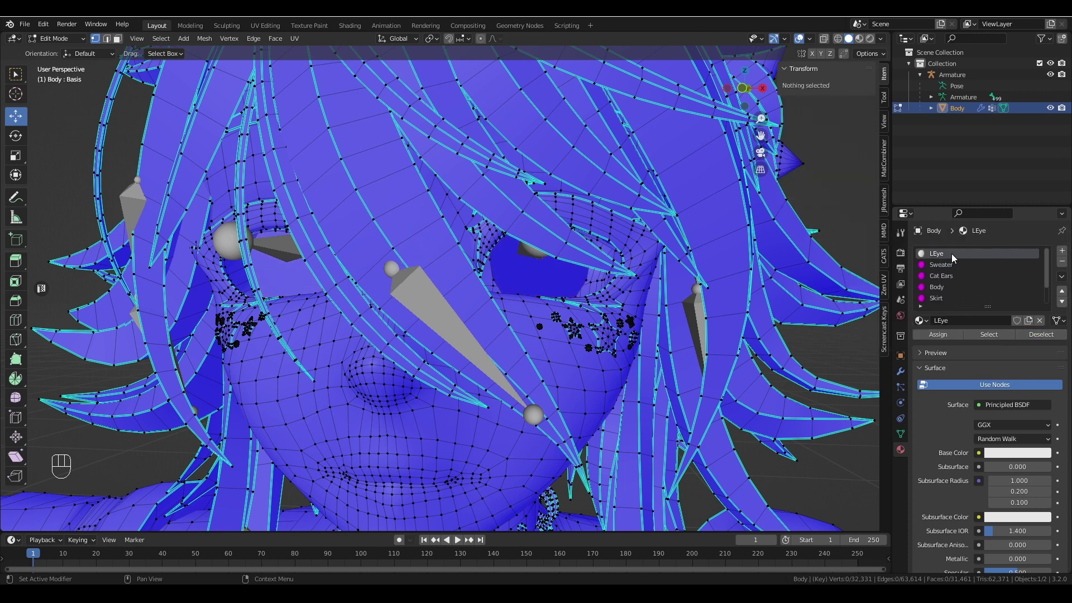
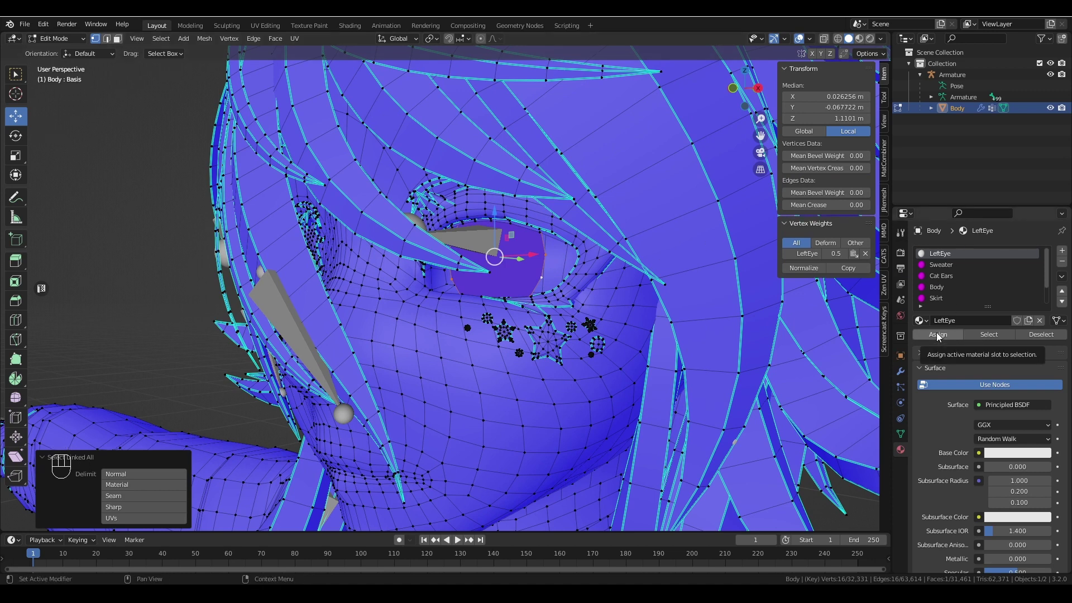
- Assign LeftEye to the selected eye faces, then undo back to restore the eye selection
click(941, 337)
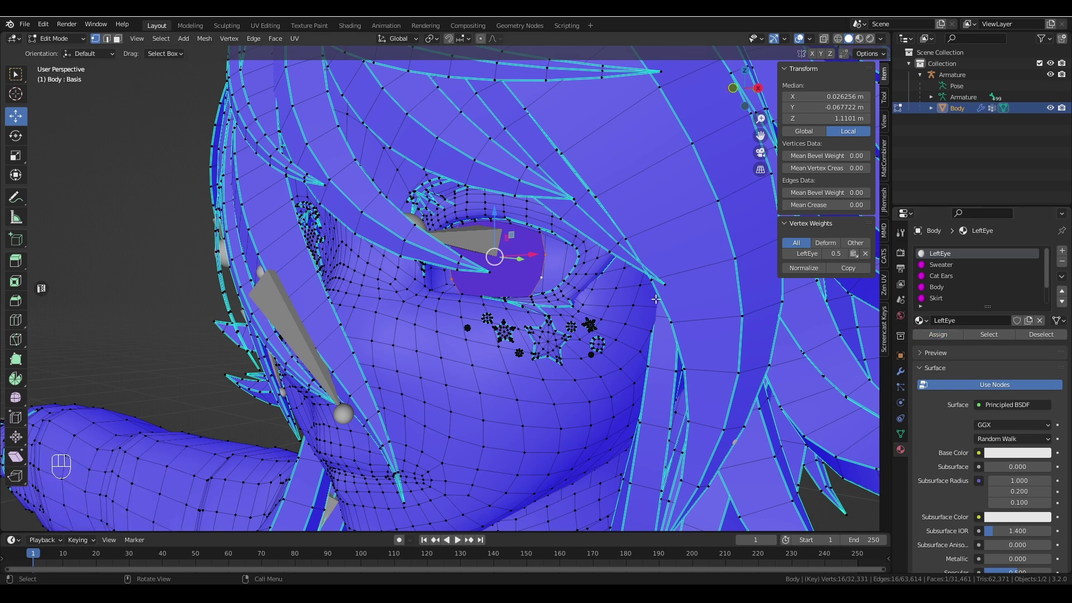
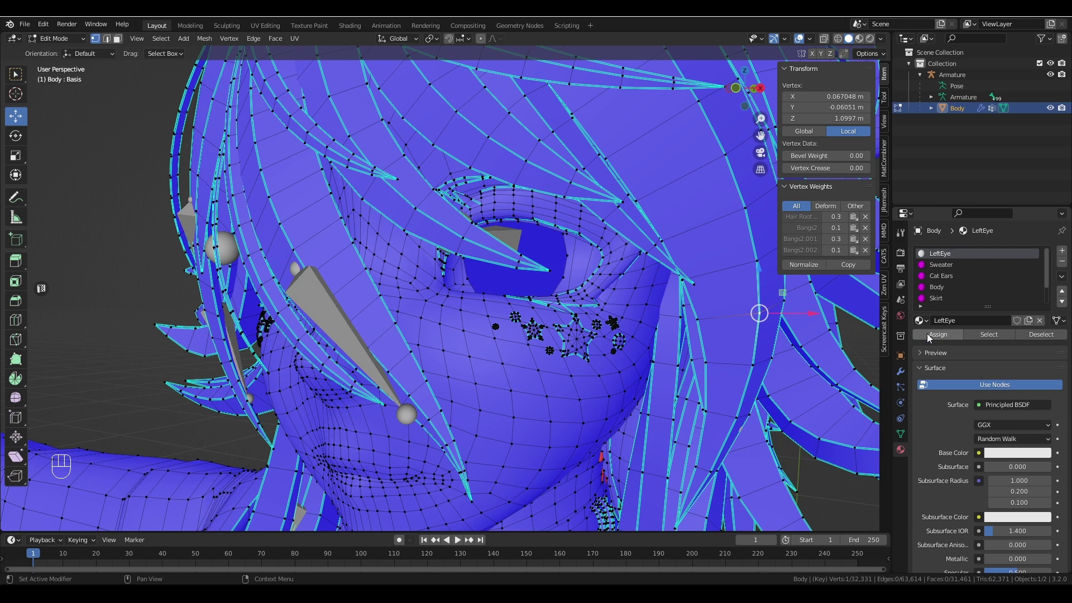
key(ctrl+z)
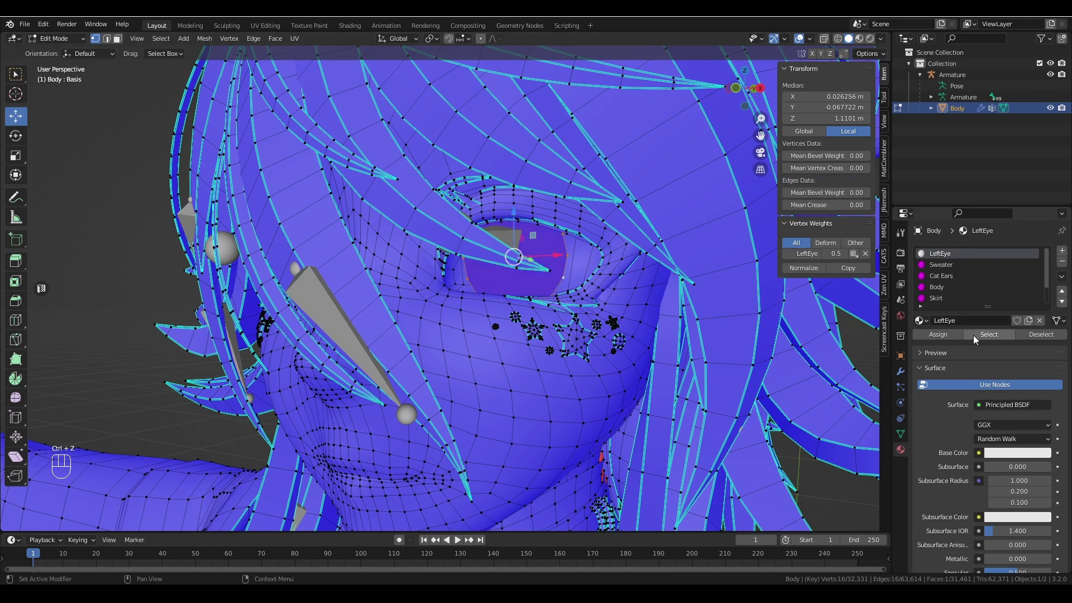
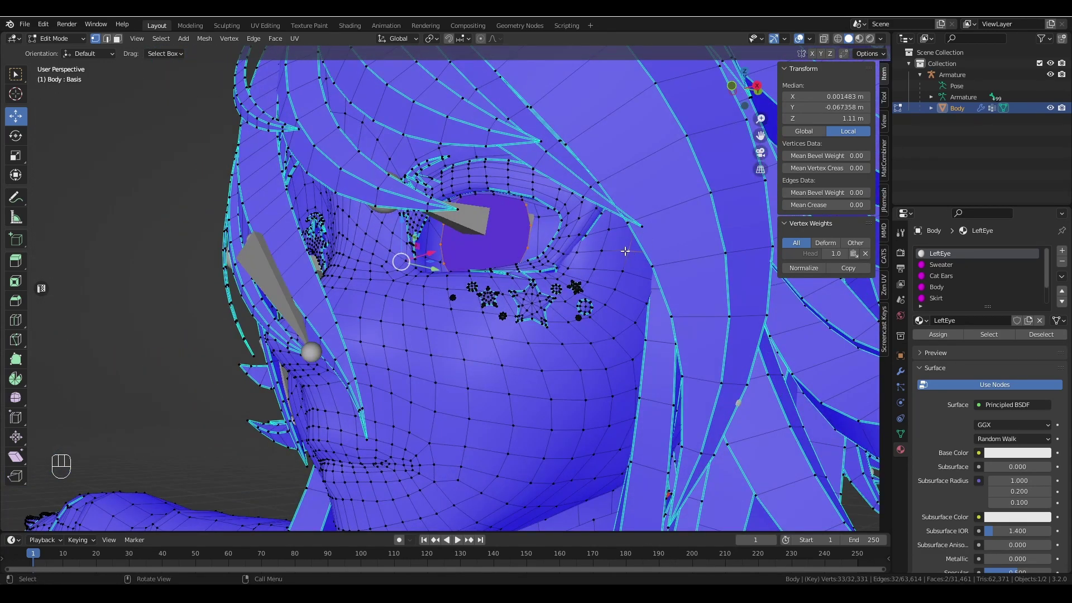
key(ctrl+z)
key(ctrl+z)
key(ctrl+z)
key(ctrl+z)
drag(623, 262, 644, 271)
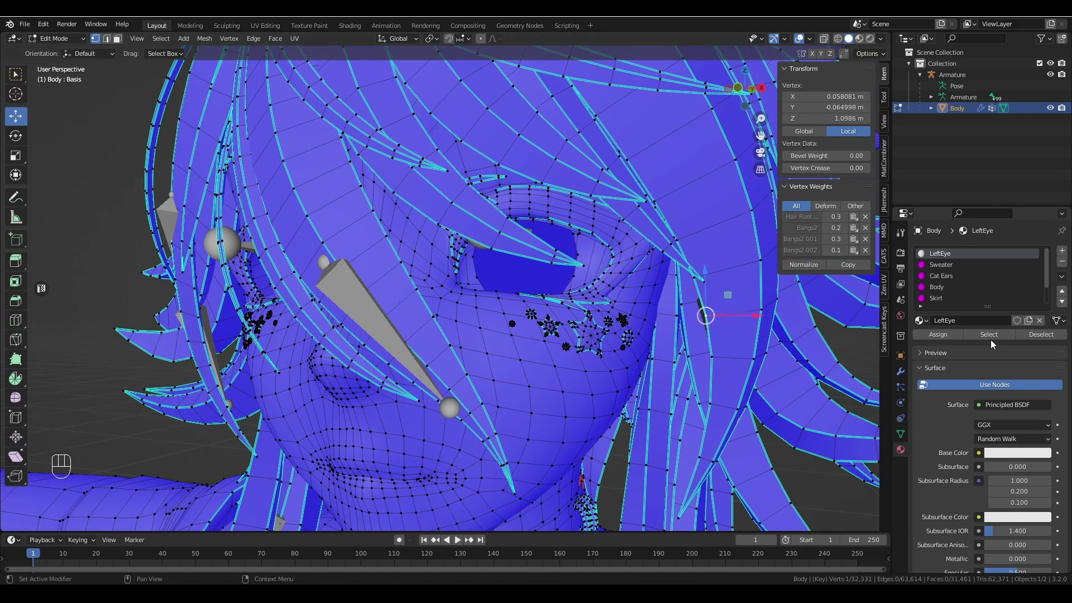
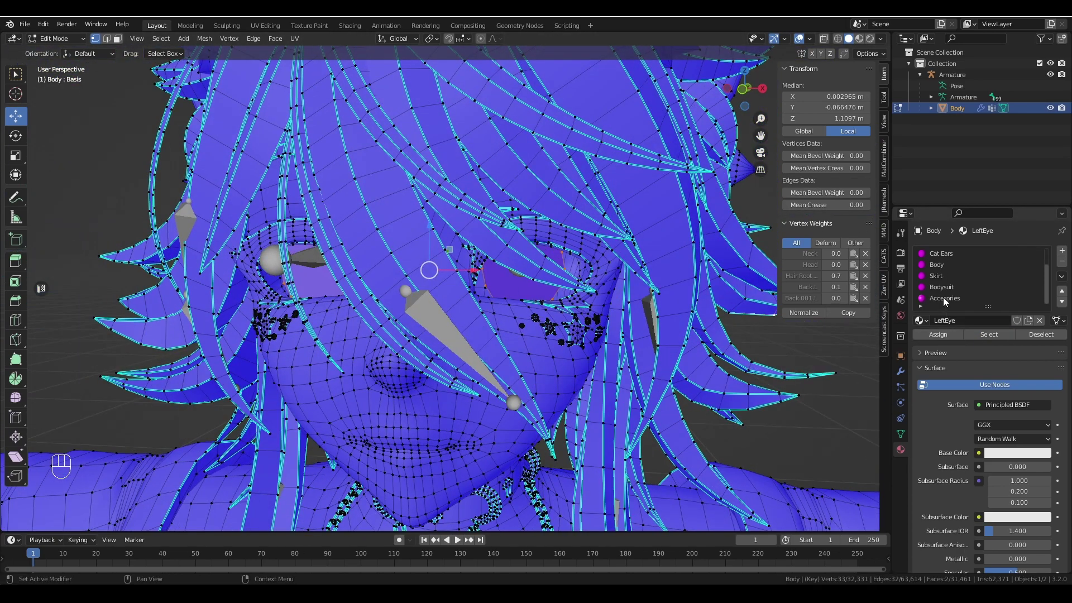
- Add a new material slot with a new material renamed RightEye
click(1064, 280)
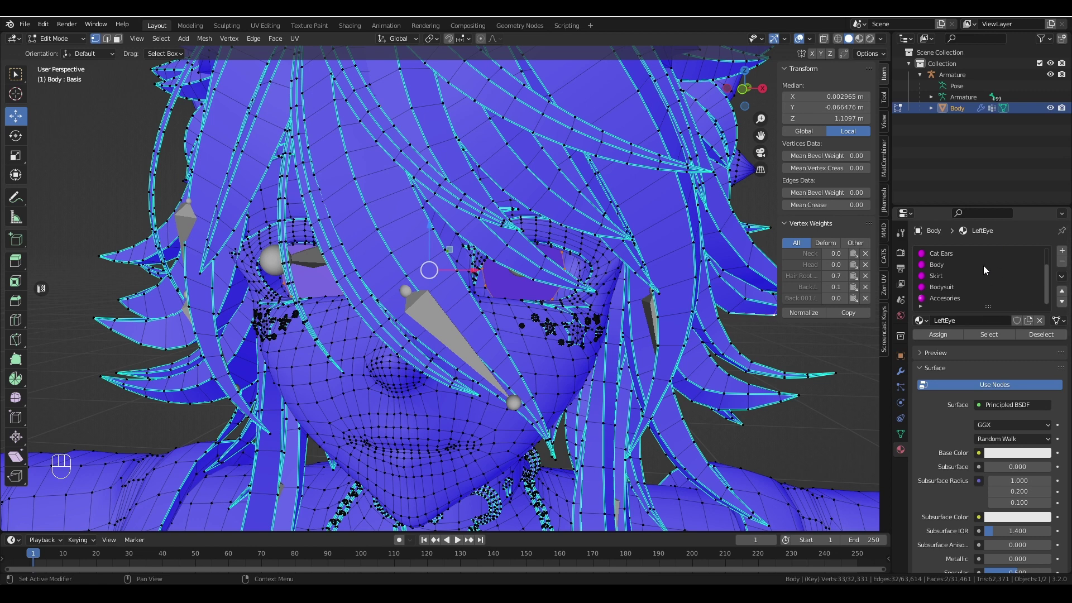
click(1065, 253)
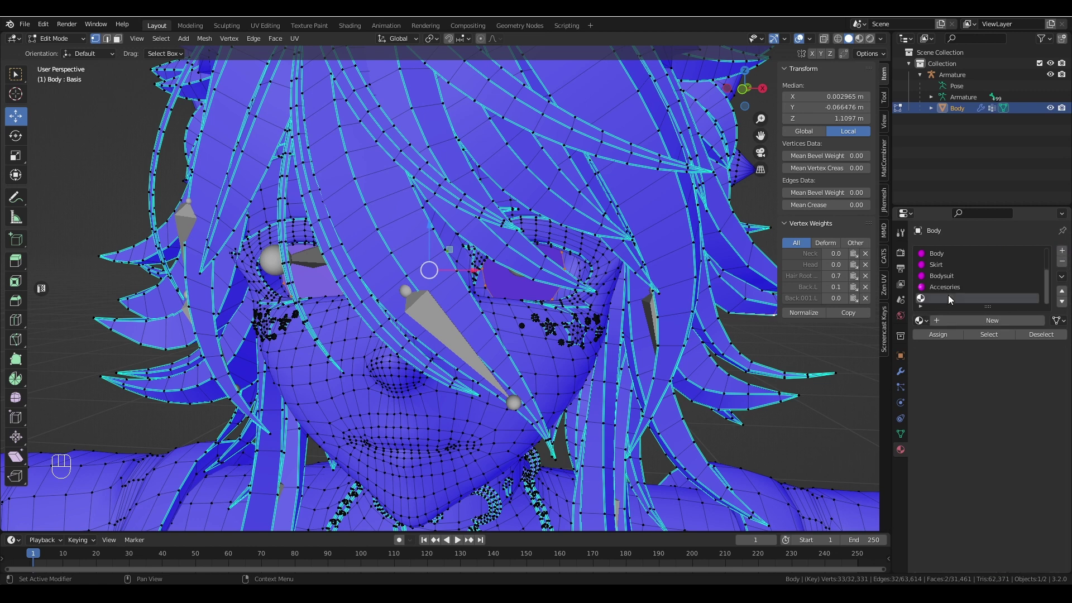
drag(952, 299, 968, 323)
drag(981, 325, 1024, 328)
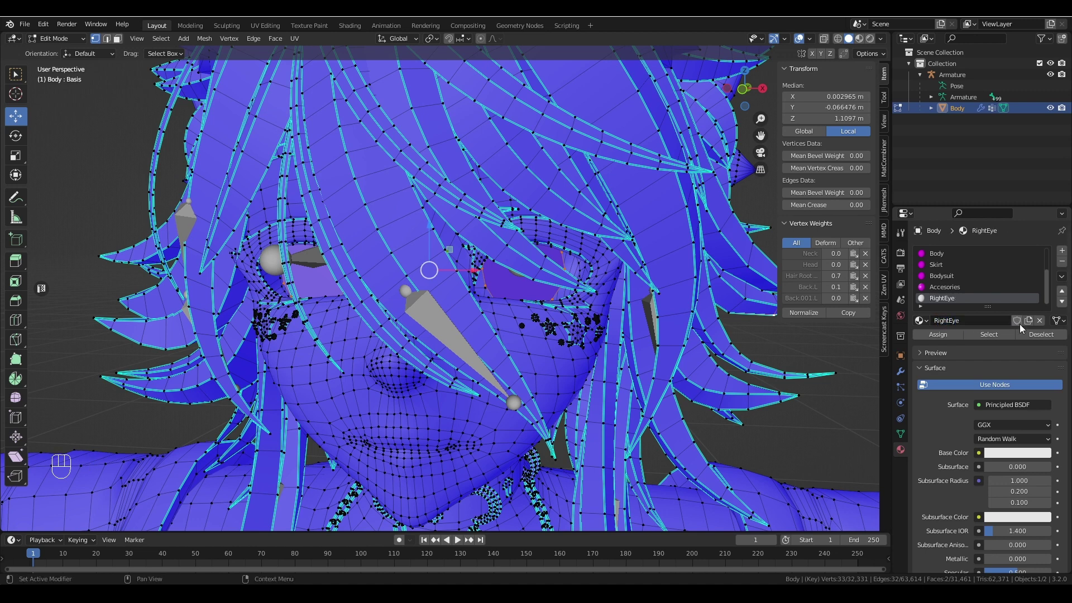
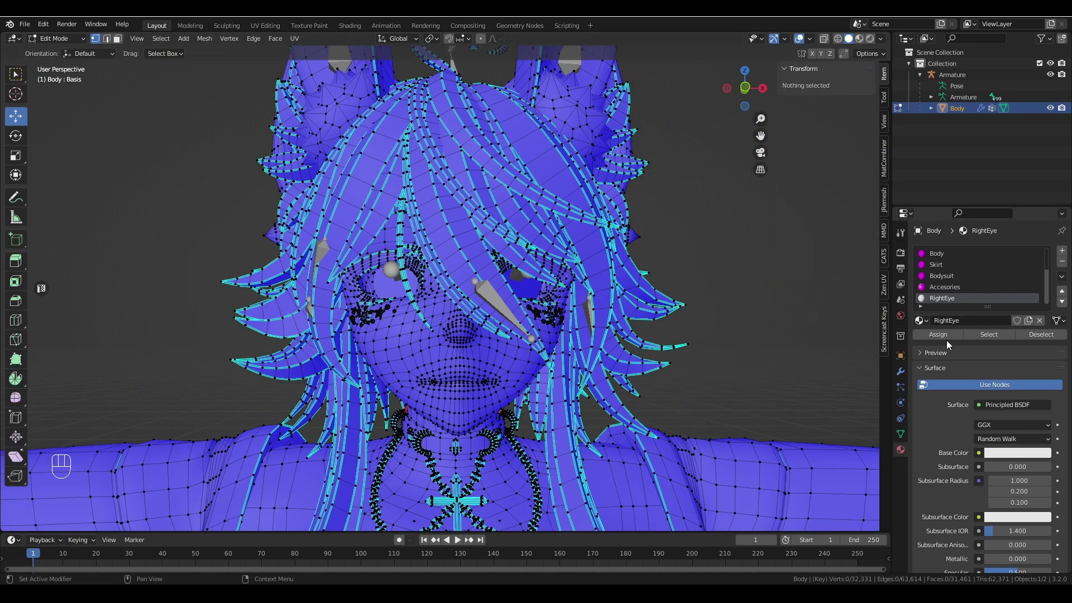
- Test Select/Deselect on the eye material, then zoom out to the whole avatar
click(994, 341)
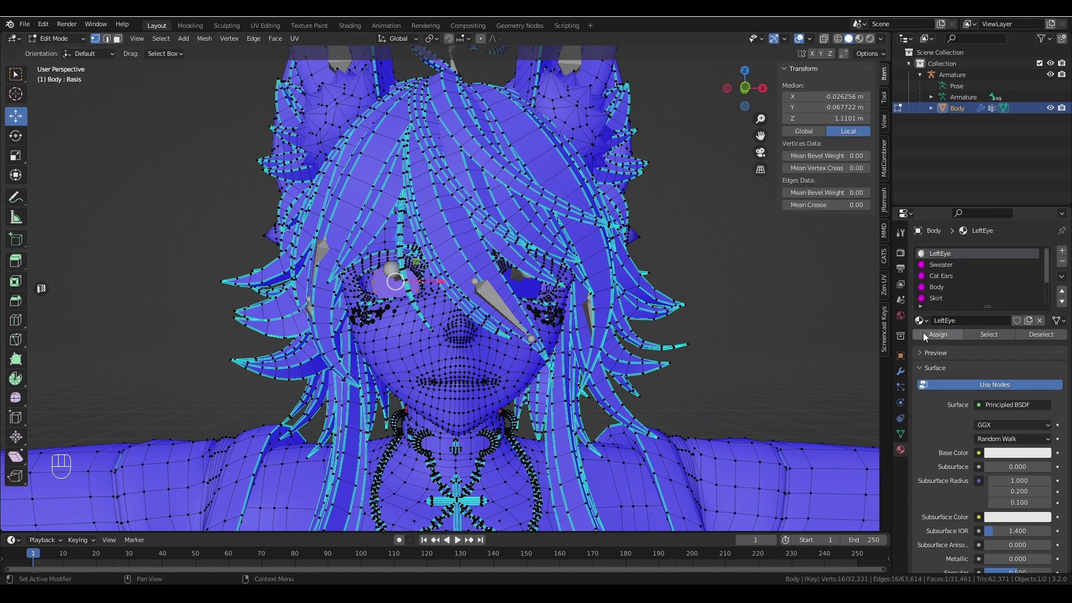
click(987, 338)
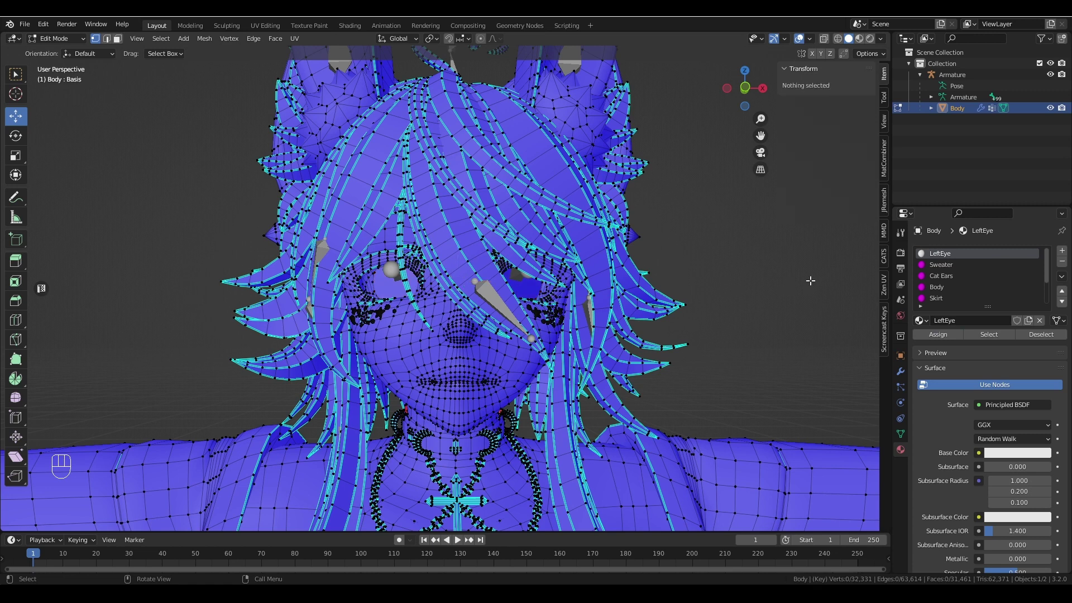
click(808, 289)
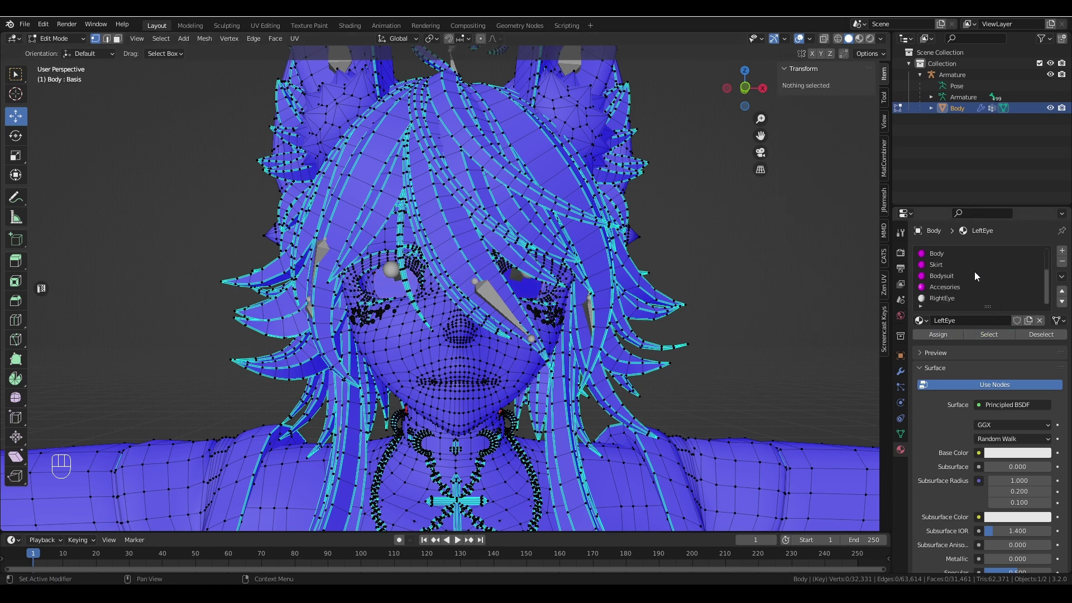
middle_click(736, 269)
drag(749, 268, 760, 271)
drag(768, 277, 747, 277)
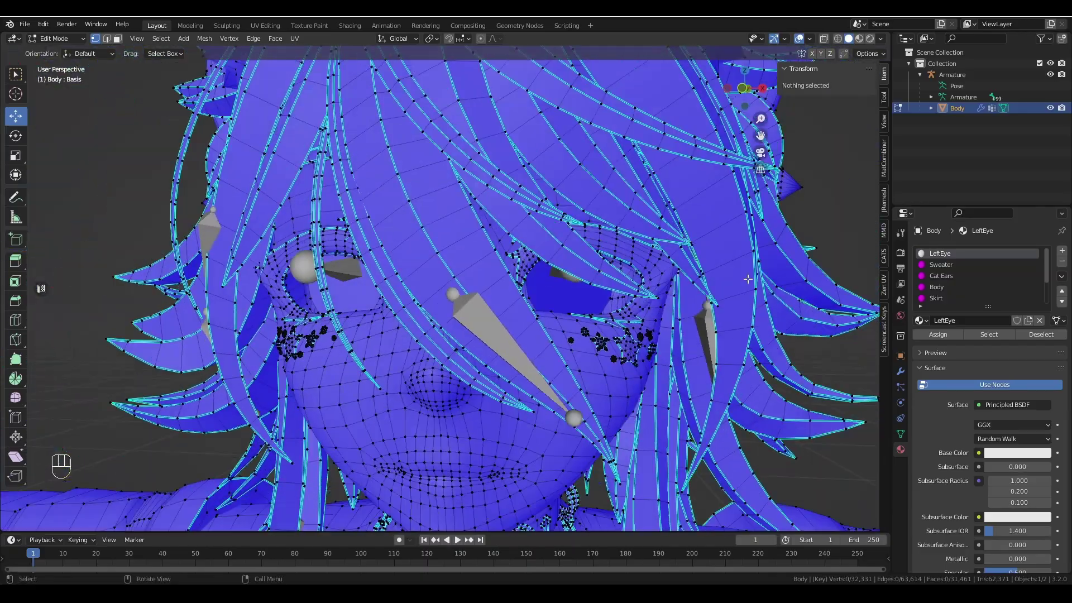
drag(700, 264, 722, 265)
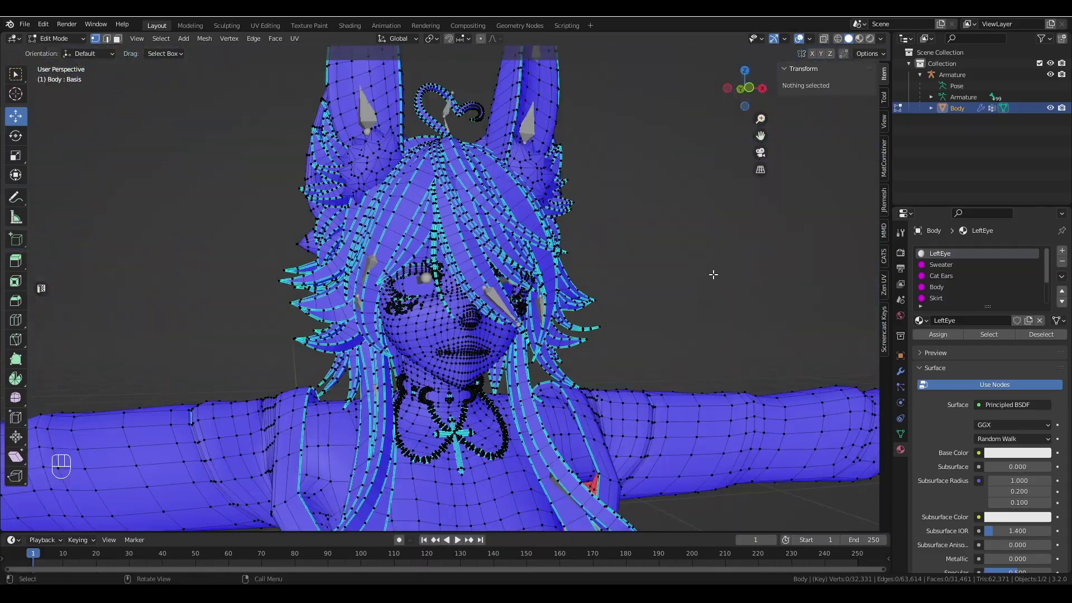
drag(741, 269, 708, 264)
drag(672, 253, 692, 273)
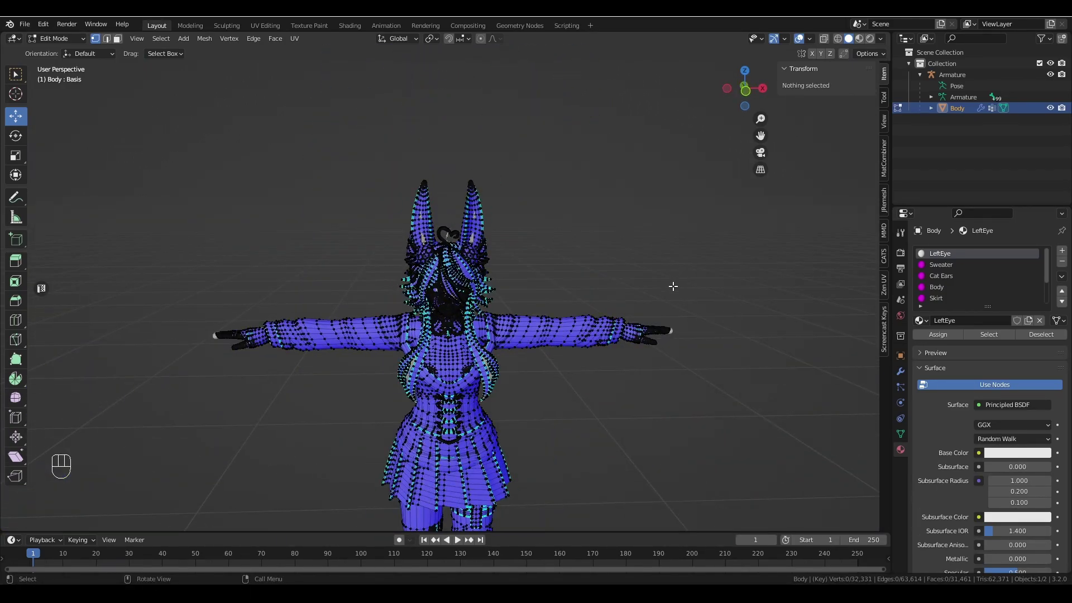
- Orbit to the side of the head and zoom in close on the eye geometry
click(536, 326)
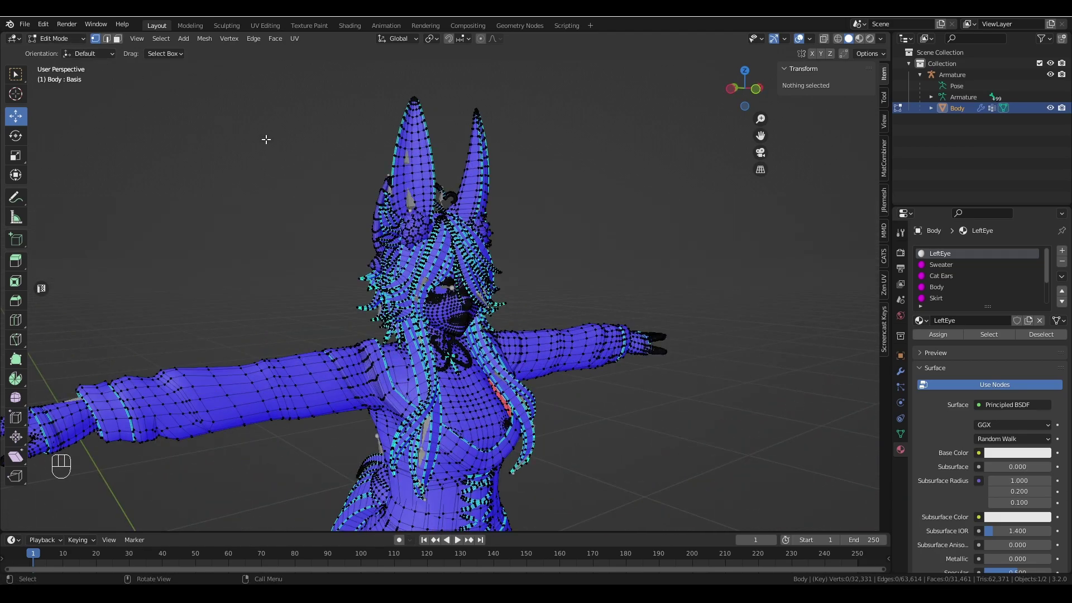
drag(598, 241, 533, 234)
drag(533, 234, 559, 243)
click(677, 266)
drag(655, 268, 598, 271)
drag(599, 270, 586, 274)
- Enable Face Orientation and normal display in Viewport Overlays to verify the eye faces point outward
click(565, 276)
middle_click(561, 276)
click(552, 275)
drag(547, 276, 553, 278)
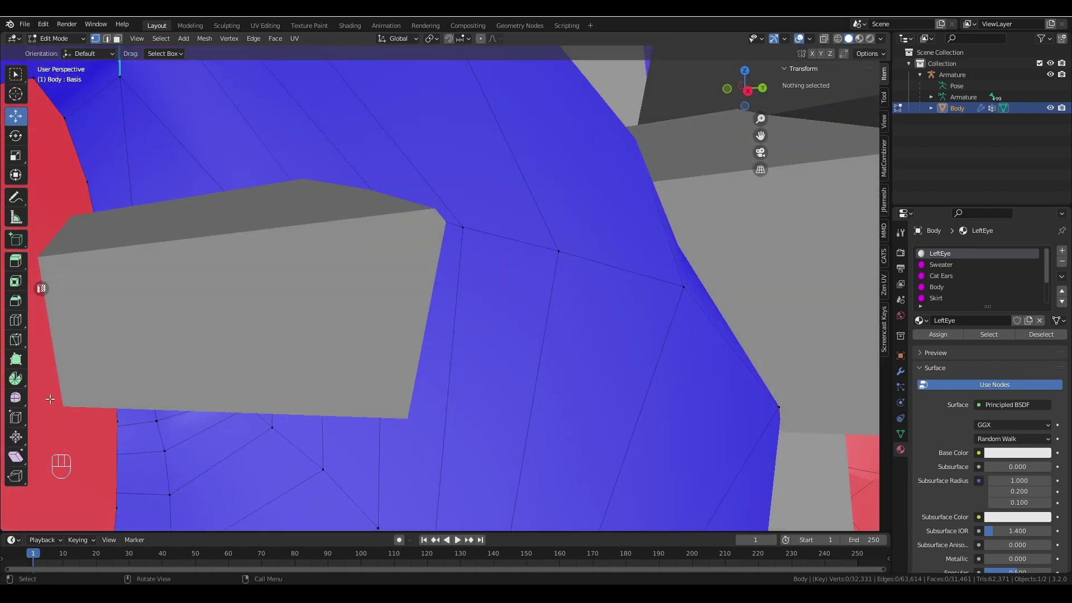
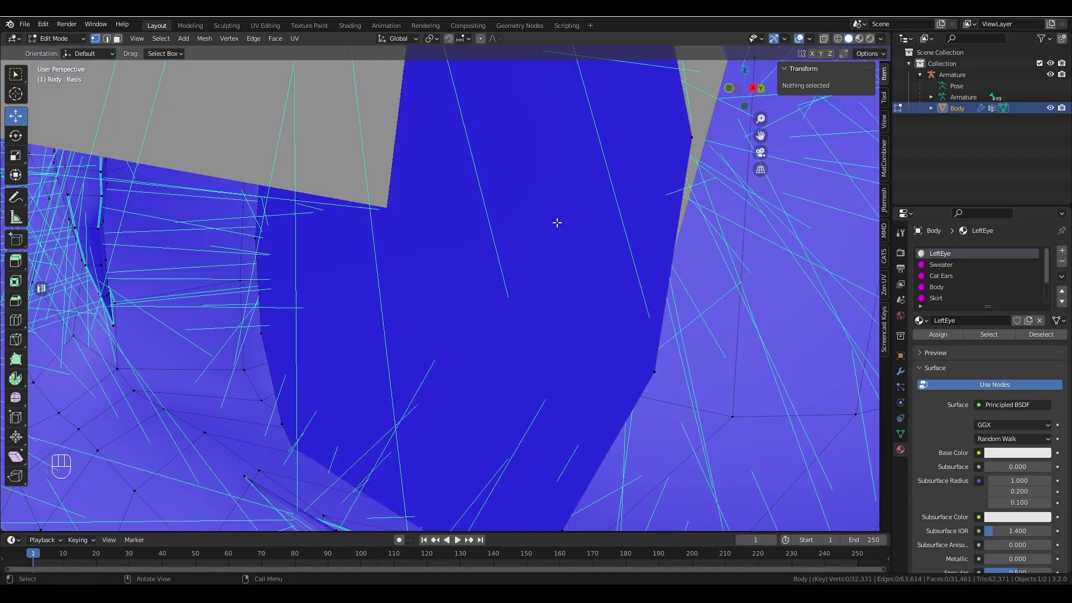
middle_click(412, 240)
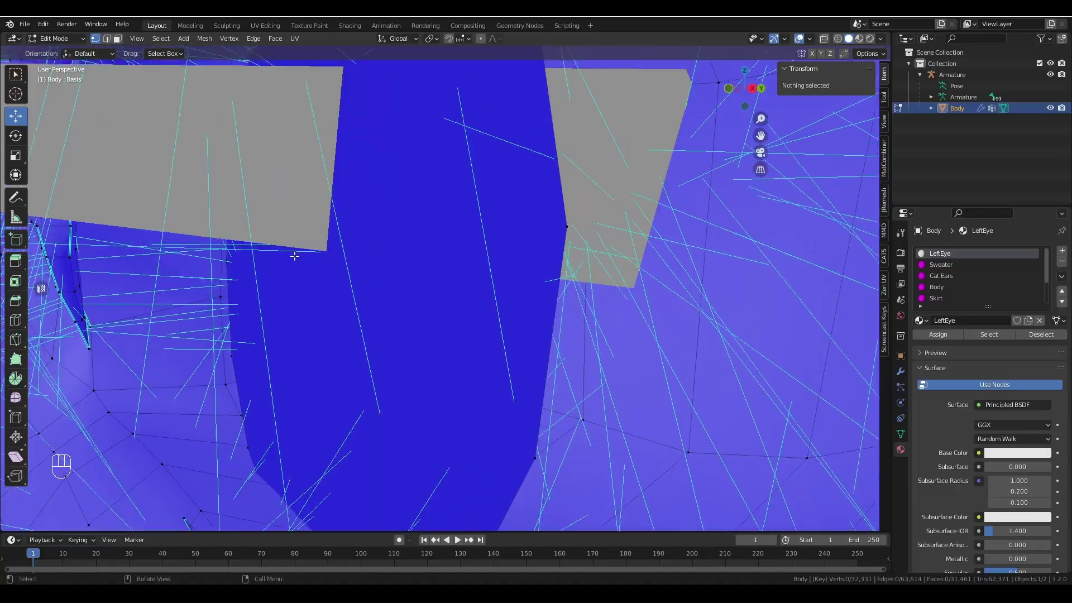